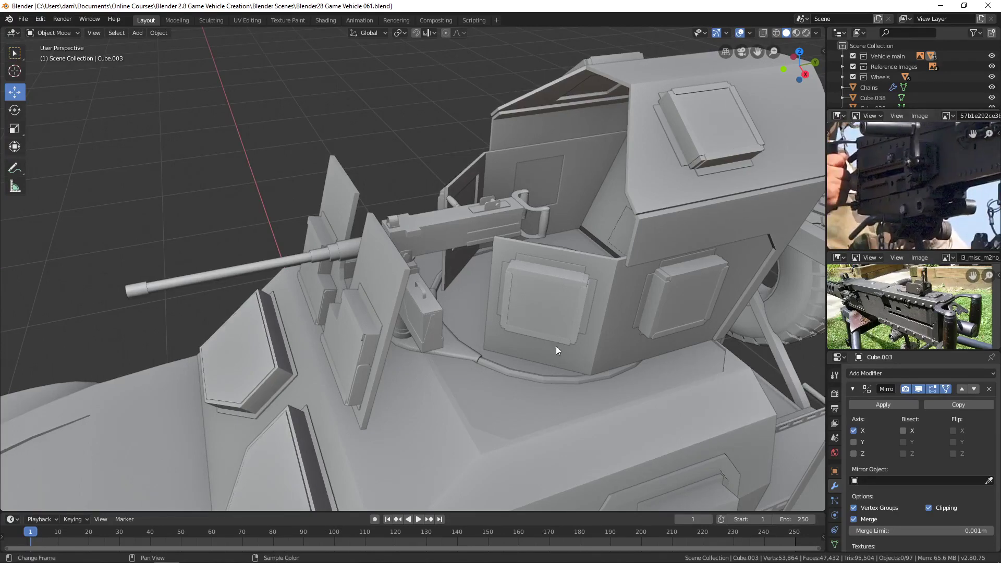
# Select the receiver, barrel parts and shield plate of the machine gun
pyautogui.scroll(3)
pyautogui.middleClick(473, 319)
pyautogui.middleClick(518, 308)
pyautogui.click(512, 242)
pyautogui.click(548, 269)
pyautogui.doubleClick(593, 259)
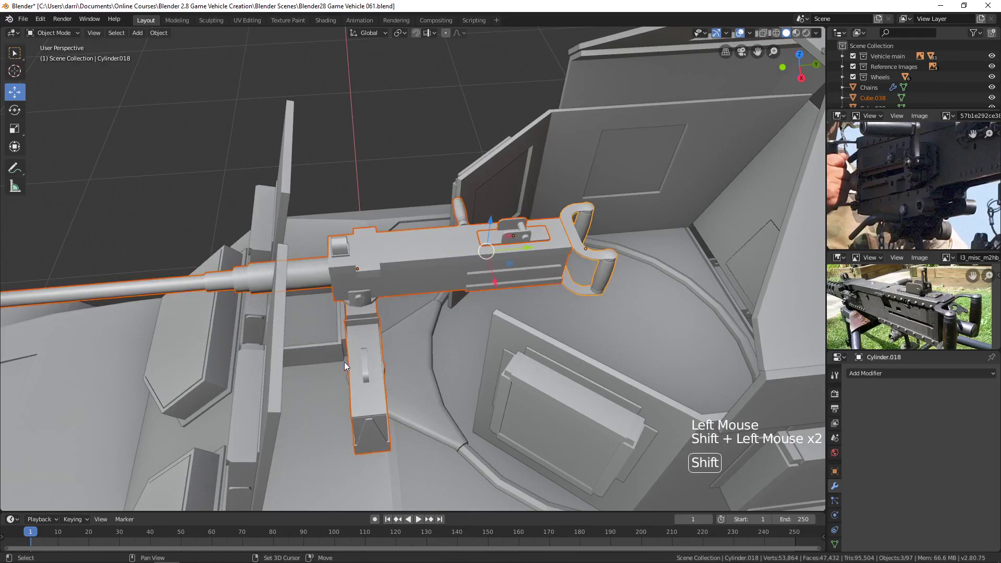
pyautogui.doubleClick(279, 360)
pyautogui.middleClick(345, 371)
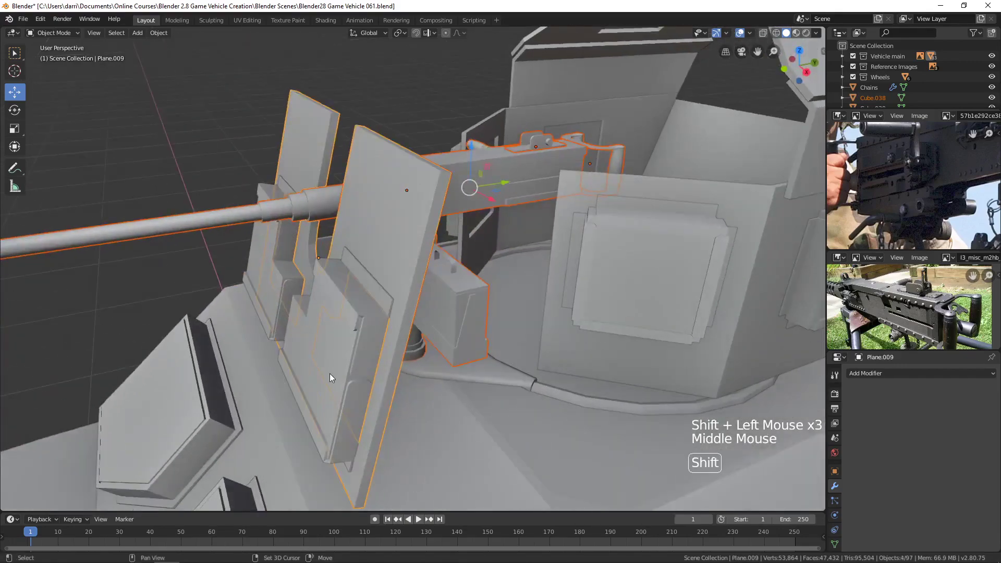
pyautogui.click(332, 379)
# Add the ammo box, mount and bracket pieces under the receiver to the selection
pyautogui.middleClick(460, 380)
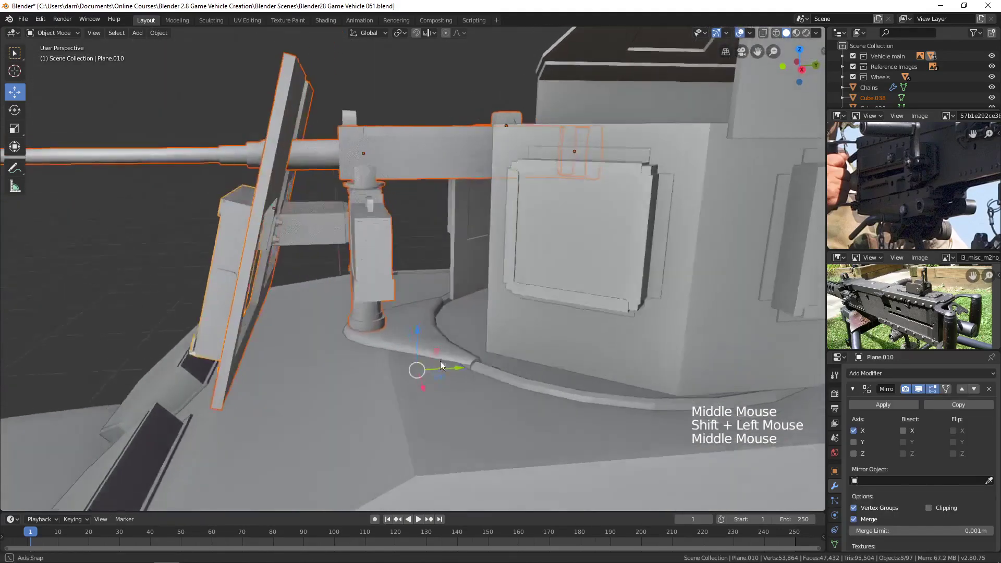
pyautogui.scroll(3)
pyautogui.middleClick(452, 351)
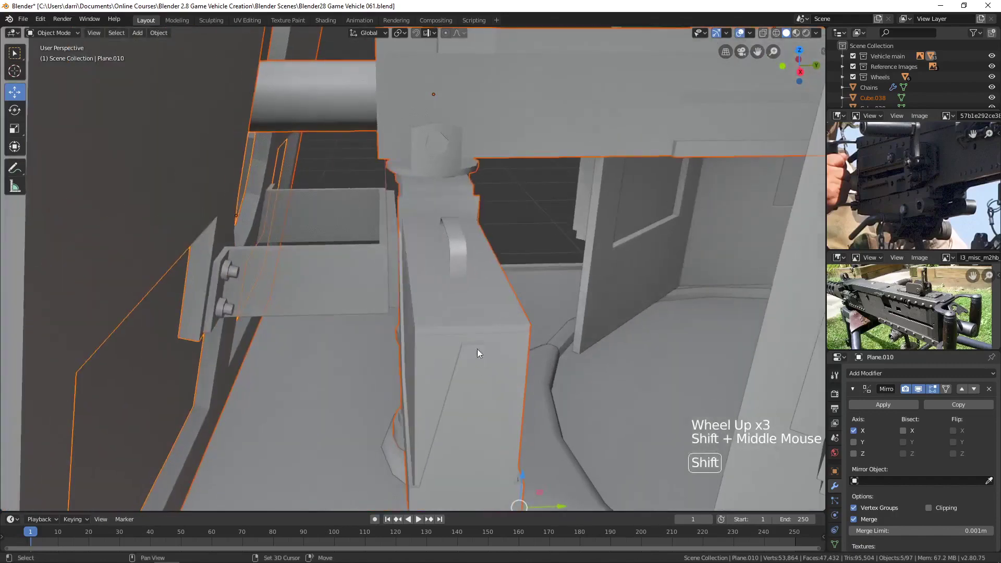
pyautogui.middleClick(483, 352)
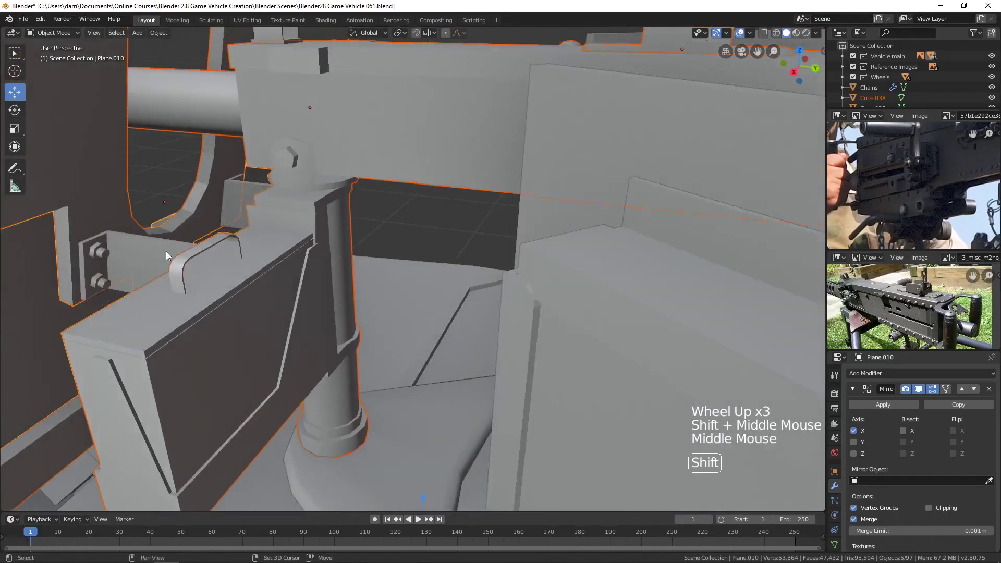
pyautogui.click(104, 254)
pyautogui.click(103, 280)
pyautogui.middleClick(367, 267)
pyautogui.scroll(3)
pyautogui.middleClick(344, 203)
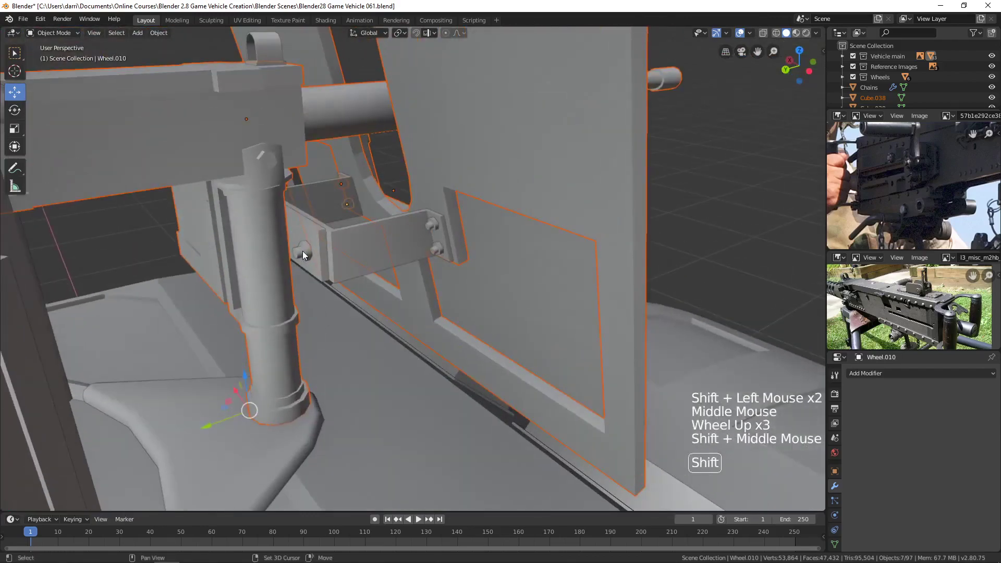
pyautogui.click(306, 251)
pyautogui.click(433, 226)
pyautogui.click(438, 253)
# Check the selection around the shield and add the last small part over the receiver
pyautogui.scroll(-3)
pyautogui.middleClick(487, 335)
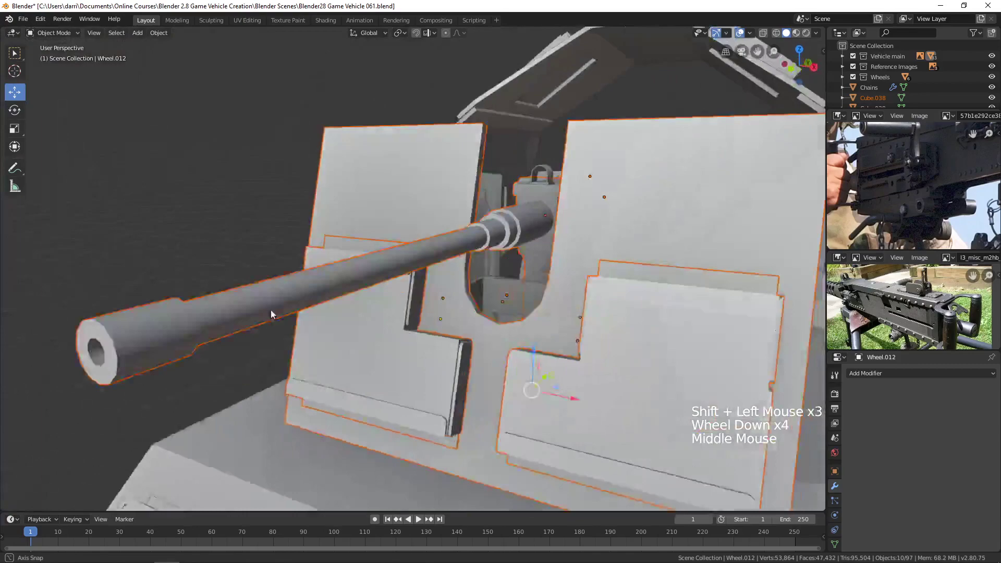
pyautogui.scroll(-3)
pyautogui.middleClick(507, 325)
pyautogui.middleClick(434, 345)
pyautogui.middleClick(451, 352)
pyautogui.scroll(3)
pyautogui.middleClick(465, 355)
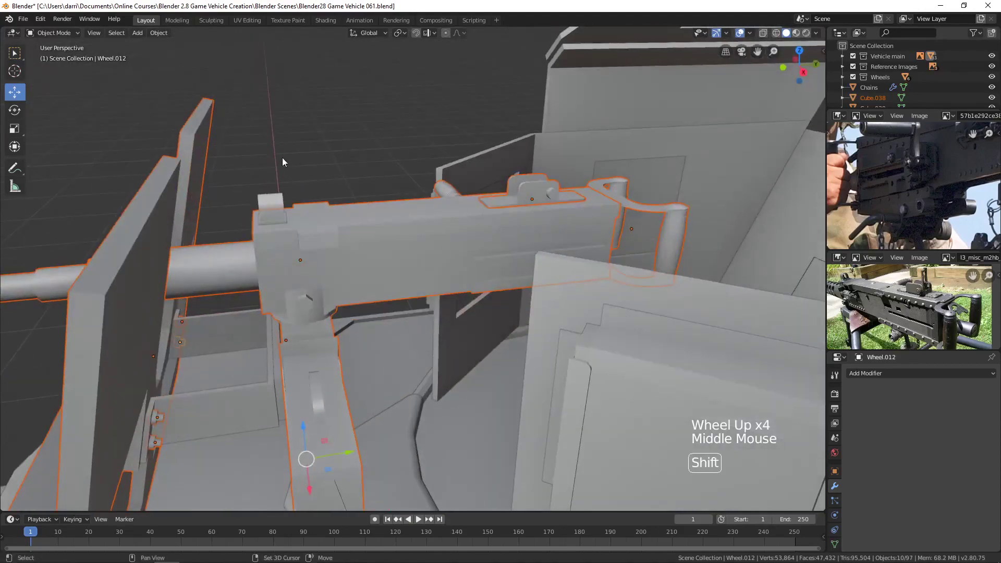
pyautogui.click(285, 199)
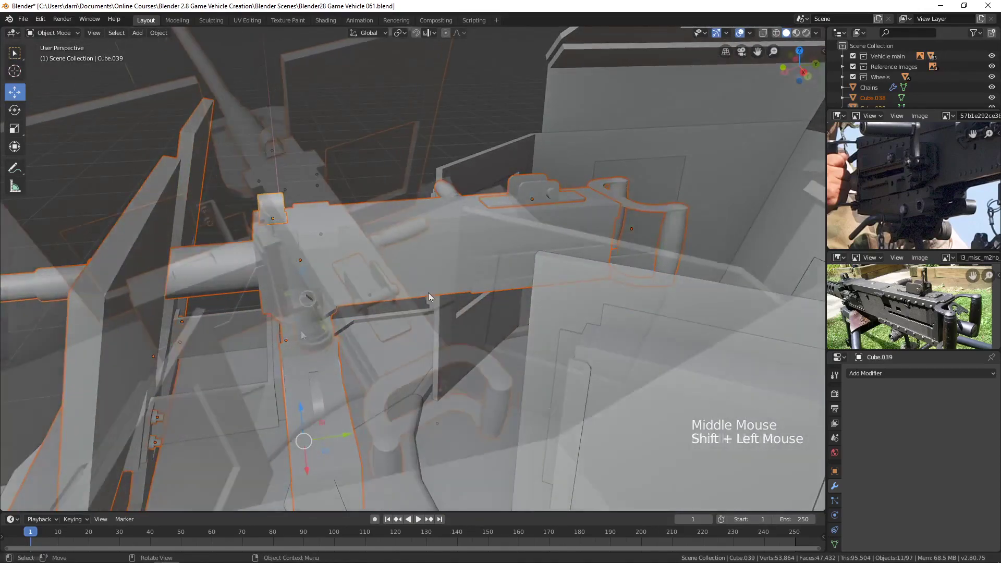
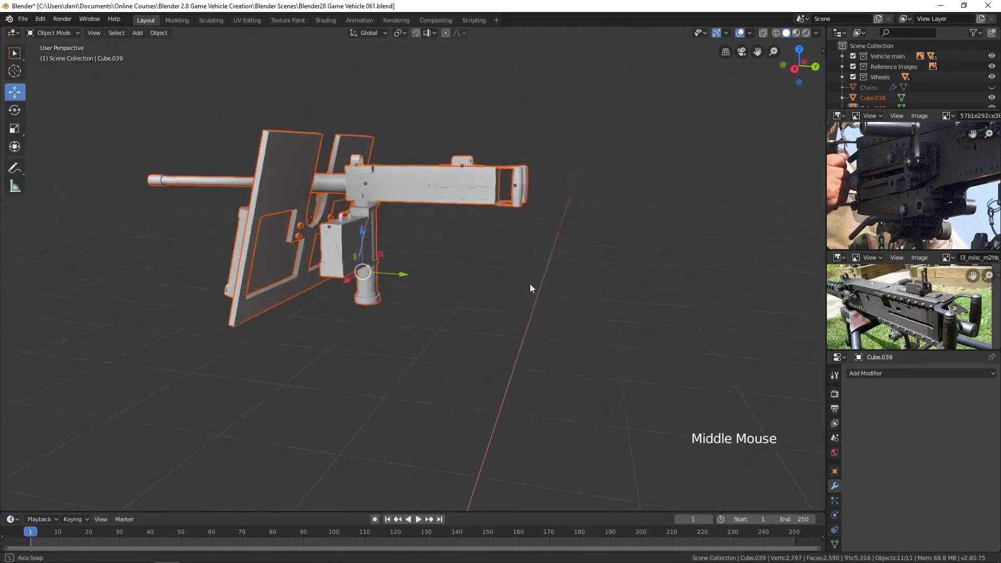
# Isolate the gun assembly from the vehicle and select the receiver body
pyautogui.scroll(3)
pyautogui.middleClick(529, 278)
pyautogui.press('alt+a')
pyautogui.middleClick(529, 274)
pyautogui.middleClick(530, 240)
pyautogui.click(501, 277)
pyautogui.press('Tab')
pyautogui.press('3')
pyautogui.click(482, 269)
# Frame the view on the receiver and inspect its side slot detail
pyautogui.press('shift+s')
pyautogui.press('alt+a')
pyautogui.press('Tab')
pyautogui.middleClick(501, 281)
pyautogui.middleClick(517, 319)
pyautogui.scroll(3)
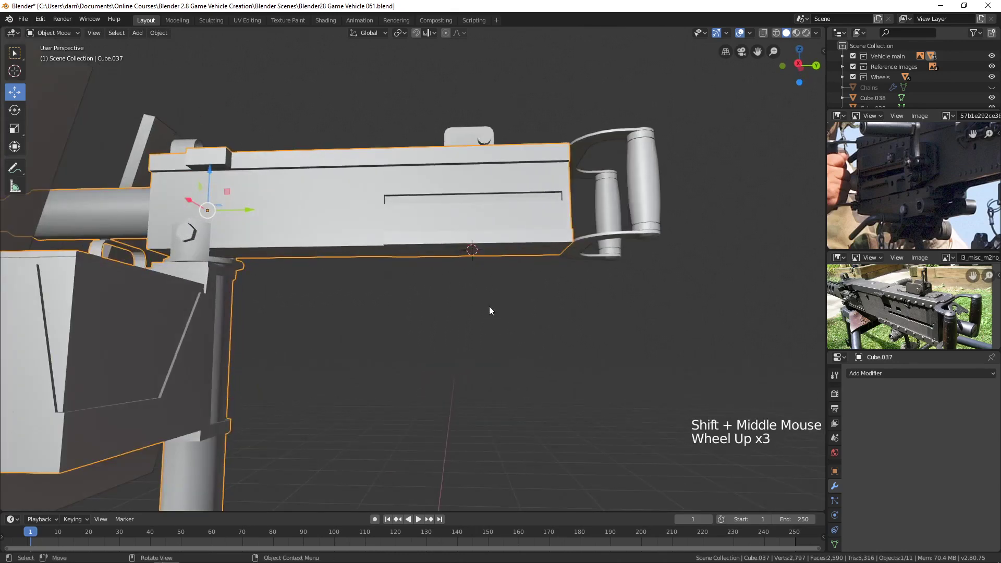
# Add a cube beneath the rear of the receiver and flatten it into a thin box
pyautogui.press('shift+a')
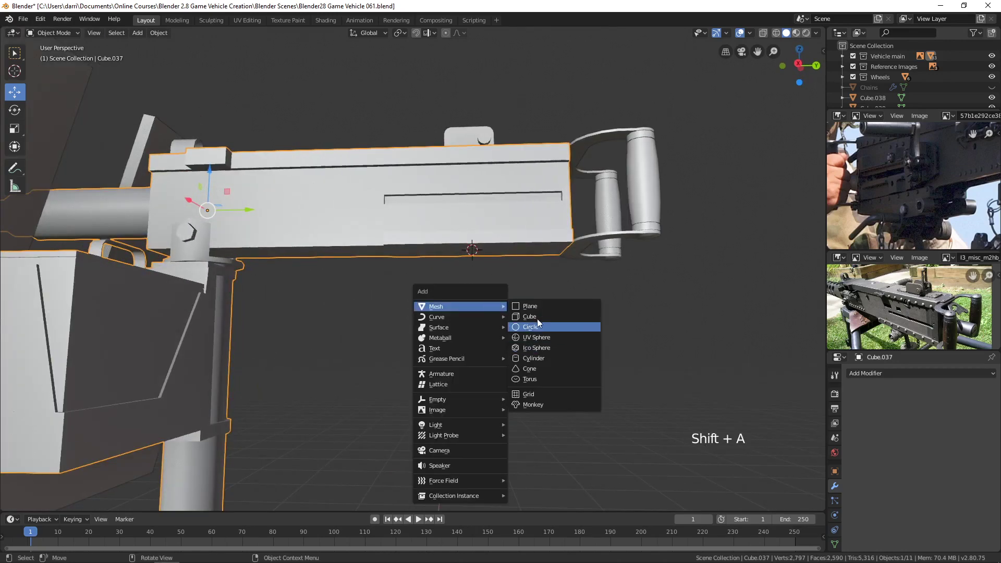
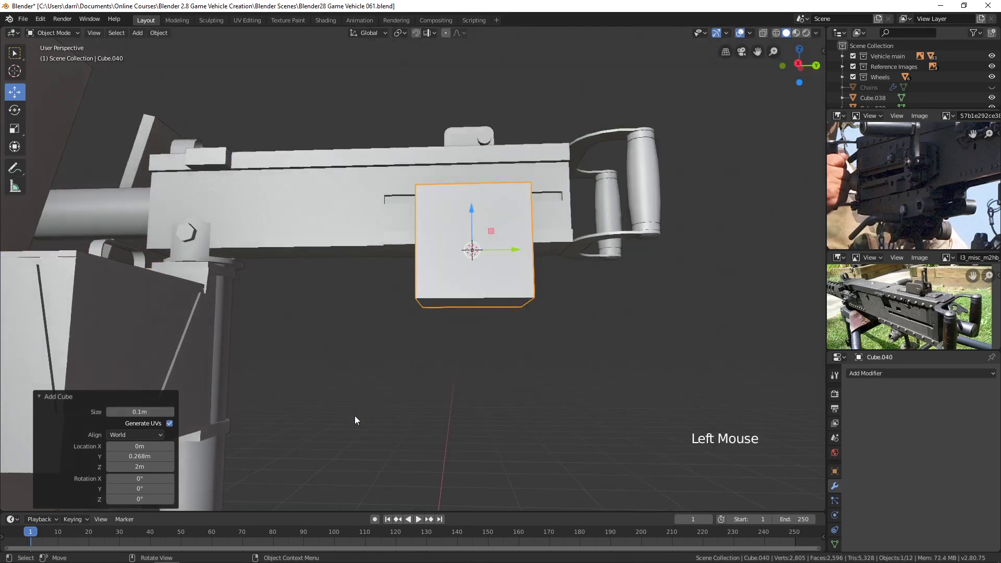
pyautogui.press('KP_3')
pyautogui.middleClick(484, 340)
pyautogui.scroll(3)
pyautogui.middleClick(486, 337)
pyautogui.press('s')
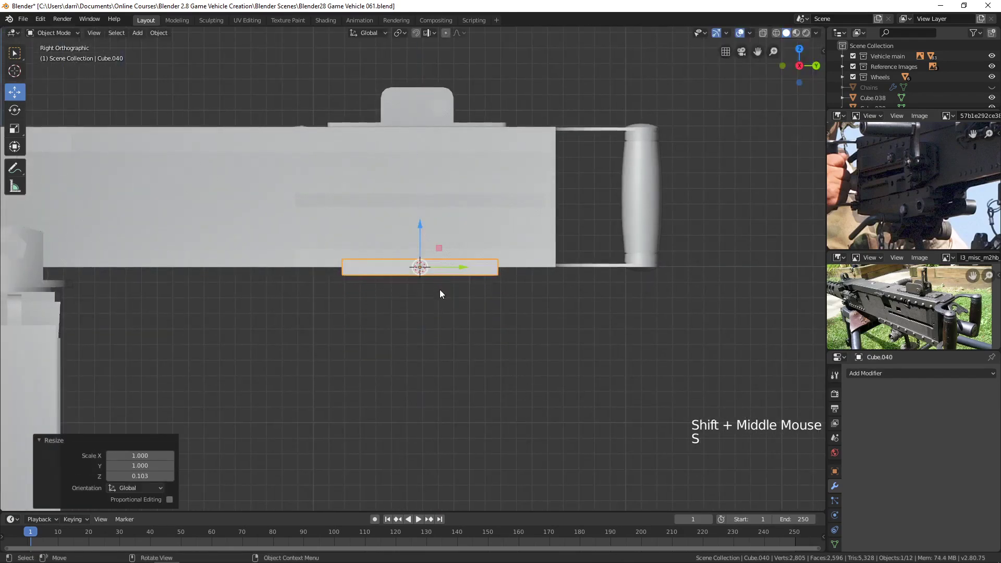
pyautogui.click(421, 231)
# Stretch the box along the receiver's length and narrow its width
pyautogui.press('s')
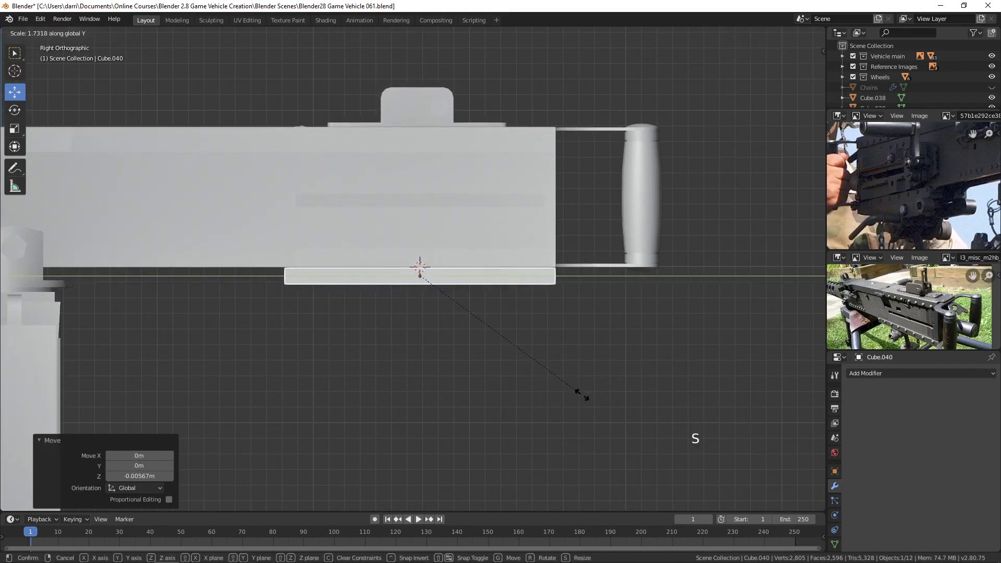
pyautogui.middleClick(464, 363)
pyautogui.middleClick(503, 370)
pyautogui.scroll(3)
pyautogui.middleClick(486, 370)
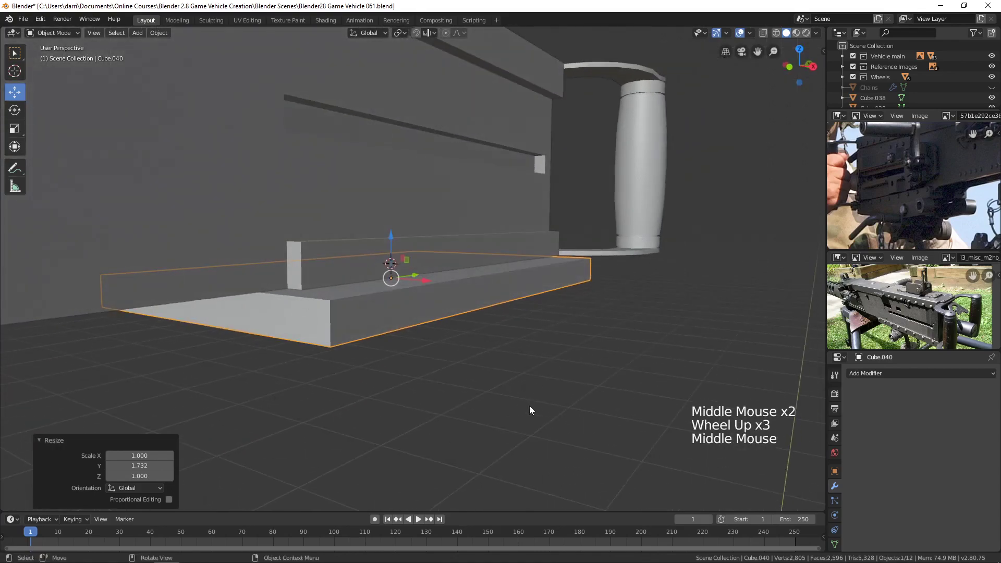
pyautogui.press('s')
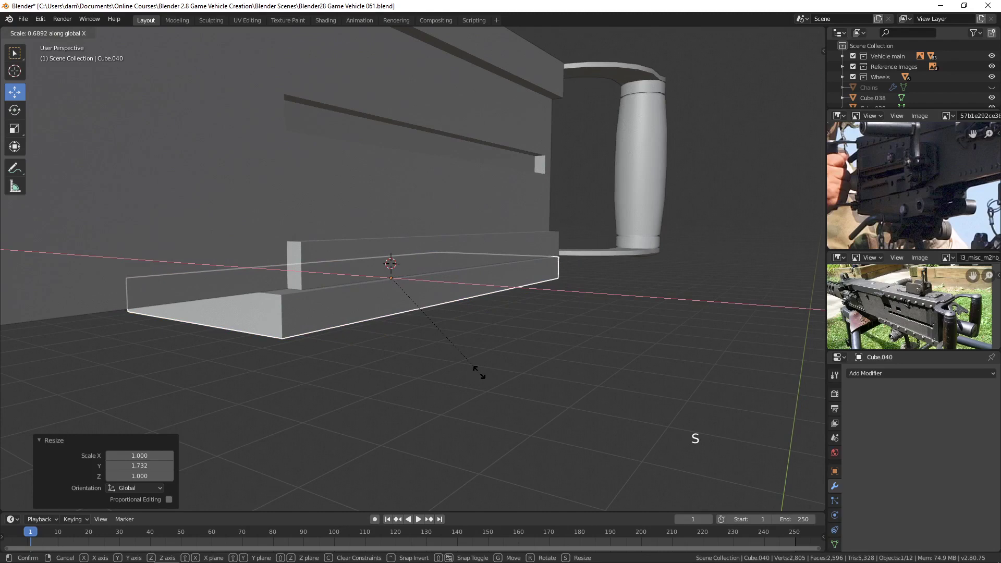
pyautogui.middleClick(483, 390)
# Enter Edit Mode on the box and select its end face
pyautogui.press('Tab')
pyautogui.press('3')
pyautogui.click(221, 318)
# Nudge the box's end and bottom faces into place under the receiver
pyautogui.middleClick(325, 340)
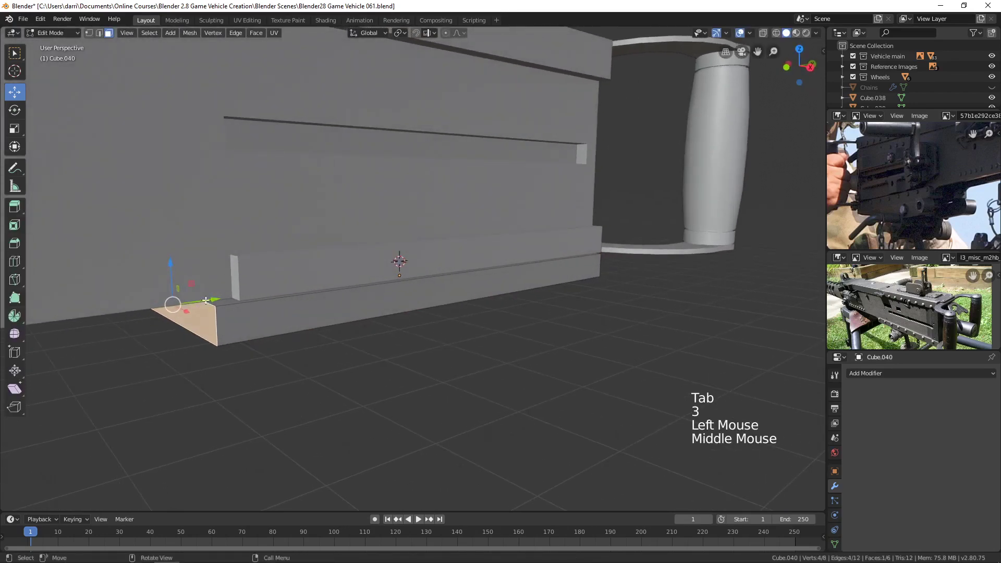
pyautogui.click(214, 300)
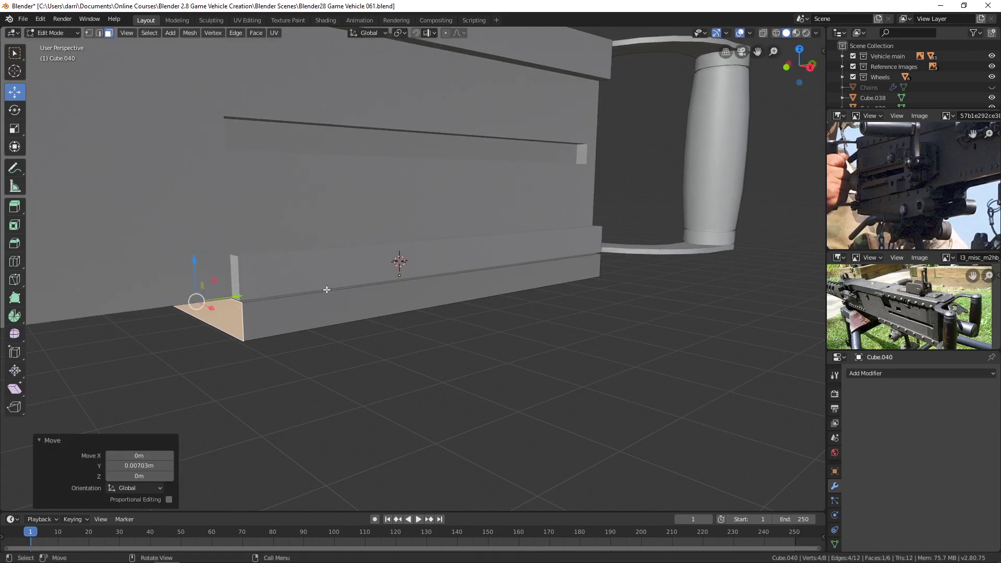
pyautogui.press('Tab')
pyautogui.middleClick(354, 364)
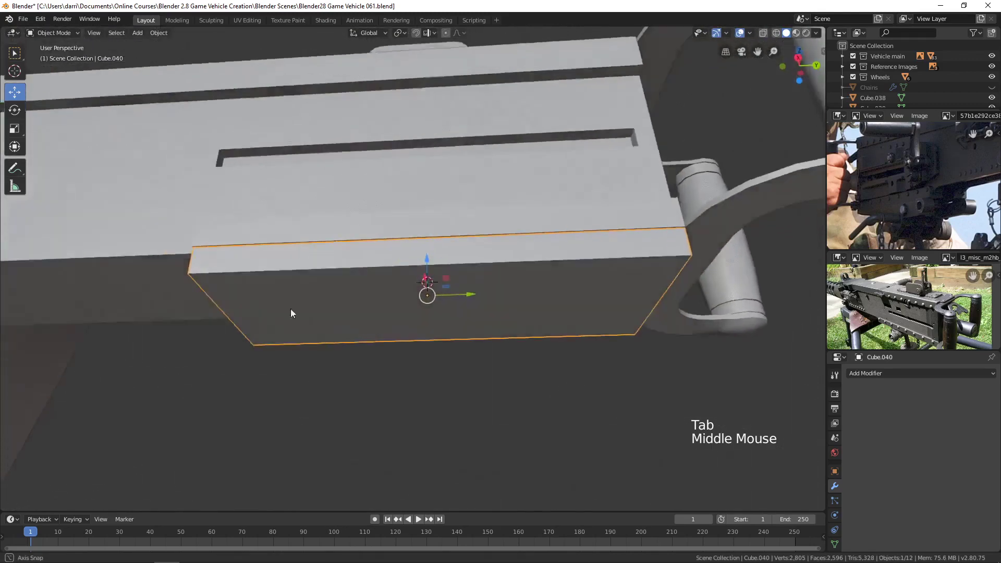
pyautogui.middleClick(410, 319)
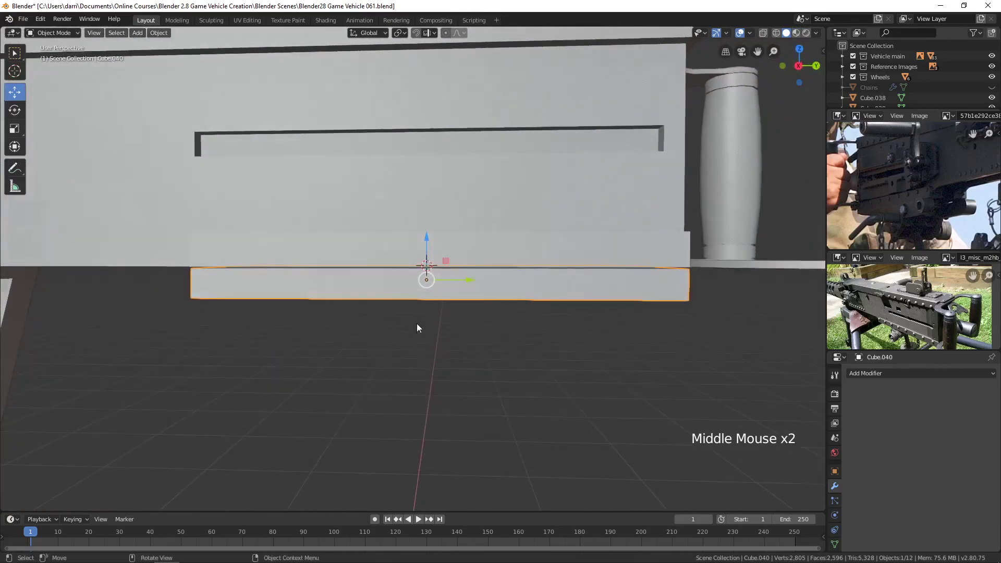
pyautogui.middleClick(480, 341)
pyautogui.press('Tab')
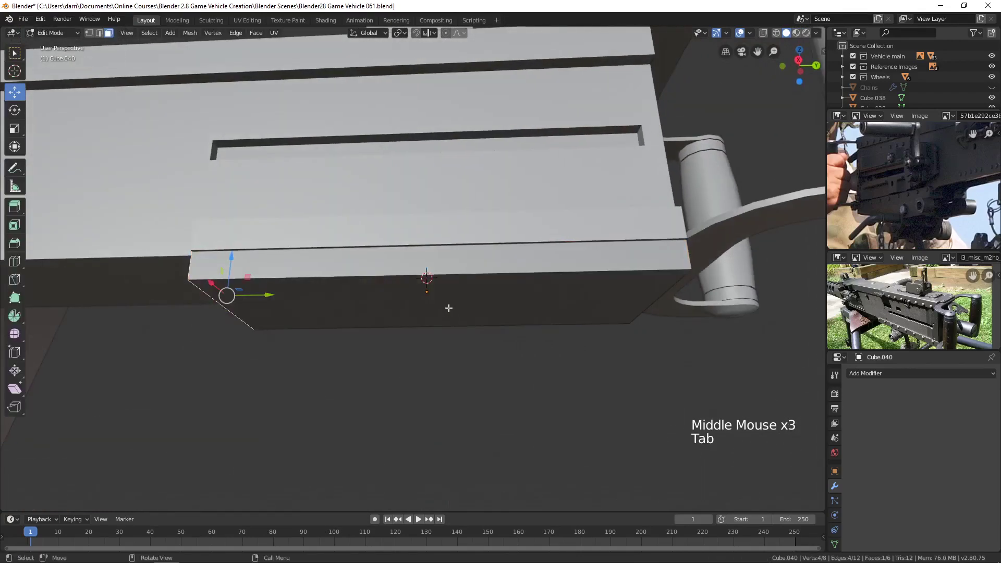
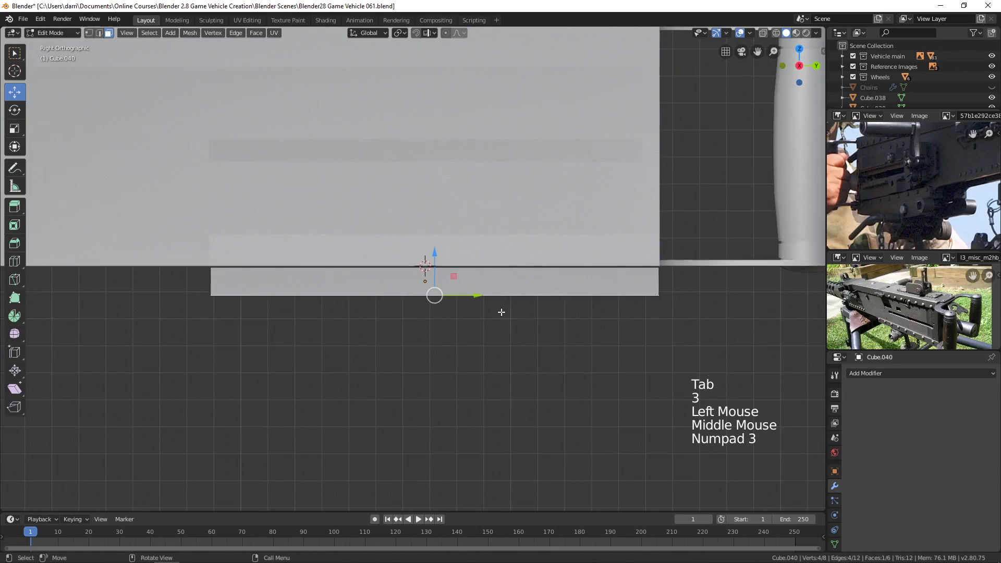
pyautogui.click(432, 251)
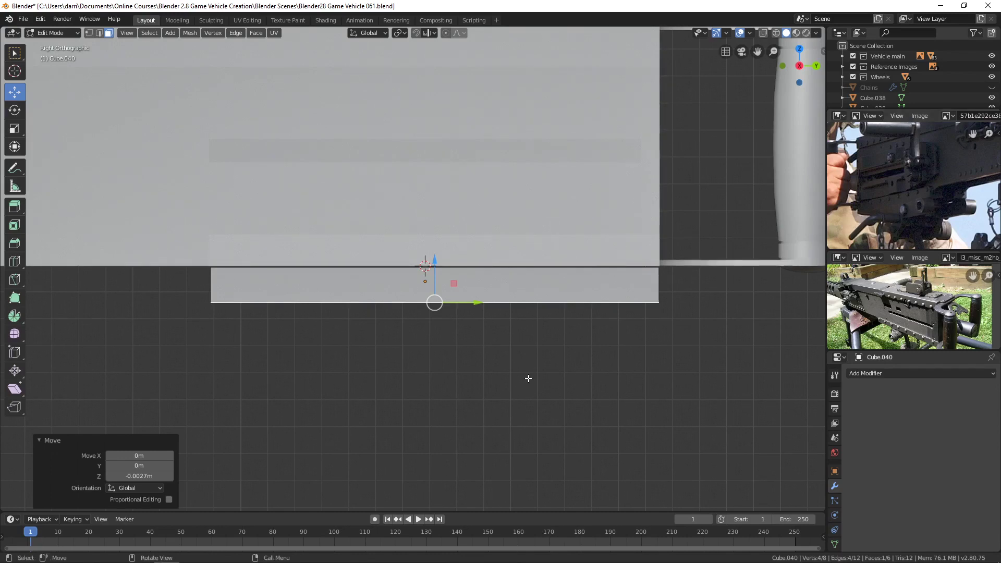
# Extrude the bottom face downward into a deeper block and view it in wireframe
pyautogui.press('e')
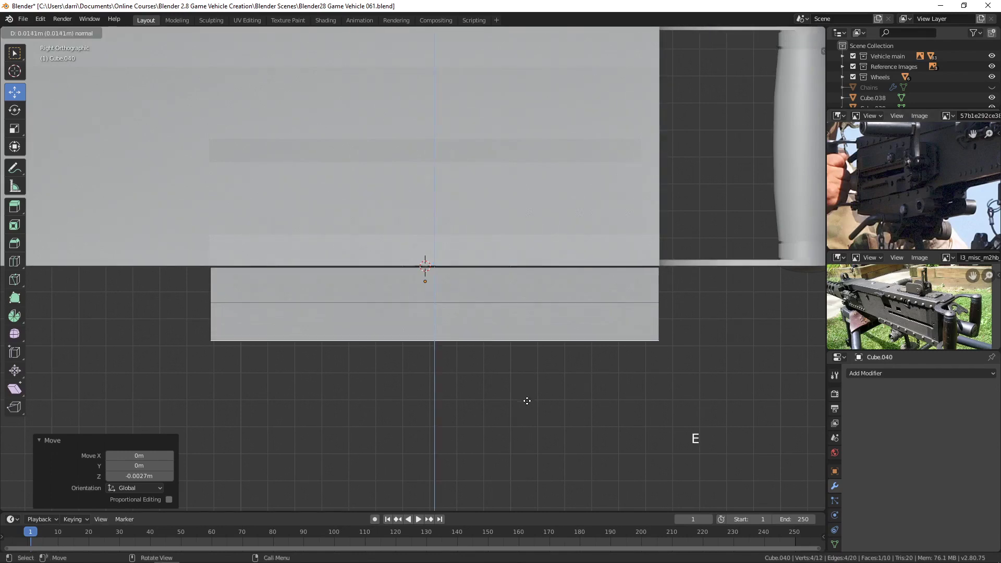
pyautogui.middleClick(589, 395)
pyautogui.press('z')
pyautogui.press('1')
pyautogui.press('alt+a')
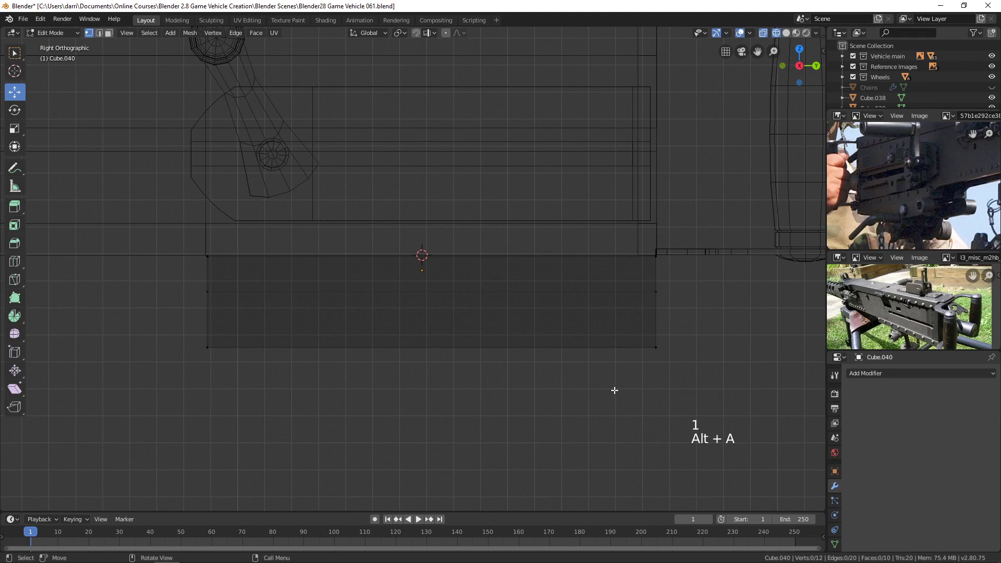
# Move the block's lower corner points inward to taper it toward a narrower flat bottom
pyautogui.press('b')
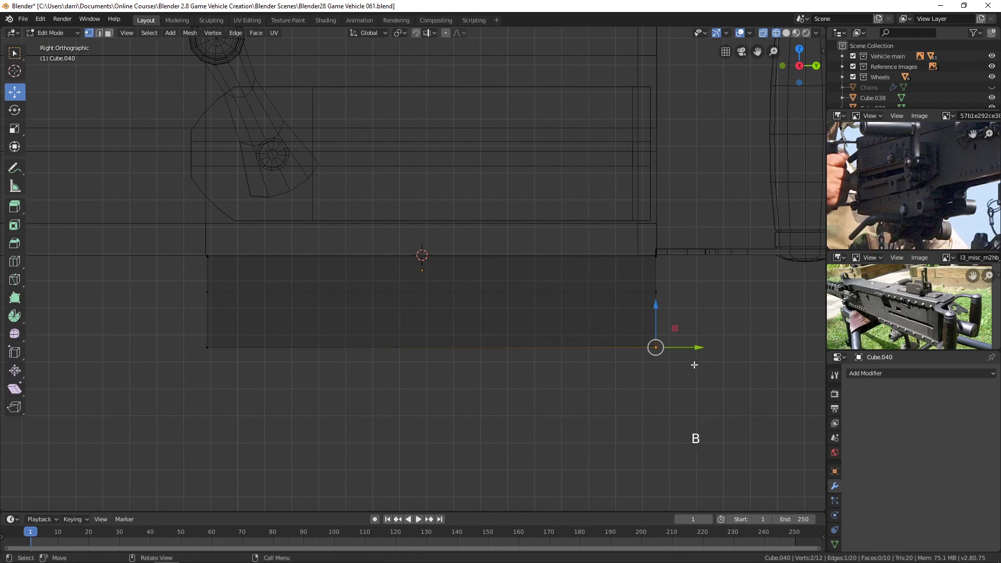
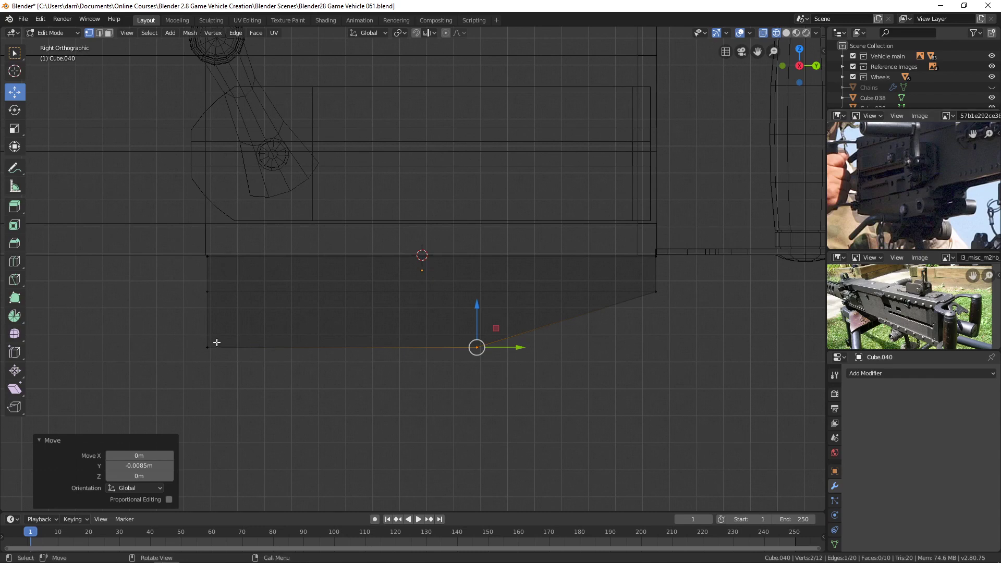
pyautogui.press('alt+a')
pyautogui.press('b')
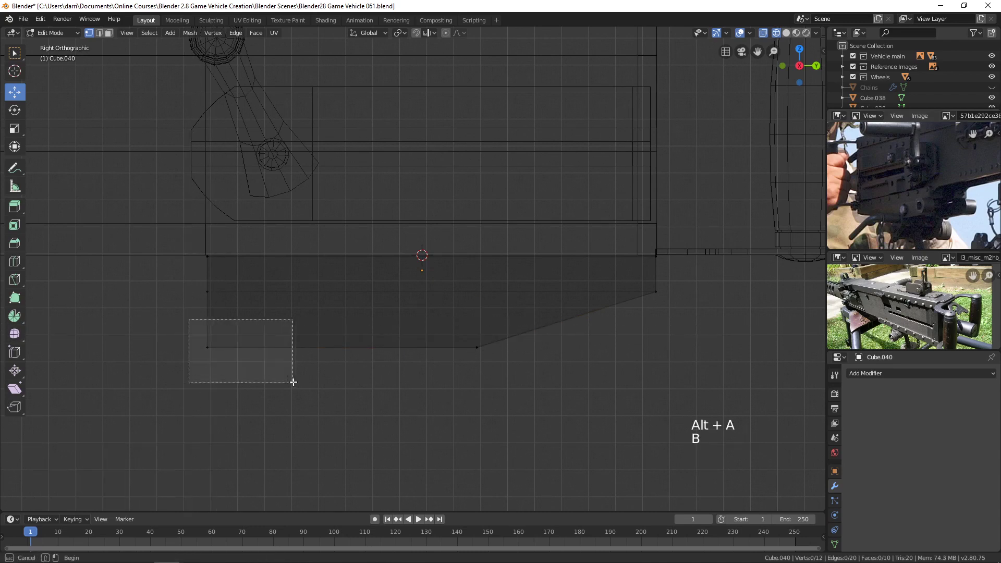
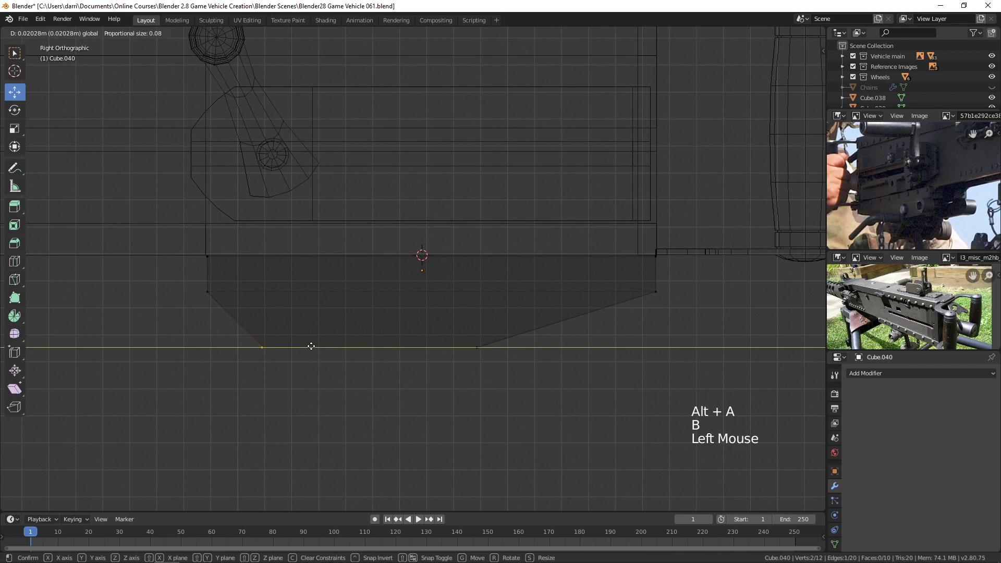
pyautogui.press('Tab')
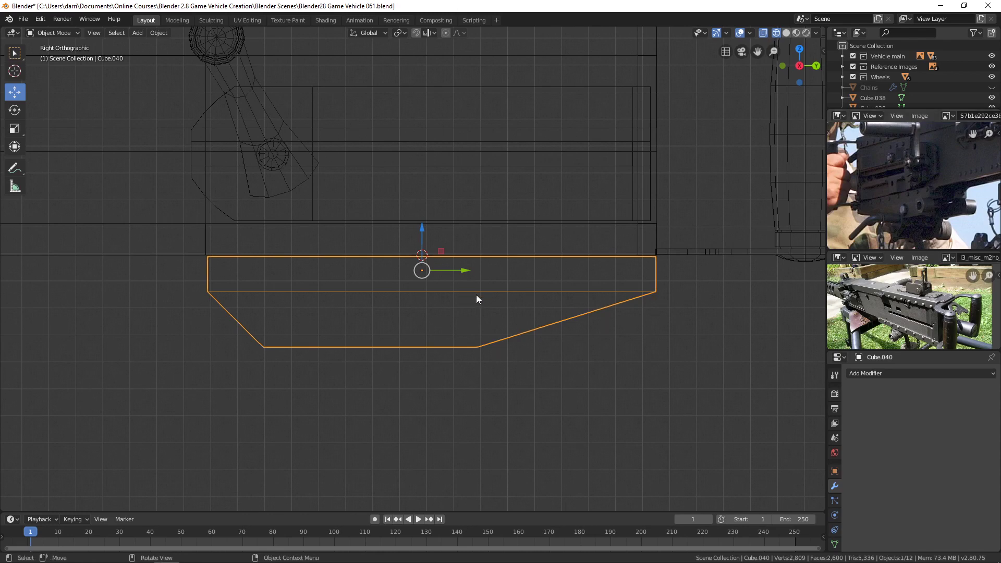
# Add a 12-vertex cylinder, rotate it 90° sideways and place it at the plate's lower corner
pyautogui.press('shift+a')
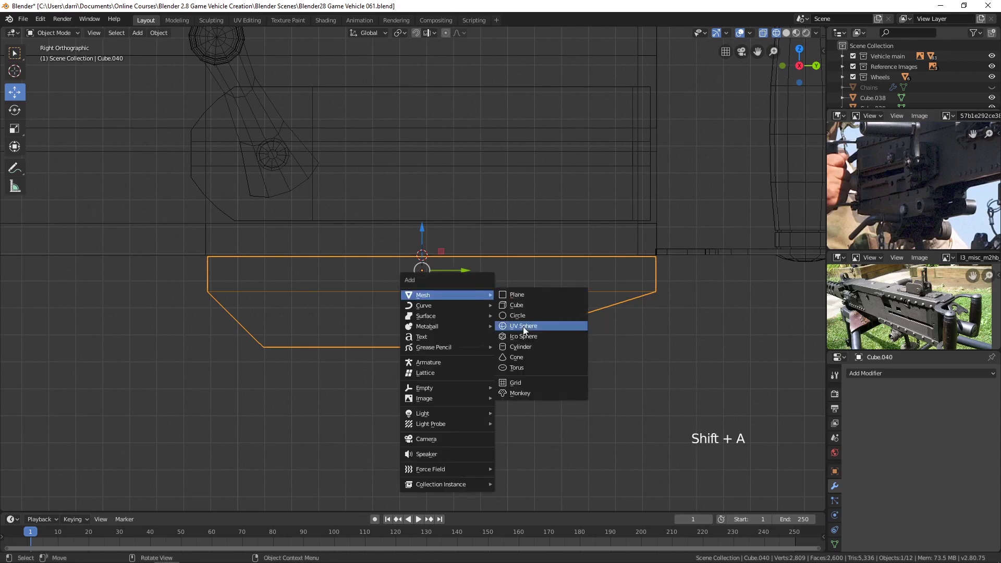
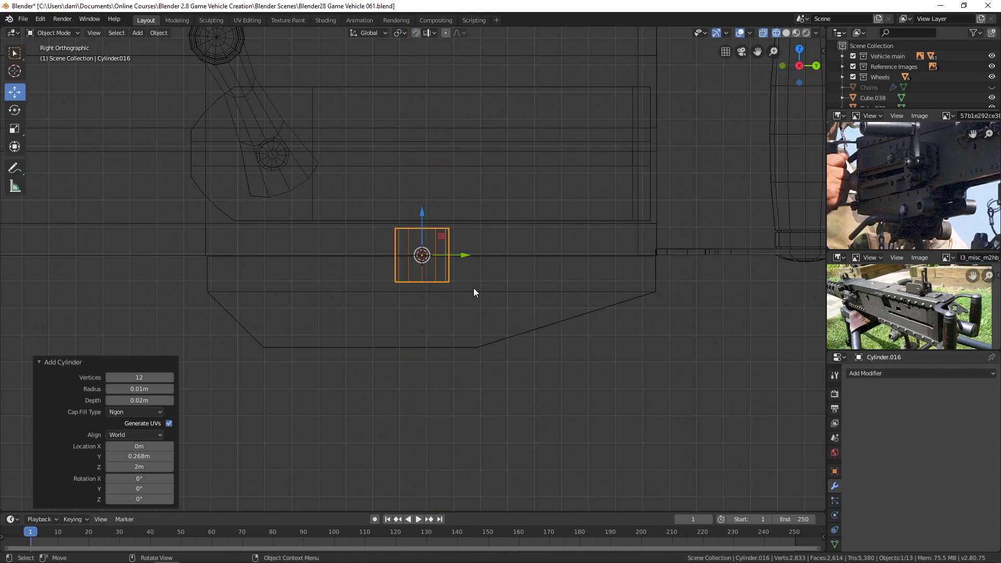
pyautogui.press('r')
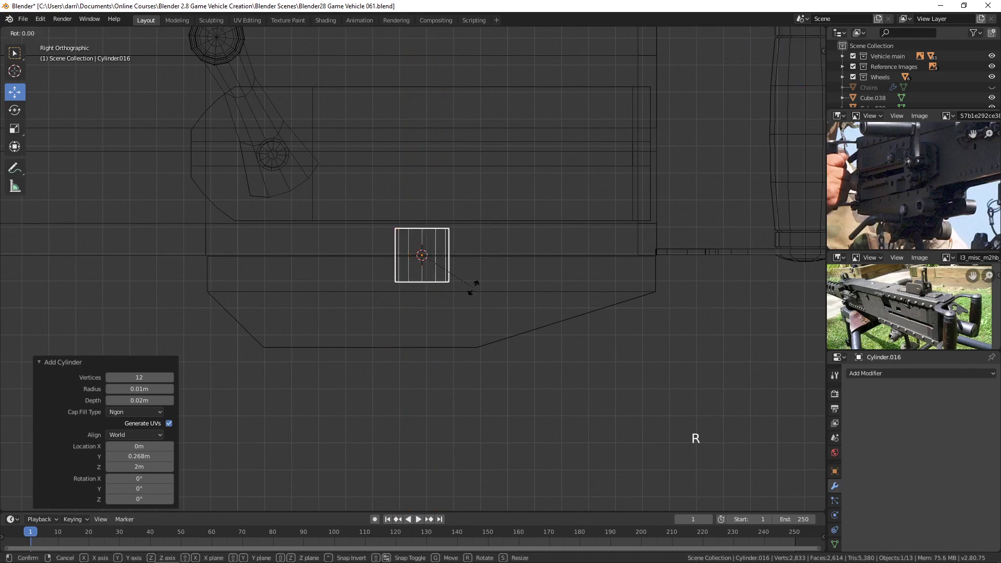
pyautogui.press('g')
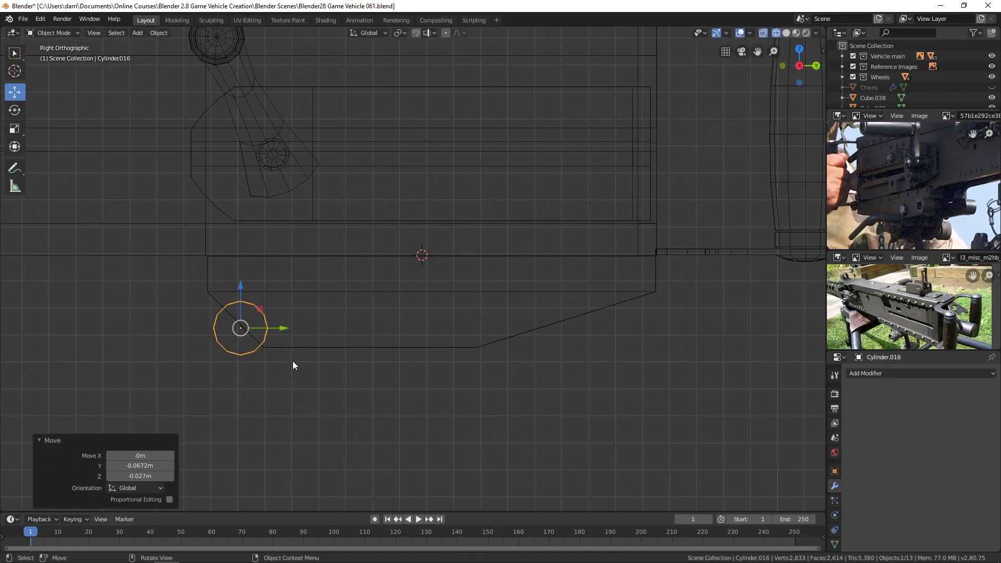
pyautogui.press('z')
pyautogui.scroll(-3)
pyautogui.middleClick(302, 359)
pyautogui.scroll(3)
pyautogui.click(453, 319)
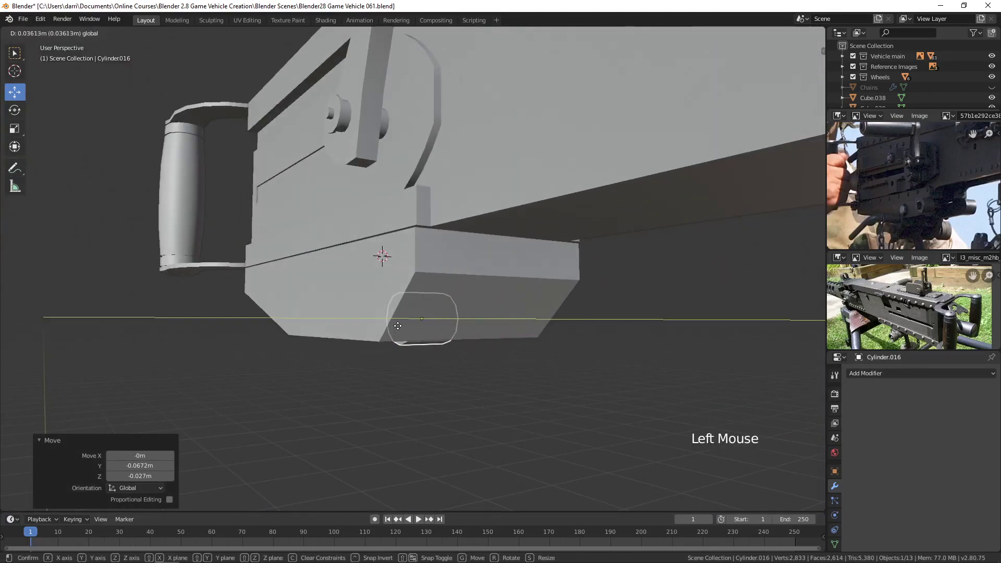
pyautogui.press('ctrl+z')
pyautogui.middleClick(511, 367)
pyautogui.click(497, 327)
# Resize the cylinder and stretch it slightly along its axis (scale about 1.131)
pyautogui.middleClick(426, 372)
pyautogui.press('s')
pyautogui.middleClick(490, 392)
pyautogui.press('s')
pyautogui.middleClick(358, 375)
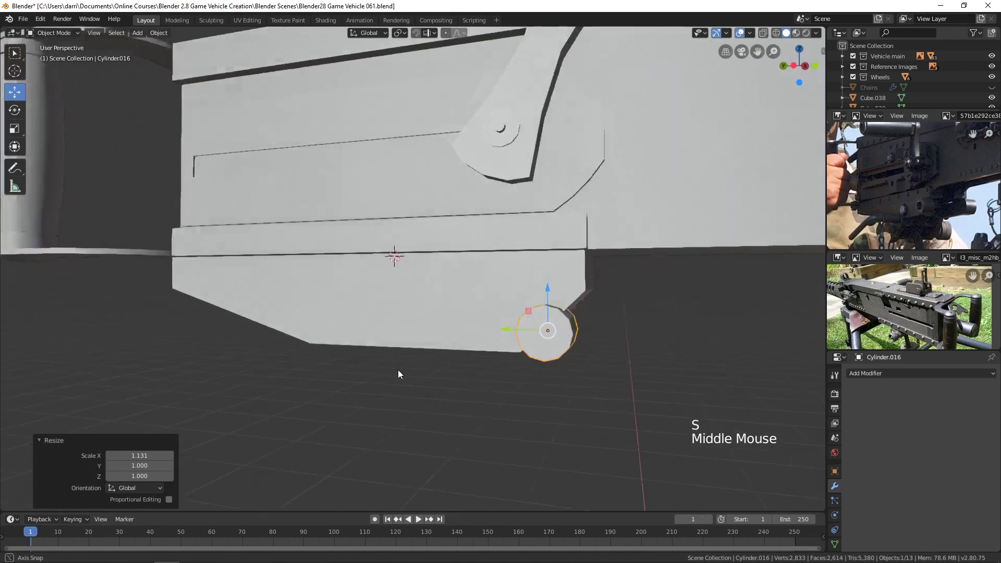
pyautogui.scroll(3)
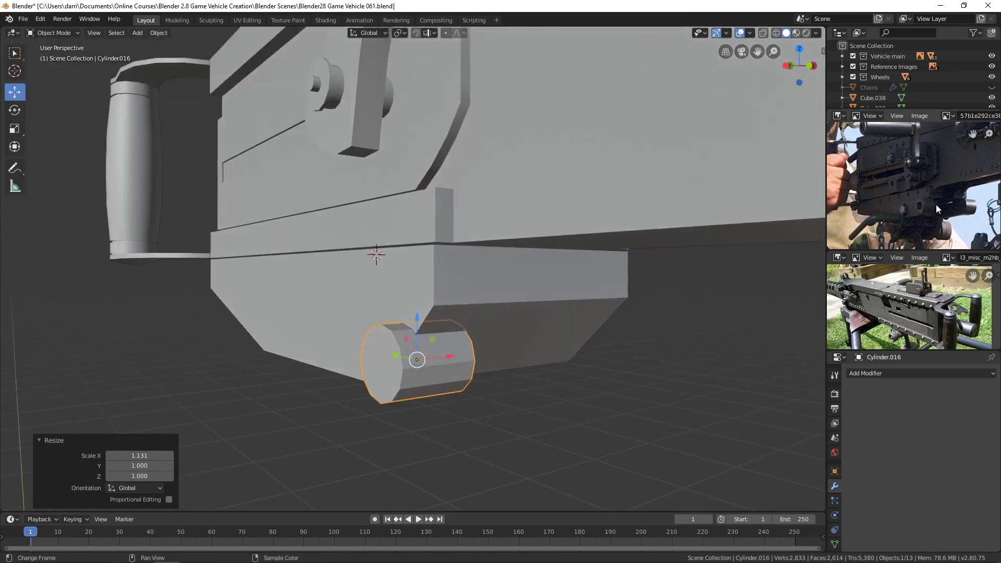
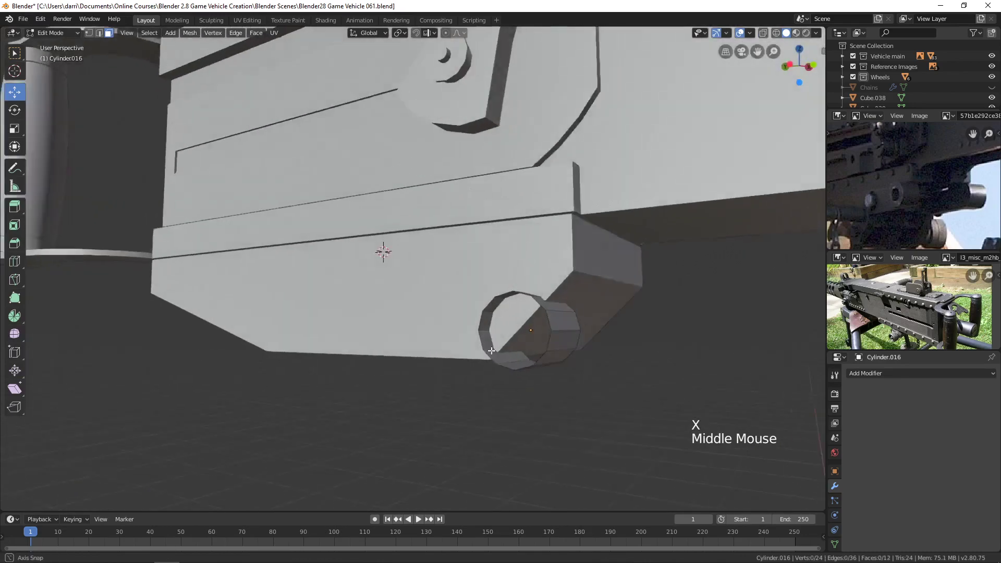
# Give the open tube a Solidify modifier with Even Thickness and inspect its wall
pyautogui.press('Tab')
pyautogui.middleClick(565, 347)
pyautogui.click(903, 376)
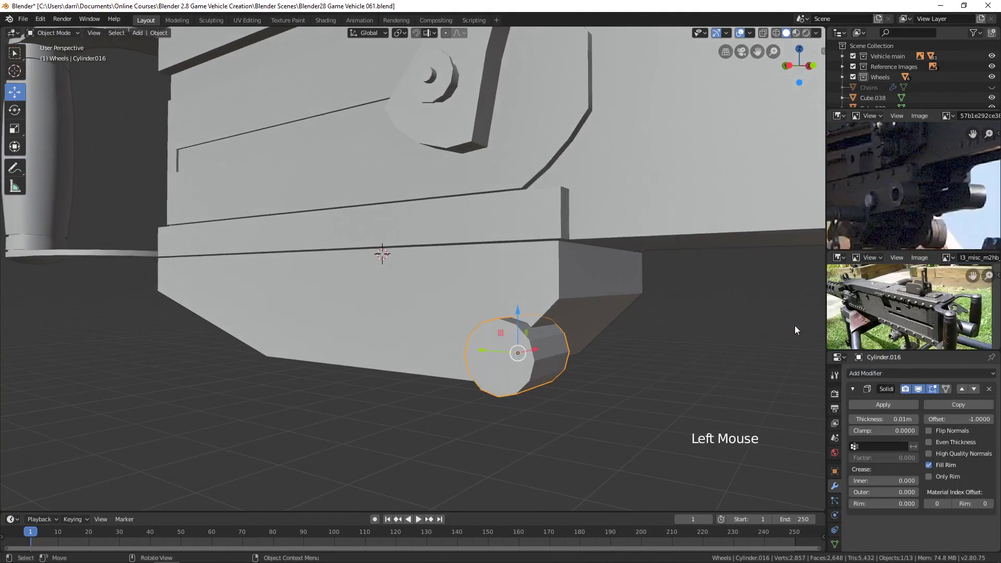
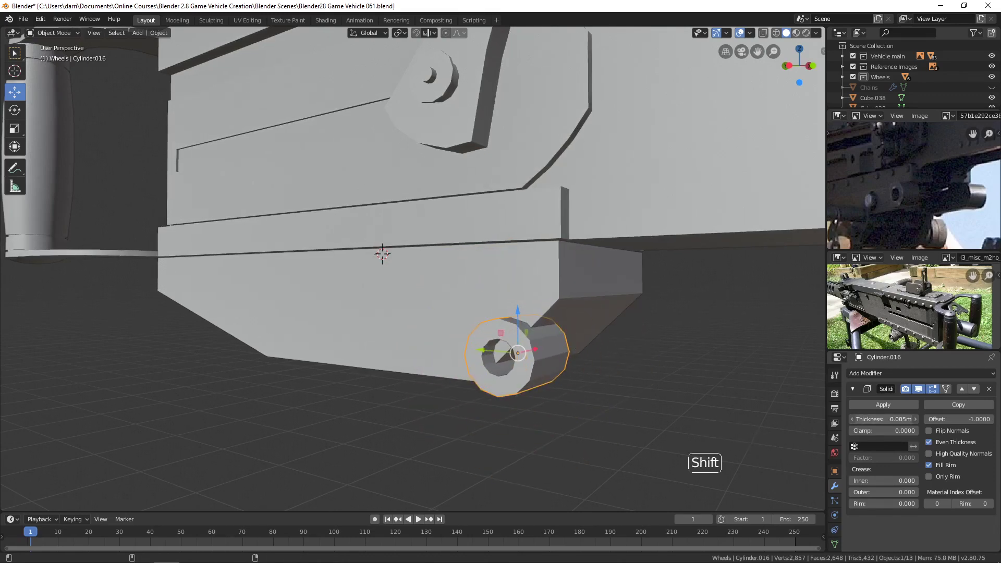
pyautogui.middleClick(691, 409)
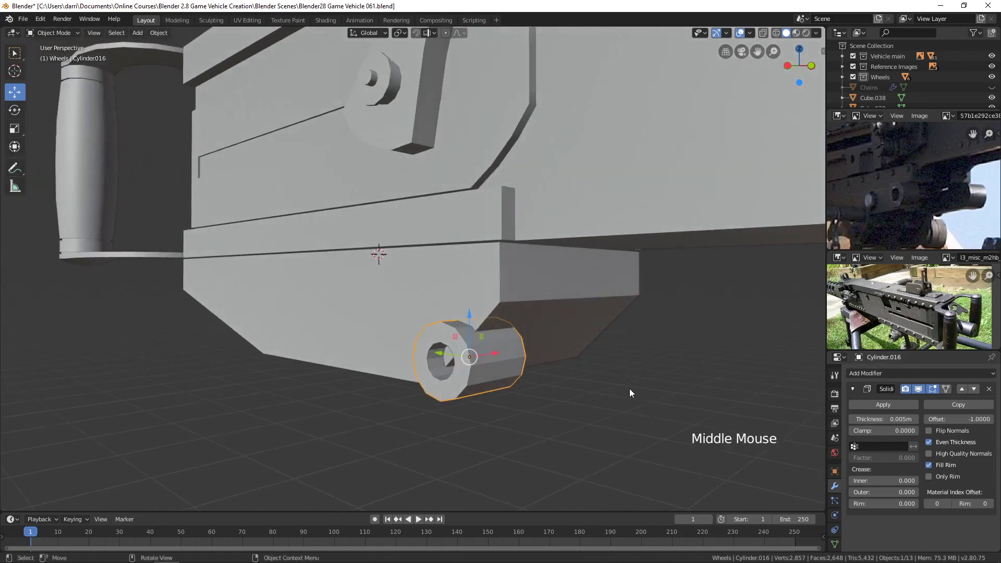
pyautogui.middleClick(604, 395)
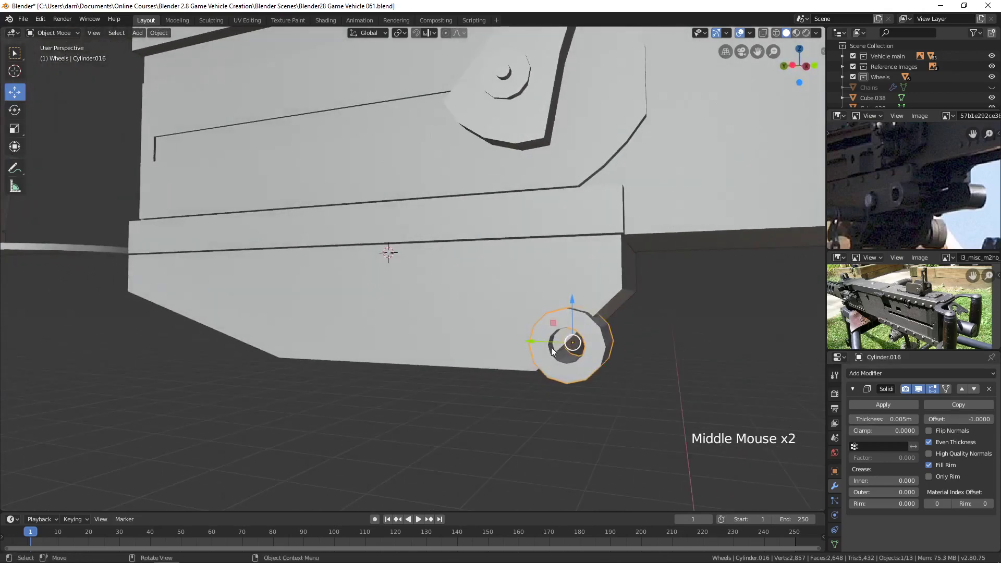
pyautogui.click(532, 346)
pyautogui.scroll(-3)
pyautogui.press('alt+a')
pyautogui.middleClick(636, 363)
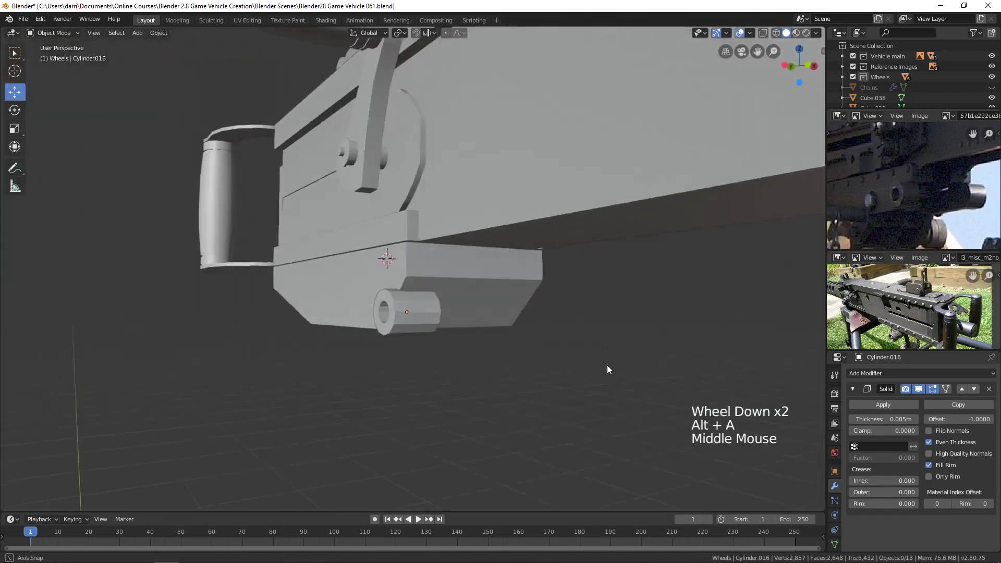
# Select the thickened tube and view the model from above ready to copy it
pyautogui.click(450, 335)
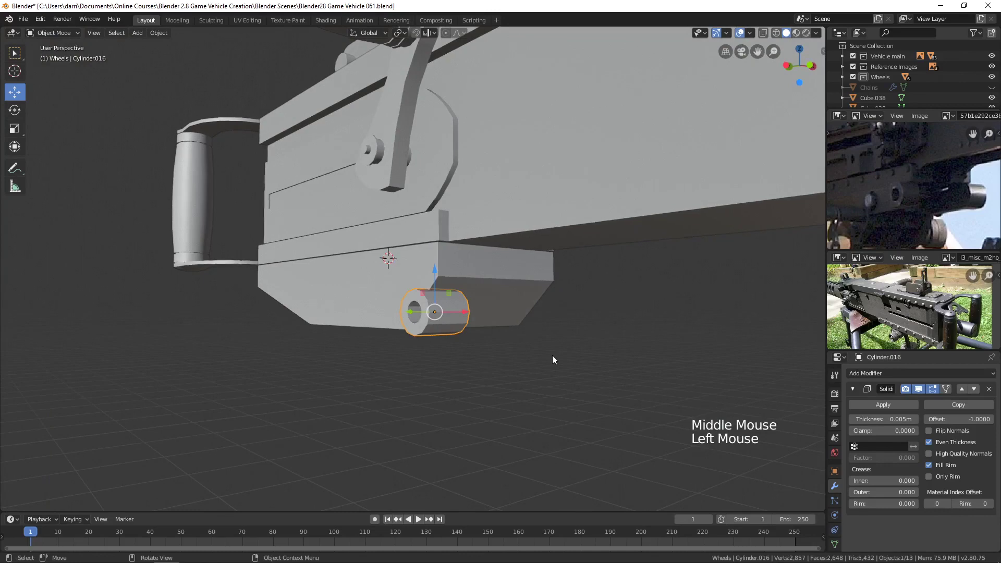
pyautogui.press('KP_7')
pyautogui.press('z')
pyautogui.scroll(3)
pyautogui.middleClick(480, 307)
pyautogui.middleClick(479, 280)
# Duplicate the tube along X so a second tube sits beside the first under the plate
pyautogui.press('shift+d')
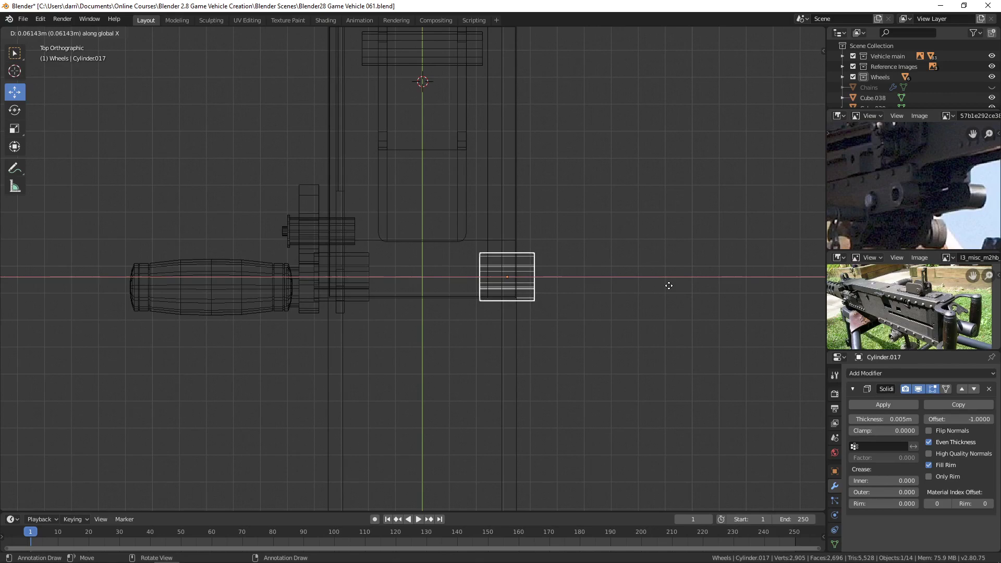
pyautogui.middleClick(706, 309)
pyautogui.press('z')
pyautogui.click(628, 262)
pyautogui.scroll(-3)
pyautogui.press('alt+a')
pyautogui.middleClick(323, 345)
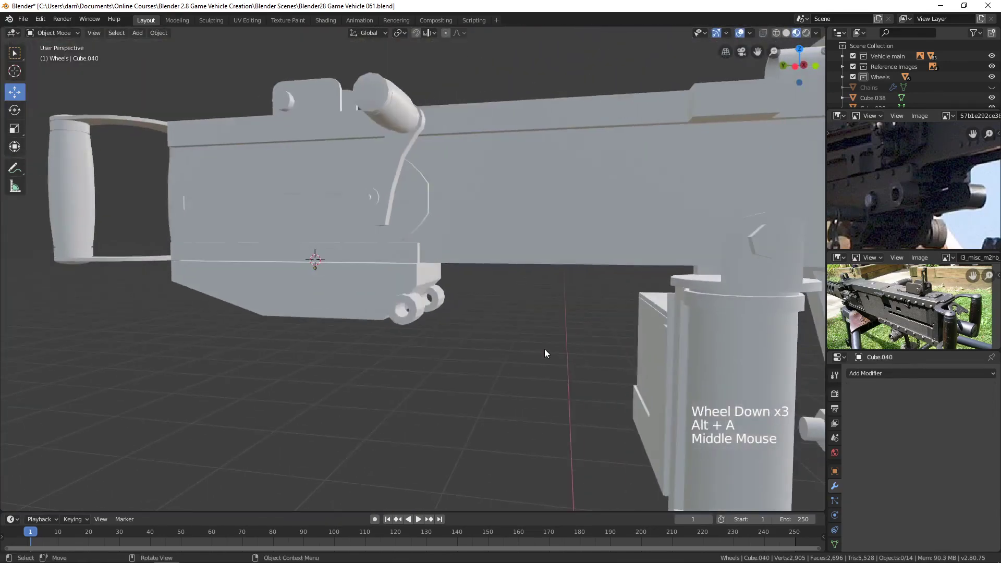
# Orbit around the tubes and receiver to check the pair and view the mount's bolts
pyautogui.click(790, 37)
pyautogui.middleClick(534, 323)
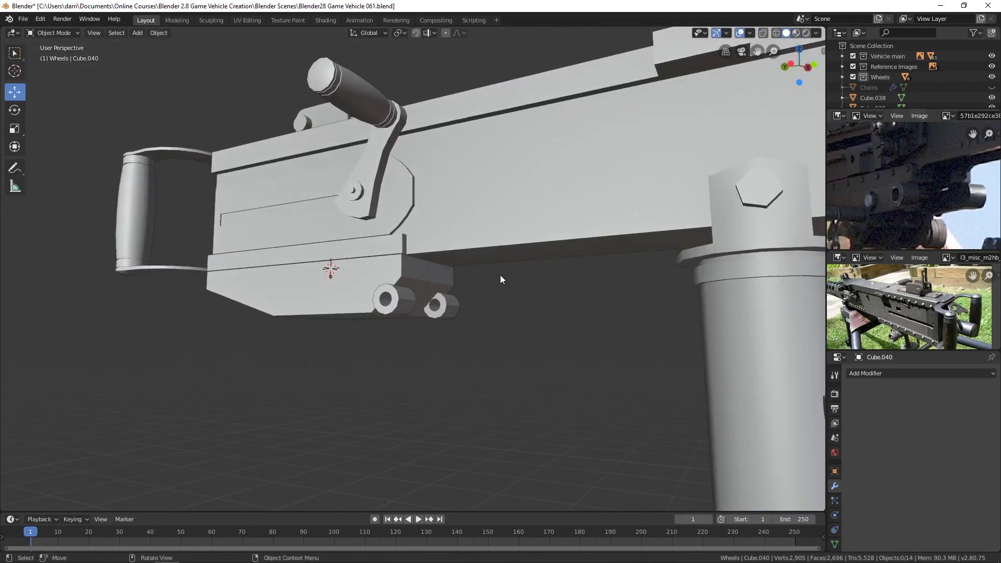
pyautogui.scroll(-3)
pyautogui.middleClick(431, 272)
pyautogui.middleClick(400, 270)
pyautogui.scroll(3)
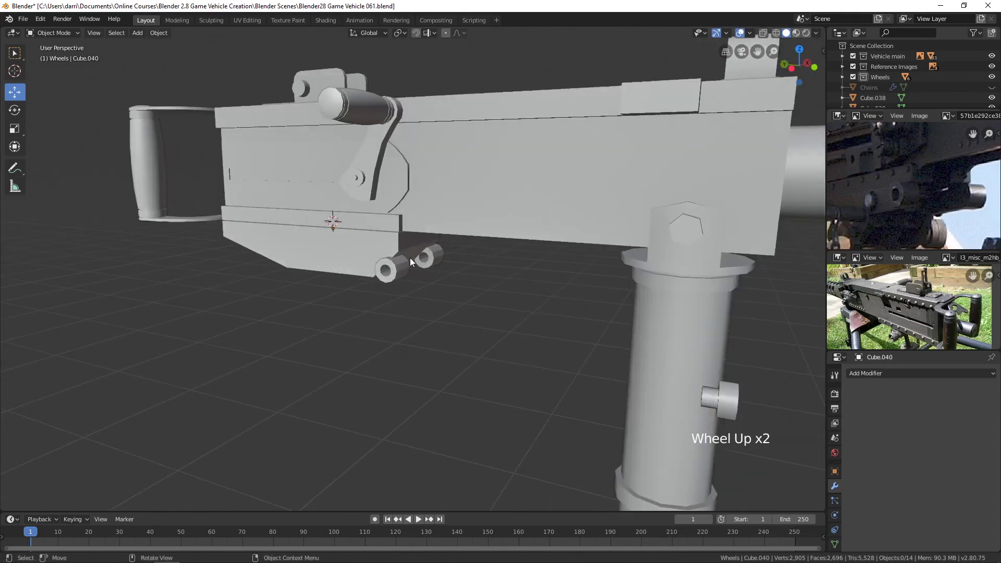
# Duplicate a hex bolt head on the mount and separate it into its own object
pyautogui.click(684, 244)
pyautogui.press('Tab')
pyautogui.press('alt+a')
pyautogui.press('l')
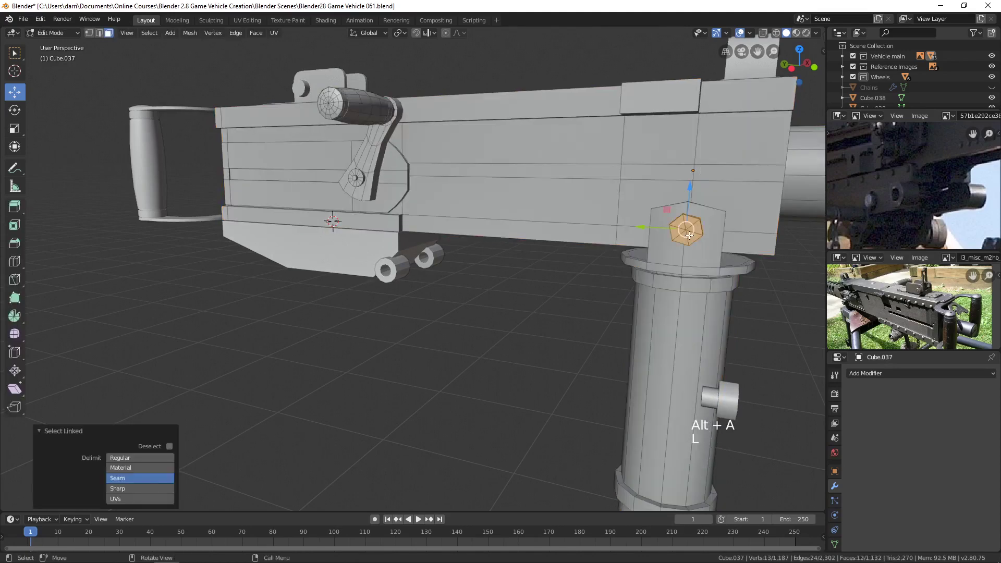
pyautogui.press('shift+d')
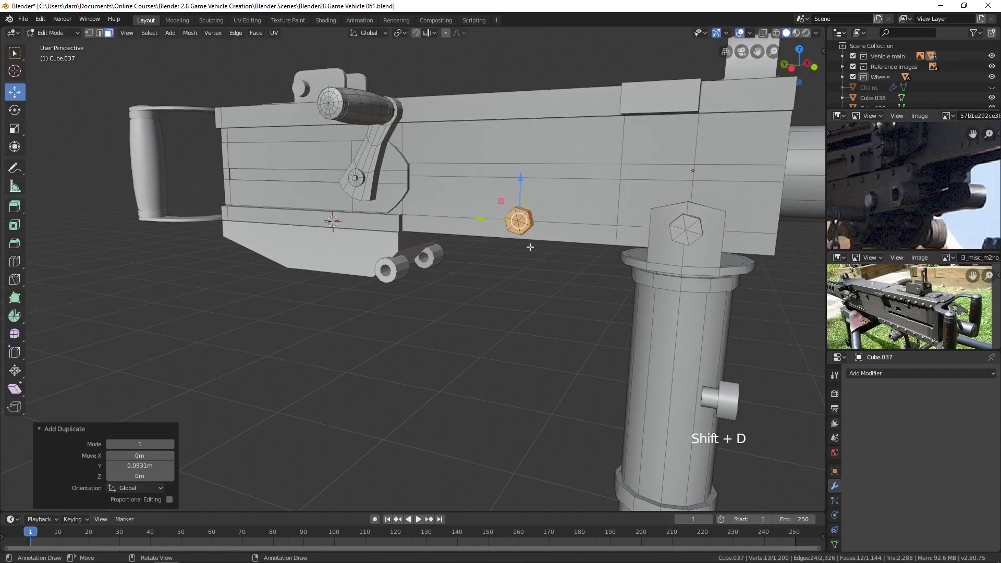
pyautogui.press('p')
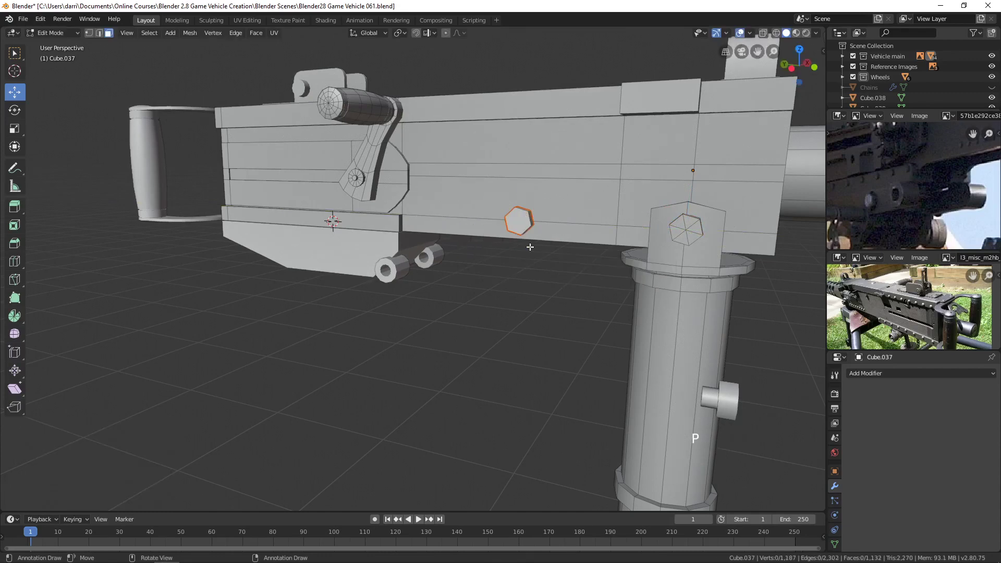
pyautogui.press('Tab')
pyautogui.press('alt+a')
# Select the separated bolt and set its origin to its geometry
pyautogui.click(529, 229)
pyautogui.click(156, 36)
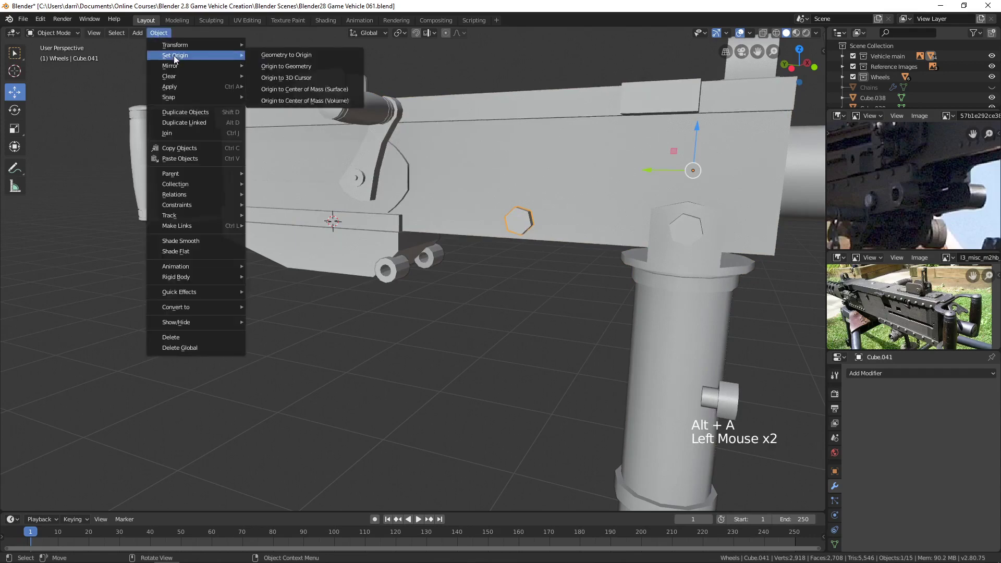
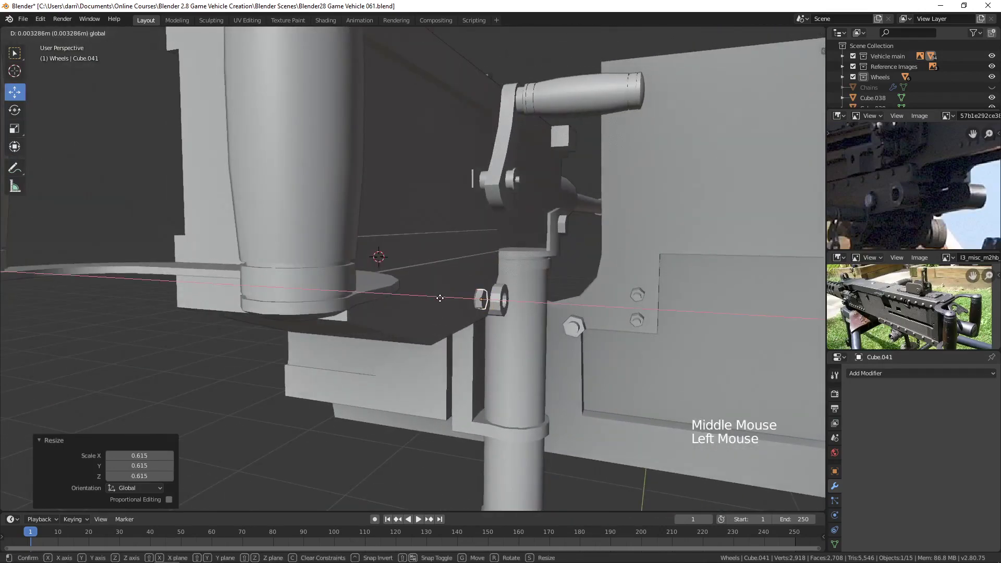
# Duplicate the small hex bolt and rotate the copy halfway around on the block's side
pyautogui.middleClick(596, 309)
pyautogui.middleClick(534, 310)
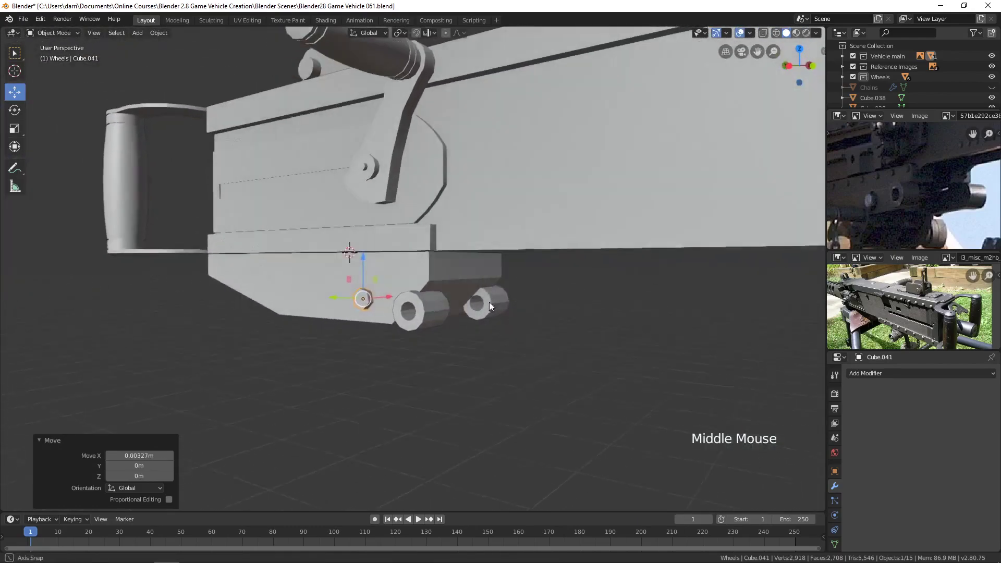
pyautogui.scroll(3)
pyautogui.middleClick(441, 316)
pyautogui.scroll(-3)
pyautogui.middleClick(493, 317)
pyautogui.press('shift+d')
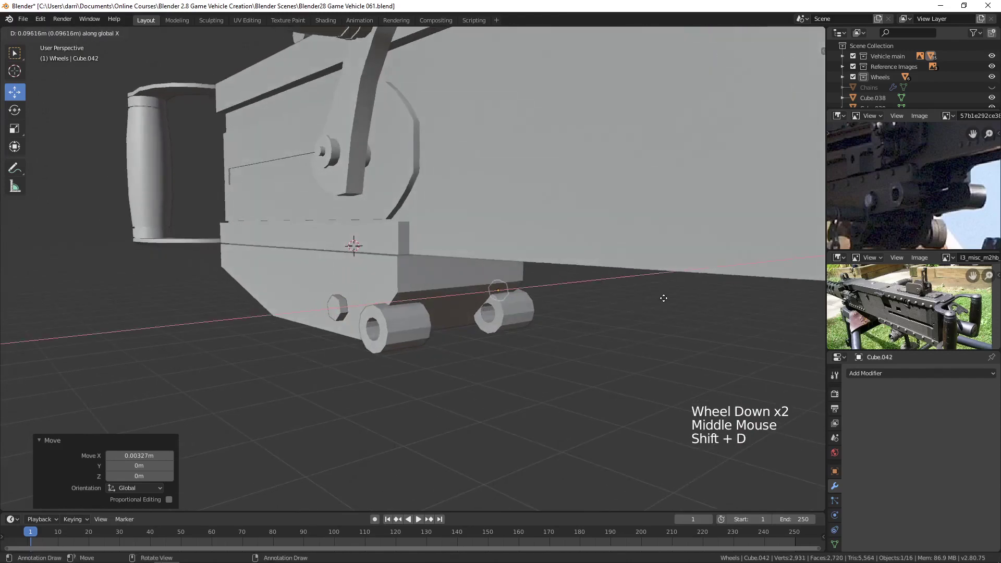
pyautogui.press('KP_Decimal')
pyautogui.scroll(-3)
pyautogui.middleClick(626, 335)
pyautogui.press('r')
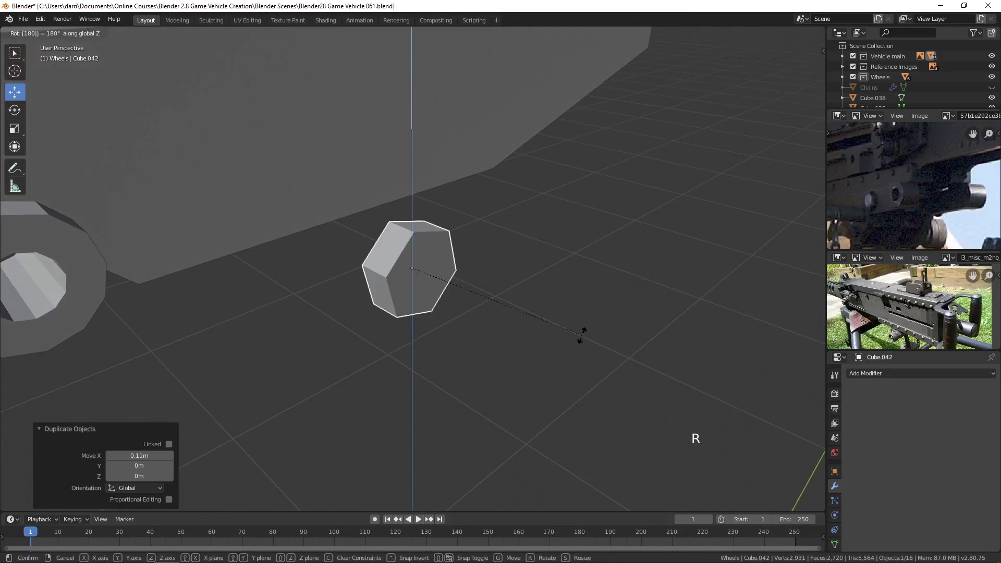
pyautogui.scroll(-3)
pyautogui.middleClick(448, 330)
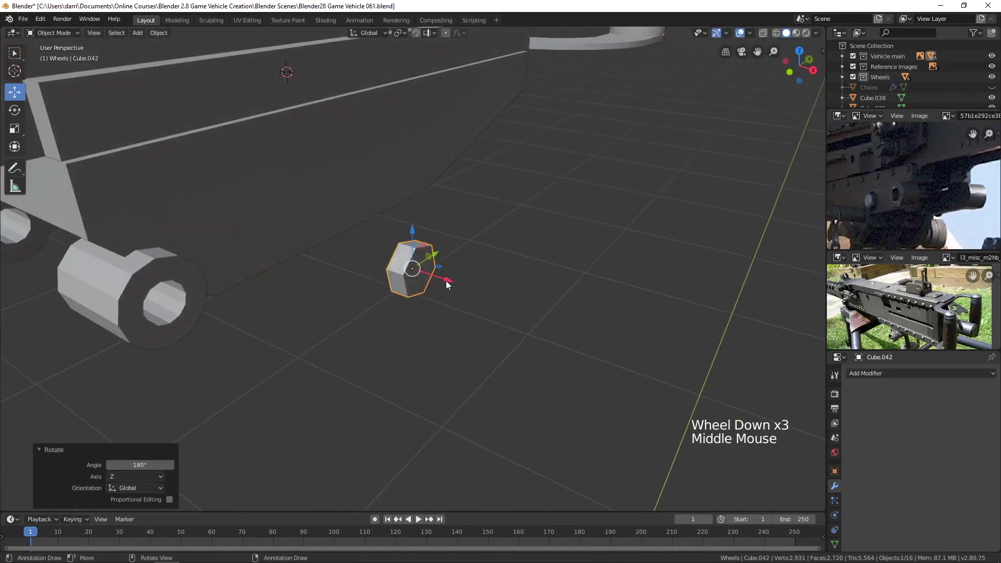
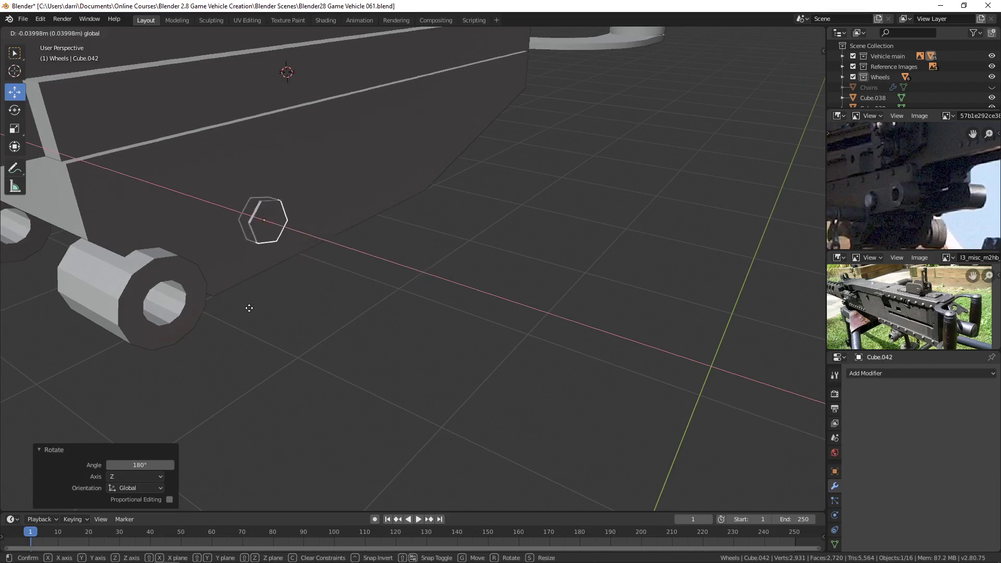
pyautogui.scroll(-3)
pyautogui.press('alt+a')
# Select the block beneath the receiver and enter Edit Mode on its mesh
pyautogui.middleClick(429, 292)
pyautogui.scroll(-3)
pyautogui.middleClick(323, 284)
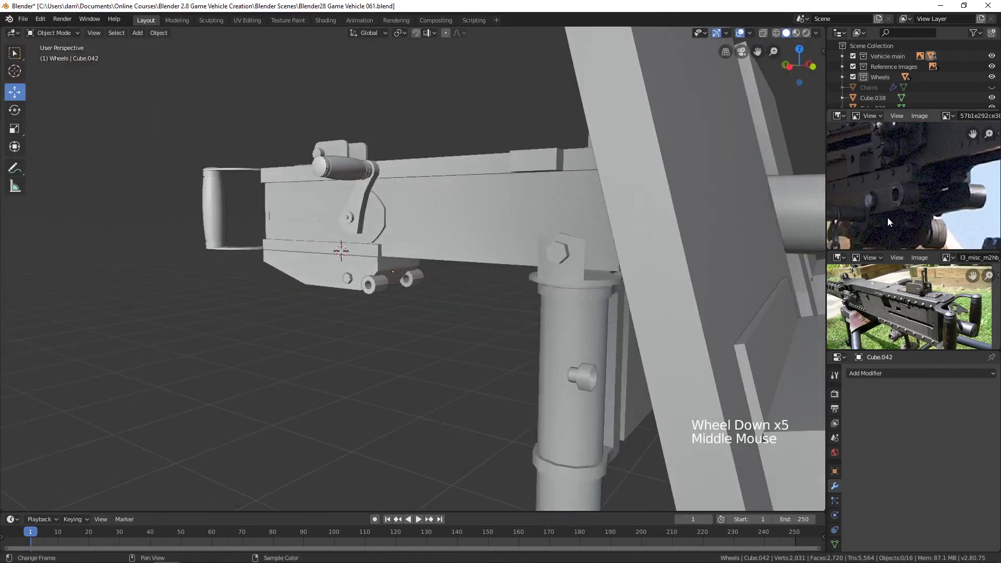
pyautogui.scroll(3)
pyautogui.middleClick(904, 201)
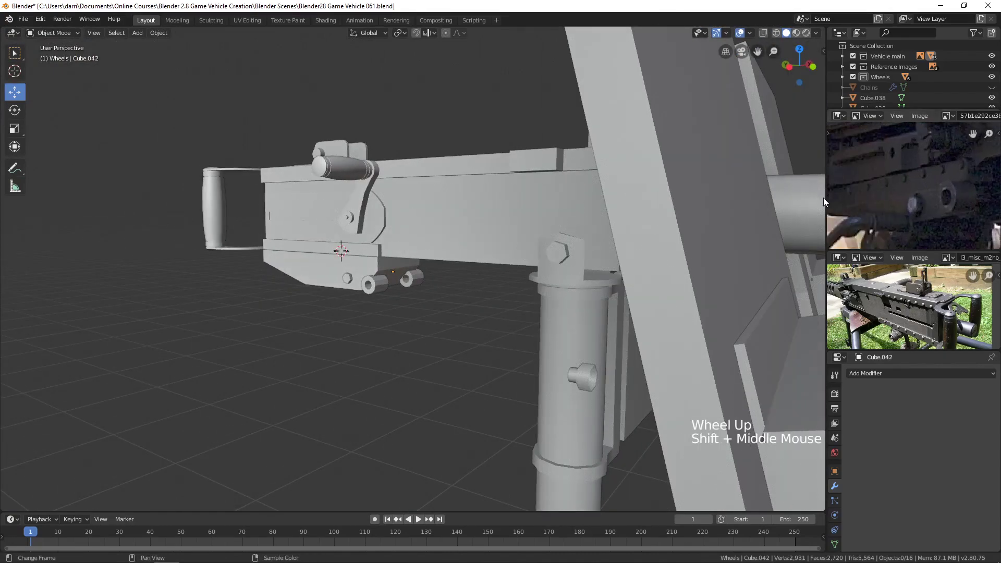
pyautogui.middleClick(420, 294)
pyautogui.scroll(3)
pyautogui.middleClick(415, 292)
pyautogui.click(419, 272)
pyautogui.press('Tab')
# Stretch the block longer along X and inspect the result in Object Mode
pyautogui.middleClick(431, 284)
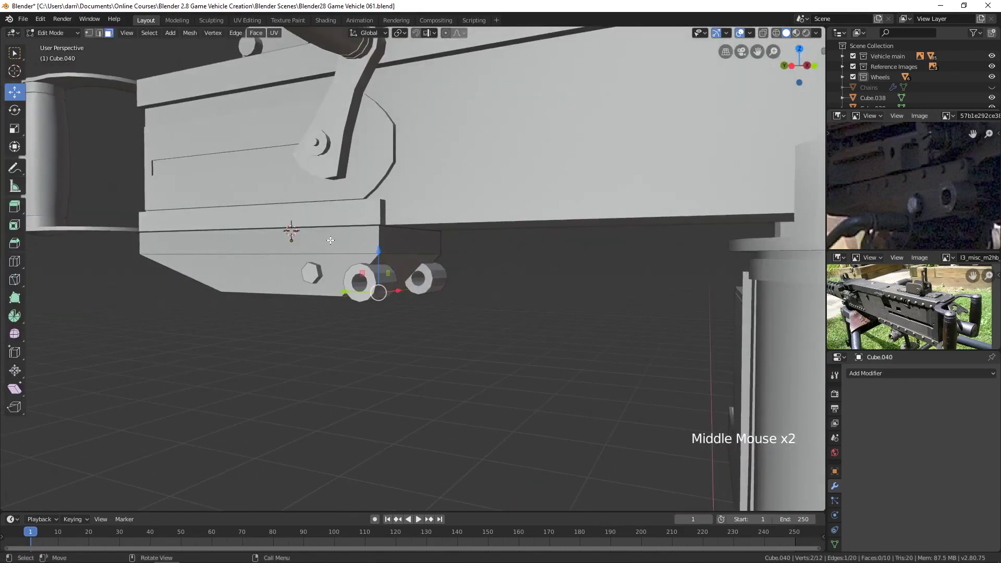
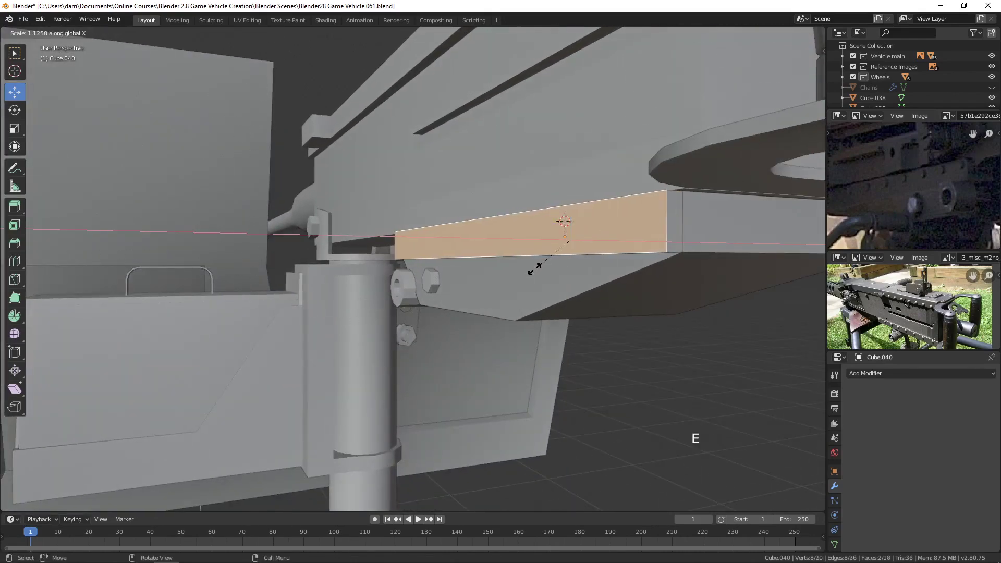
pyautogui.press('alt+a')
pyautogui.press('Tab')
pyautogui.middleClick(474, 253)
pyautogui.scroll(-3)
pyautogui.press('alt+a')
pyautogui.middleClick(425, 280)
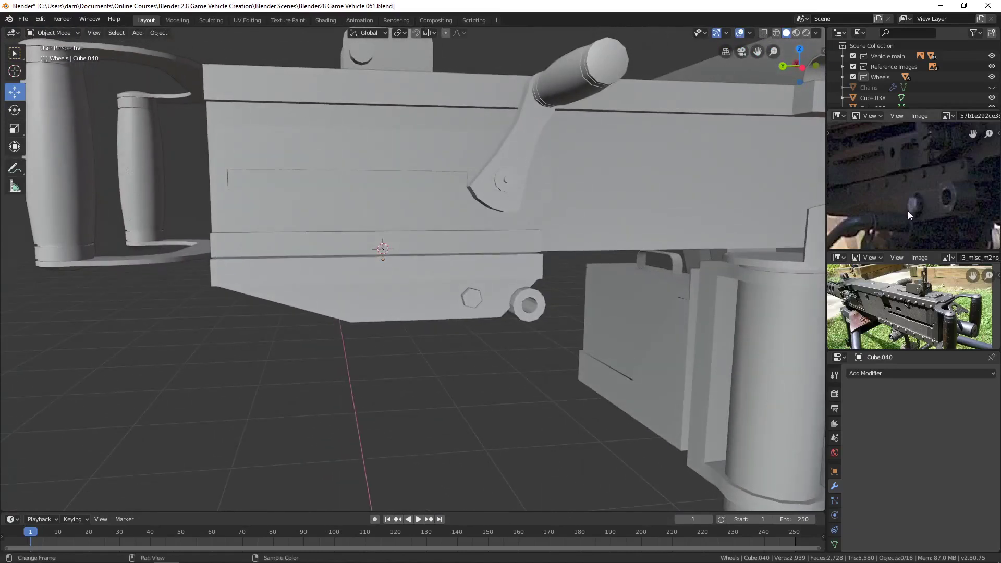
pyautogui.scroll(-3)
# Re-enter Edit Mode in face select and pick the block's bottom face
pyautogui.middleClick(917, 221)
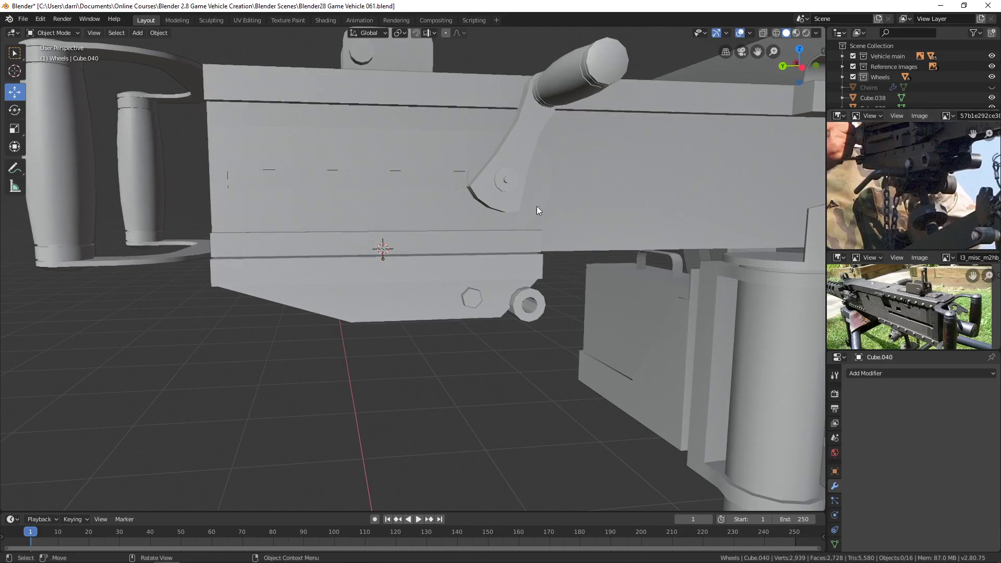
pyautogui.middleClick(477, 265)
pyautogui.scroll(3)
pyautogui.middleClick(466, 249)
pyautogui.middleClick(474, 243)
pyautogui.scroll(-3)
pyautogui.middleClick(441, 255)
pyautogui.press('Tab')
pyautogui.press('3')
pyautogui.click(436, 254)
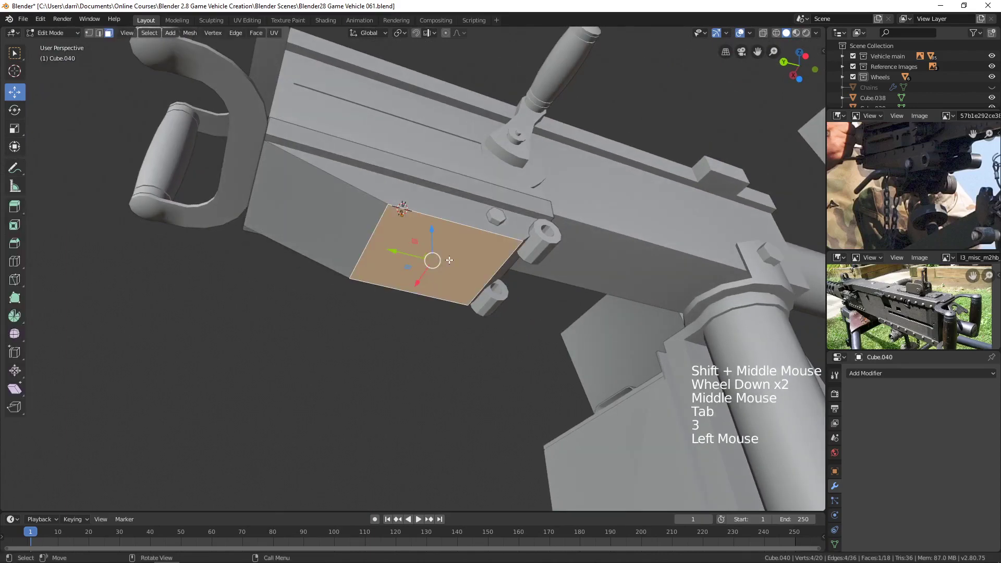
# Snap the 3D cursor to the bottom face and add a cylinder there, rotated 90° on Y
pyautogui.press('shift+s')
pyautogui.press('Tab')
pyautogui.press('shift+a')
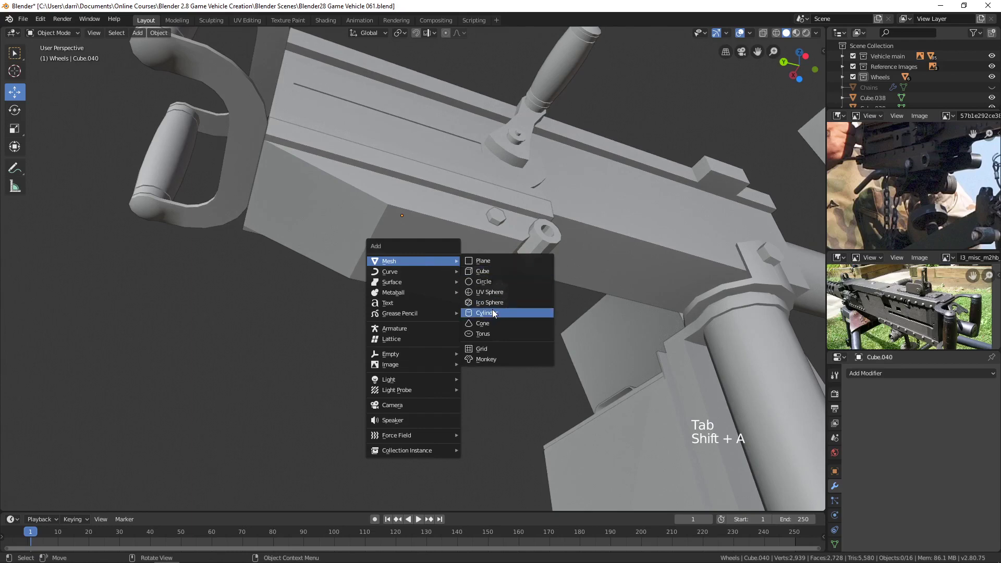
pyautogui.middleClick(523, 308)
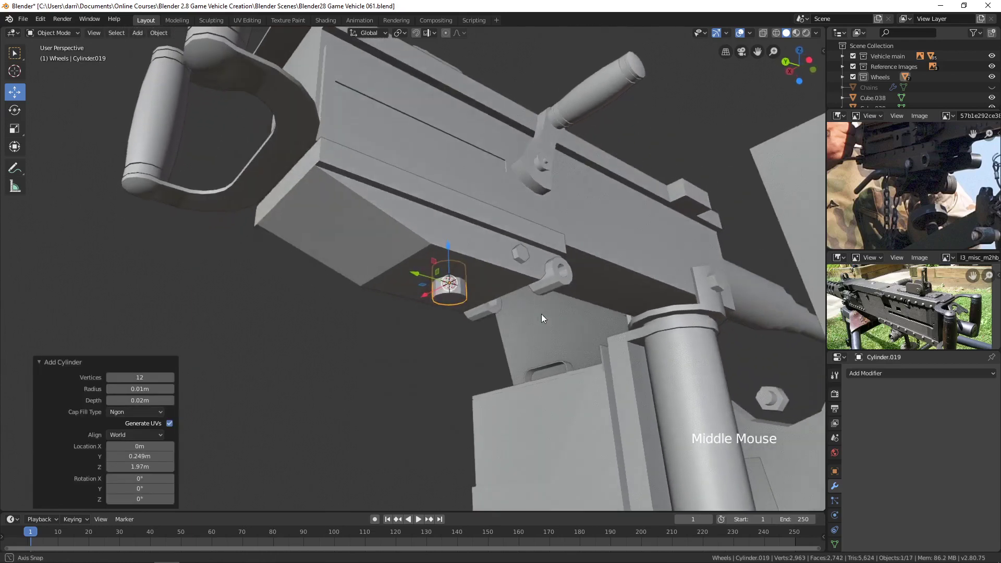
pyautogui.press('r')
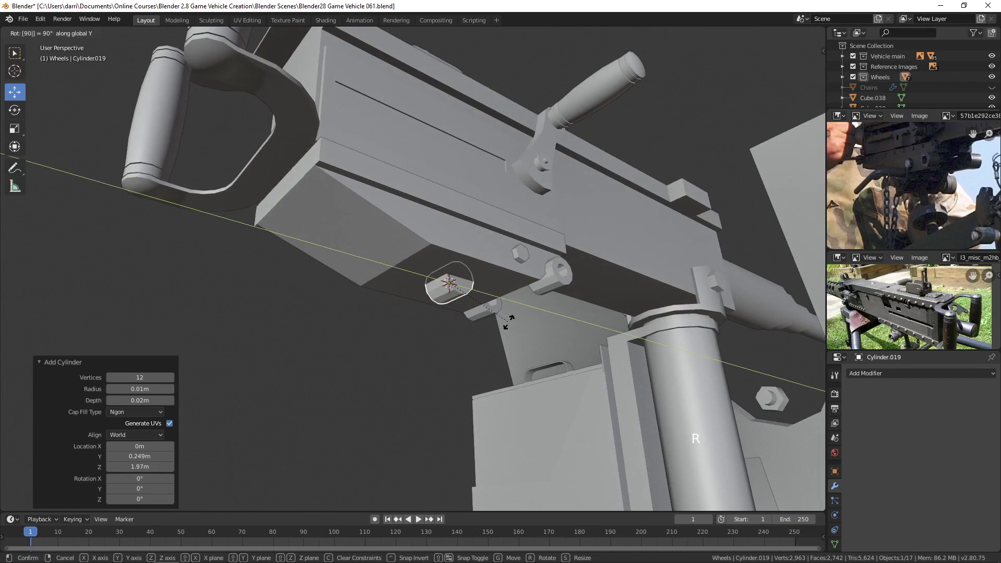
pyautogui.press('KP_3')
pyautogui.scroll(3)
pyautogui.middleClick(514, 348)
# Scale the cylinder down and move it just below the block in side view
pyautogui.press('s')
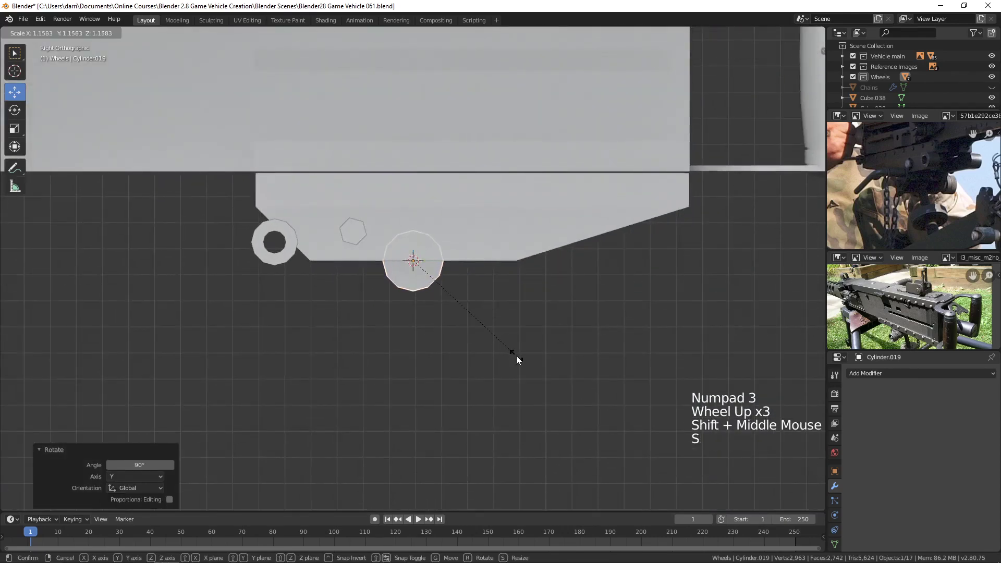
pyautogui.press('g')
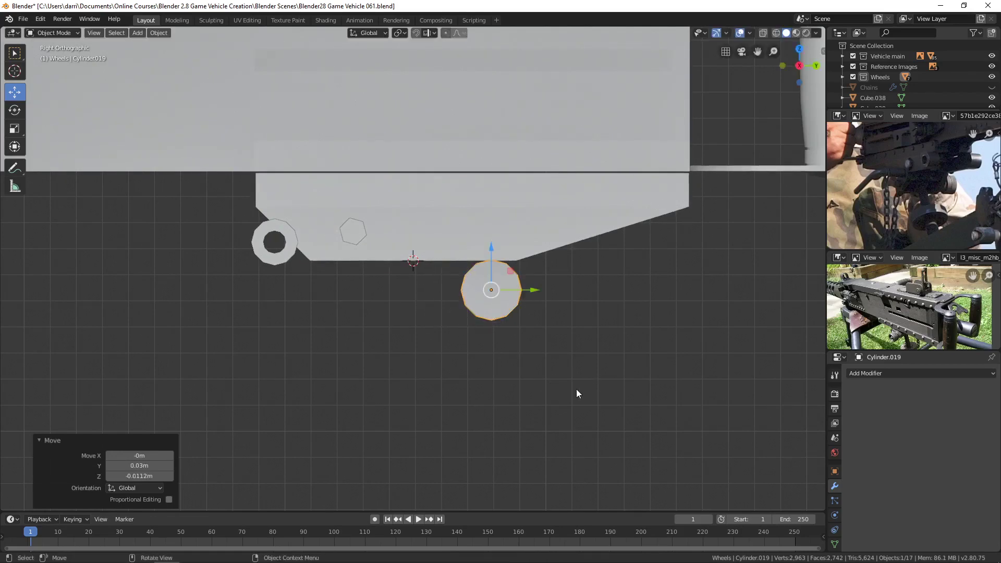
pyautogui.press('s')
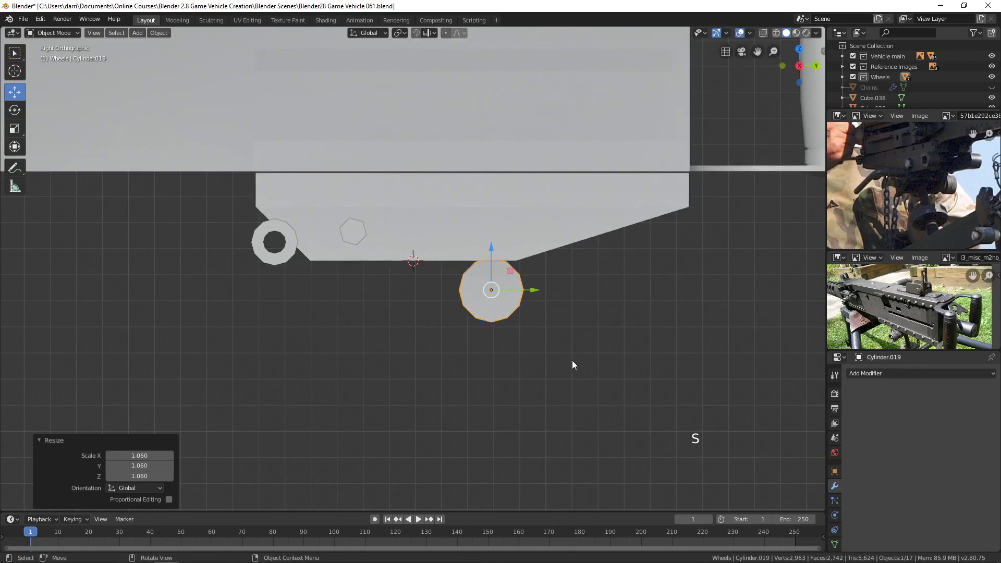
pyautogui.press('g')
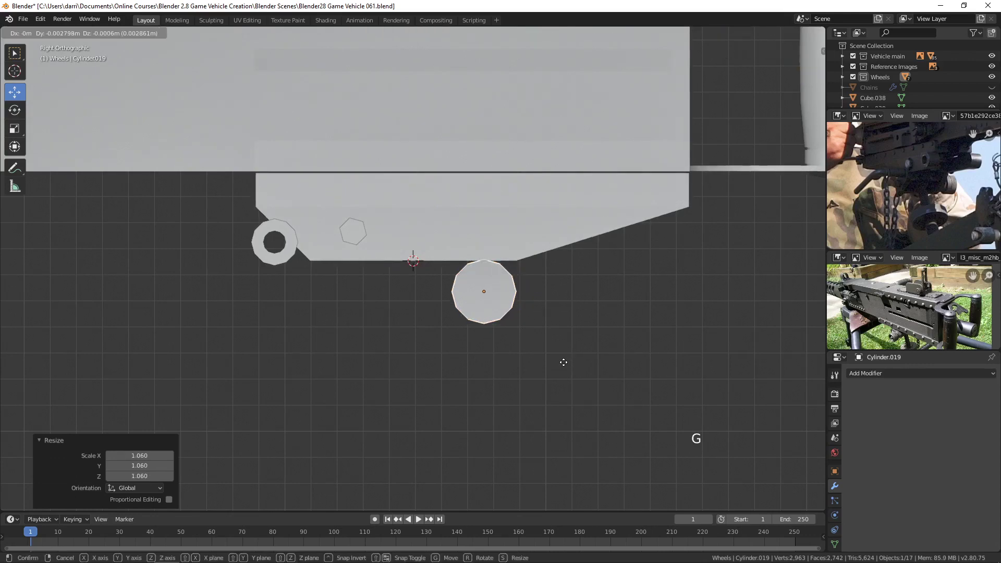
pyautogui.press('alt+a')
pyautogui.click(505, 313)
pyautogui.click(519, 285)
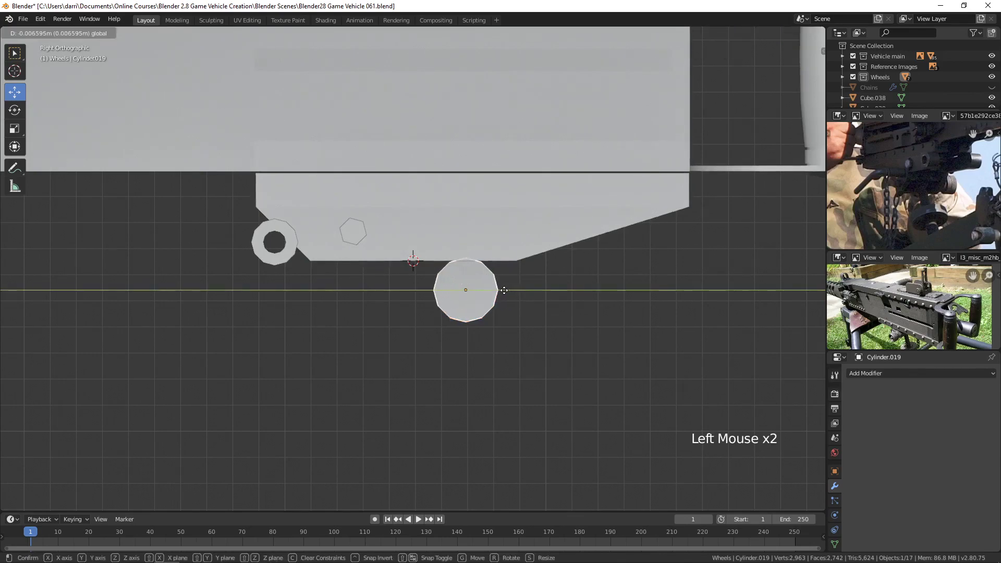
# Stretch the cylinder along X into a short horizontal pin of the right length
pyautogui.middleClick(554, 402)
pyautogui.press('s')
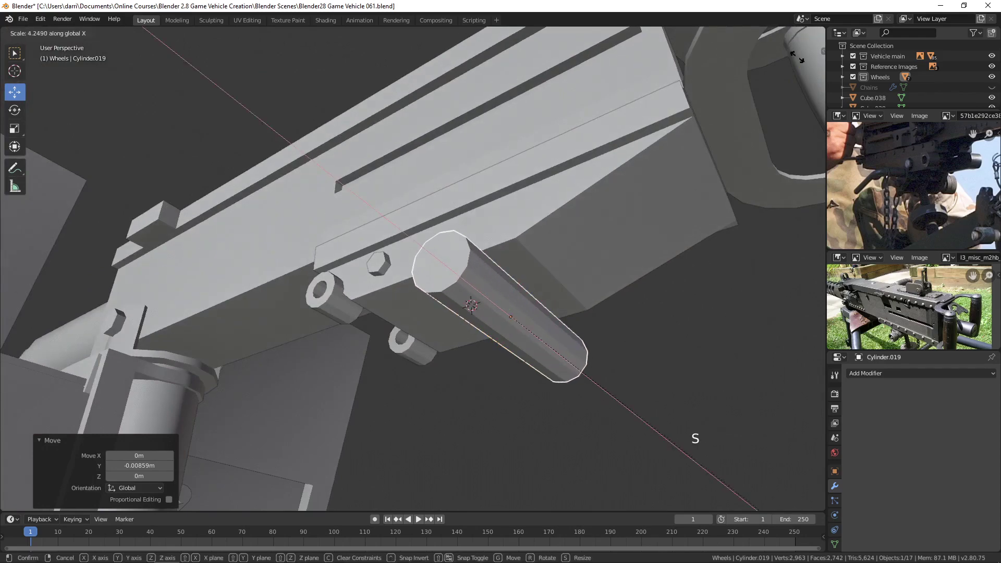
pyautogui.middleClick(538, 226)
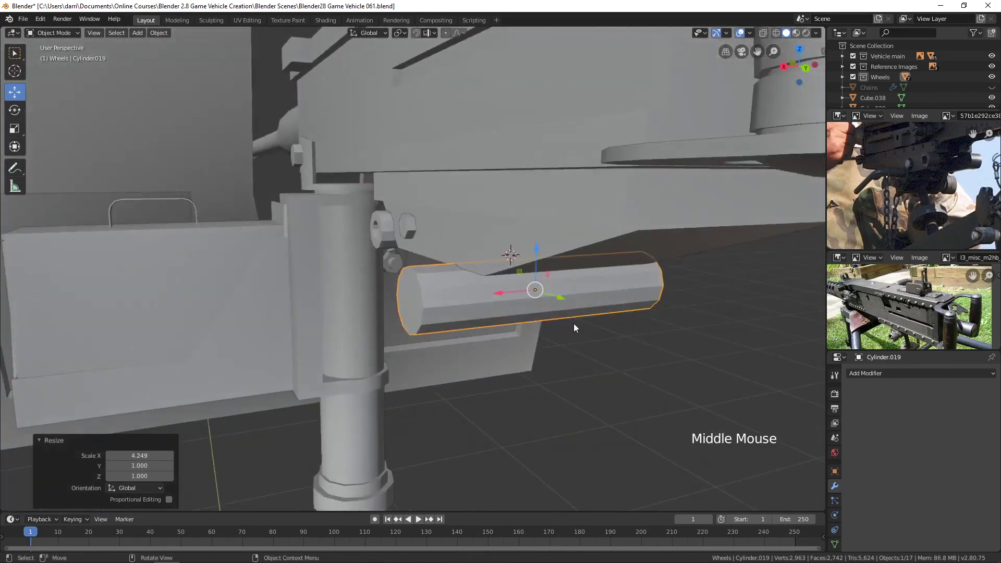
pyautogui.press('s')
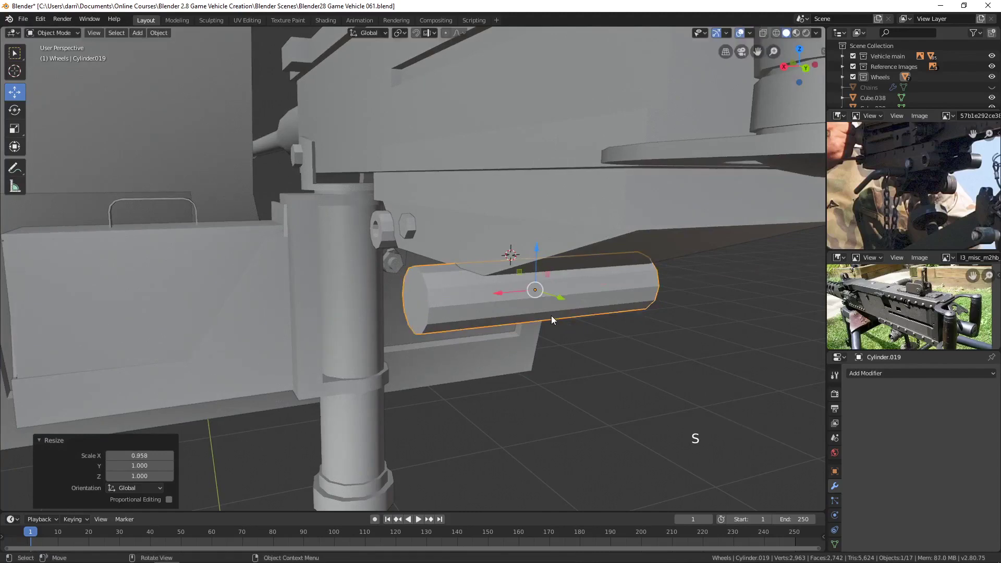
pyautogui.press('s')
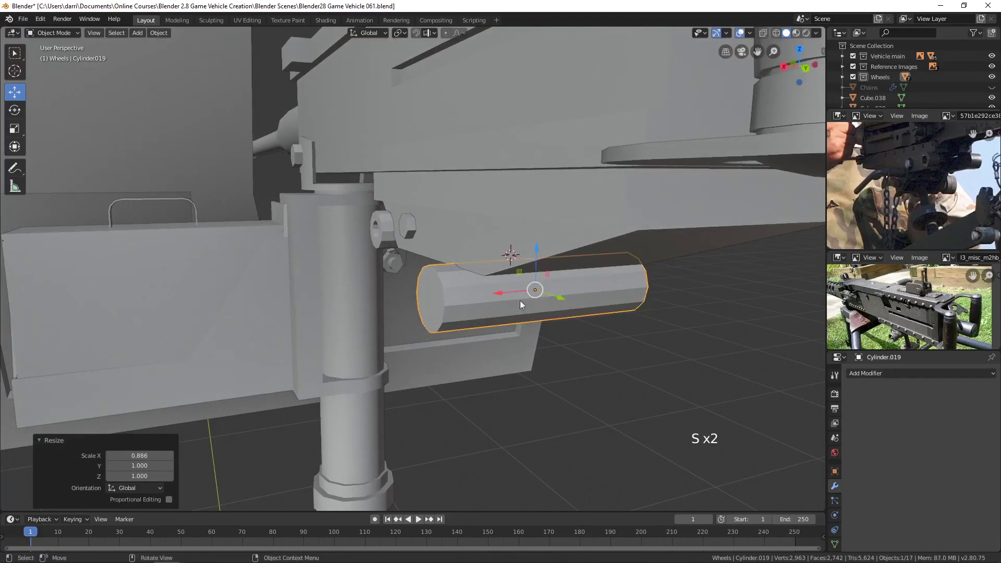
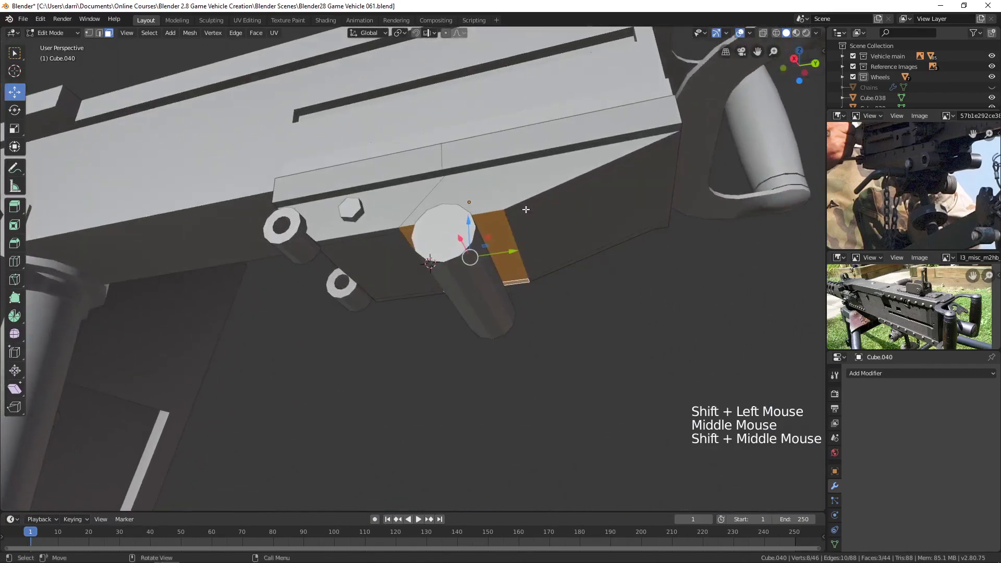
# Extrude the bottom face downward past the pin in side view, undoing the faulty attempts
pyautogui.press('KP_3')
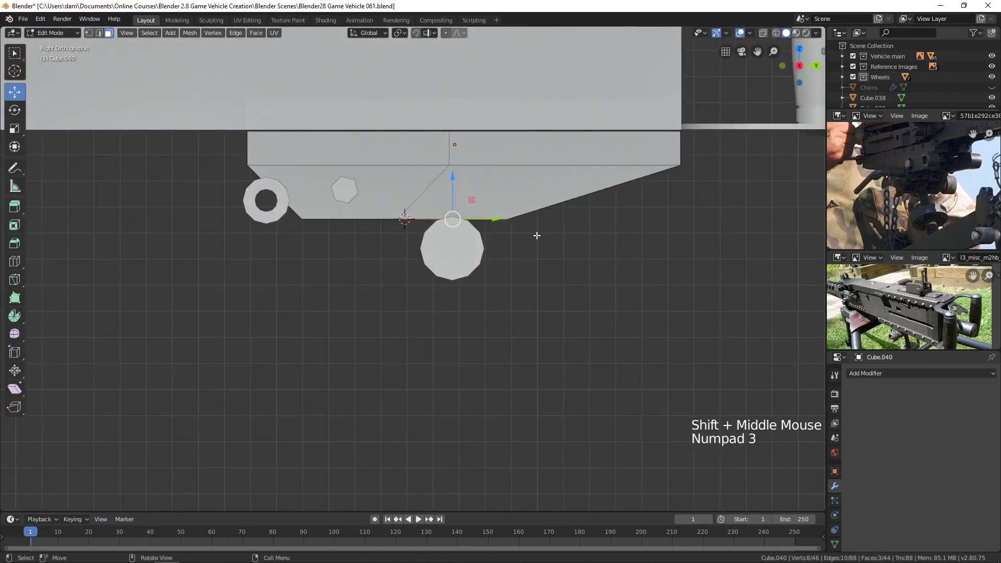
pyautogui.press('e')
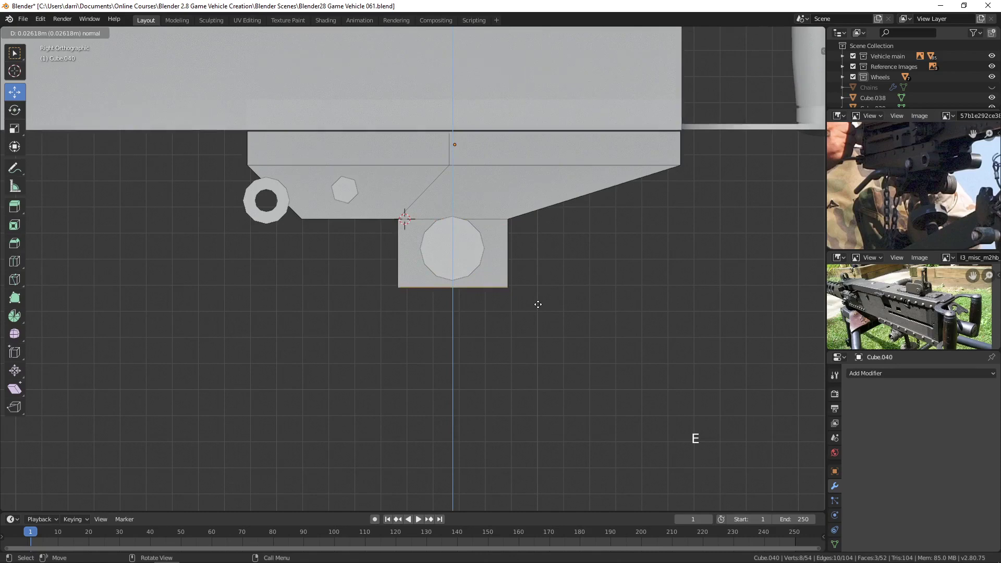
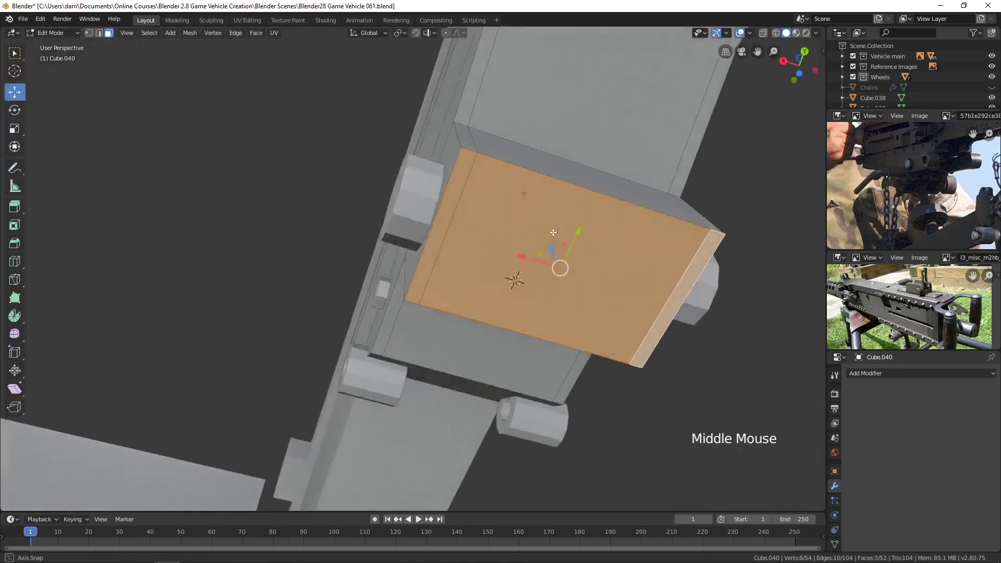
pyautogui.scroll(3)
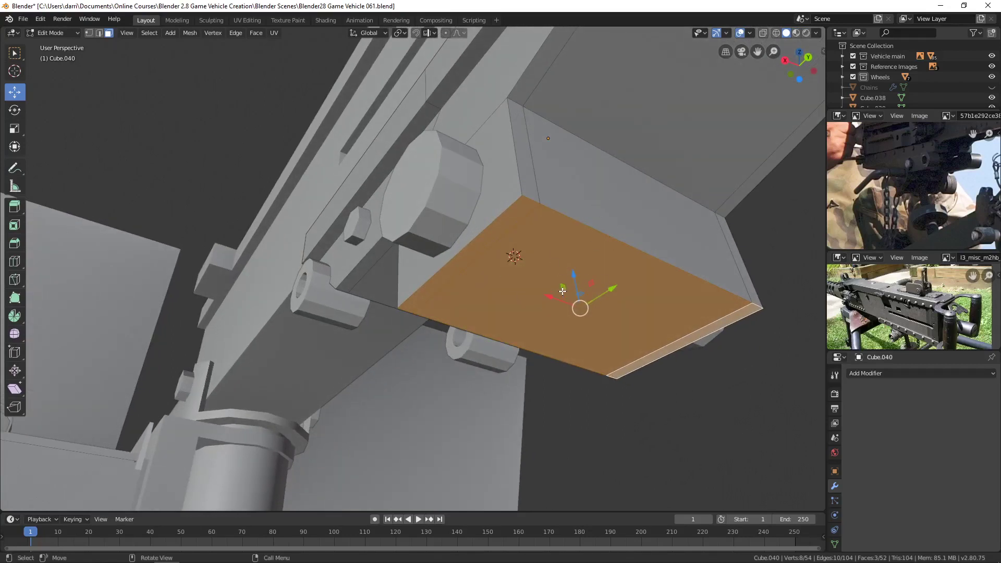
pyautogui.press('ctrl+z')
pyautogui.press('ctrl+z')
pyautogui.press('ctrl+z')
pyautogui.press('ctrl+z')
pyautogui.press('ctrl+z')
# Select the two faces on the tab's underside for the next extrusion
pyautogui.middleClick(568, 286)
pyautogui.click(713, 212)
pyautogui.click(561, 160)
pyautogui.middleClick(550, 222)
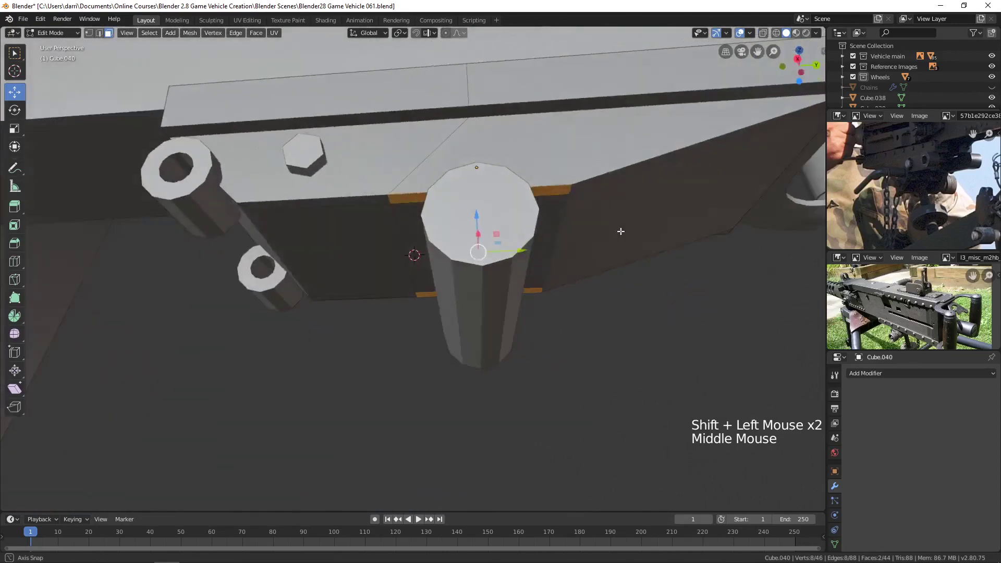
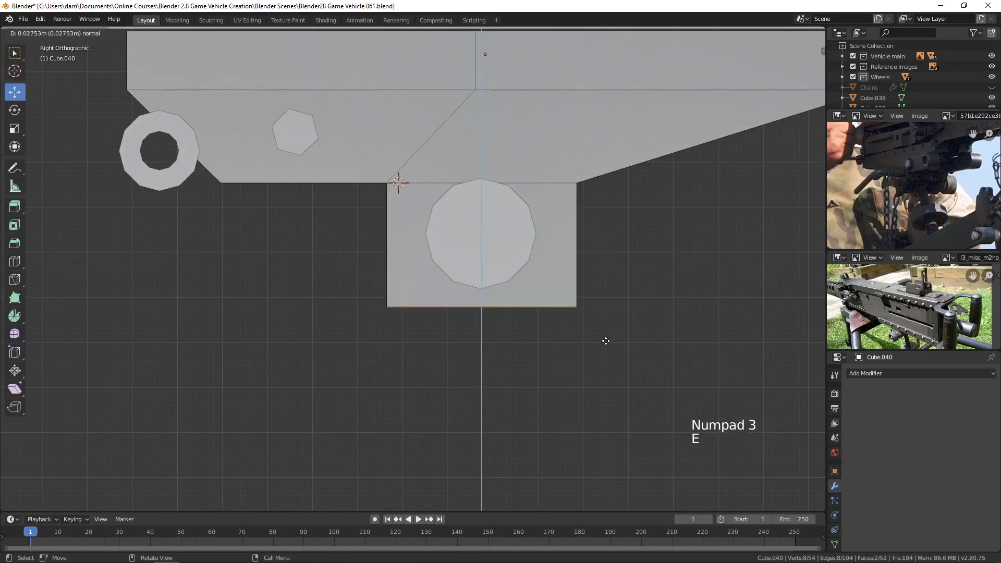
# Confirm the tab's downward extension and apply the block's scale in Object Mode
pyautogui.middleClick(632, 292)
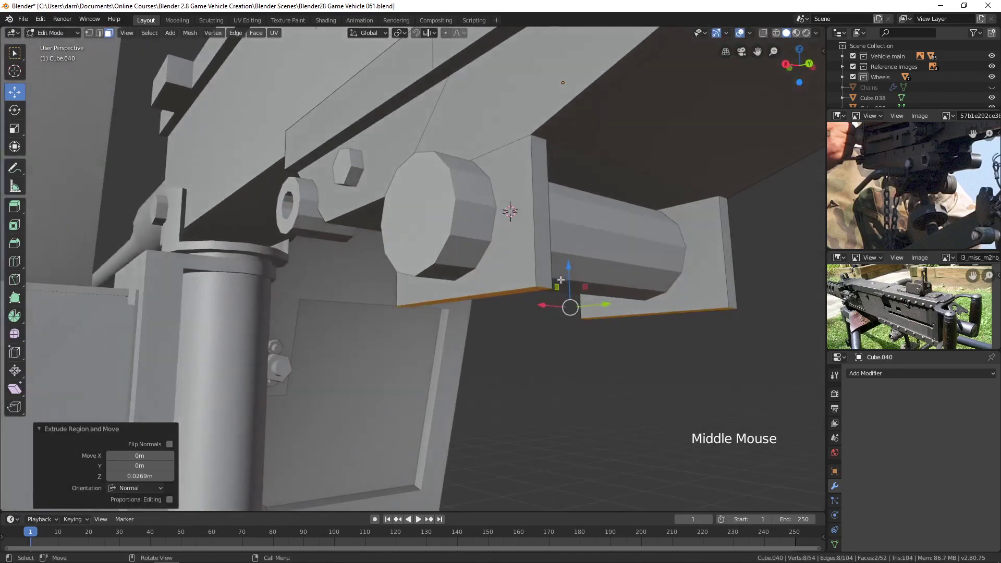
pyautogui.press('Tab')
pyautogui.middleClick(644, 281)
pyautogui.press('ctrl+a')
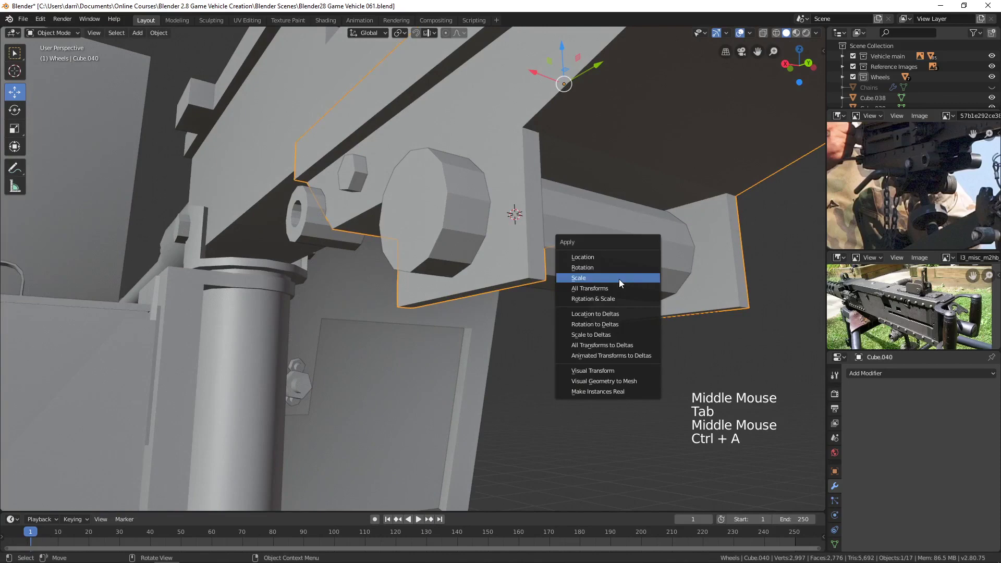
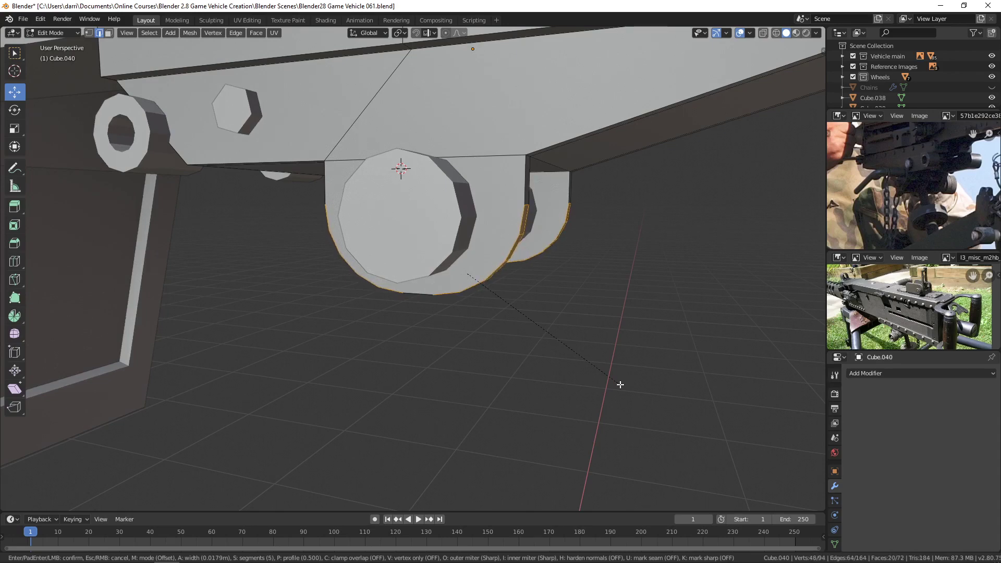
# Leave Edit Mode and orbit around the gun to study the lower receiver and shield
pyautogui.scroll(-3)
pyautogui.middleClick(632, 377)
pyautogui.press('Tab')
pyautogui.scroll(-3)
pyautogui.press('alt+a')
pyautogui.middleClick(457, 334)
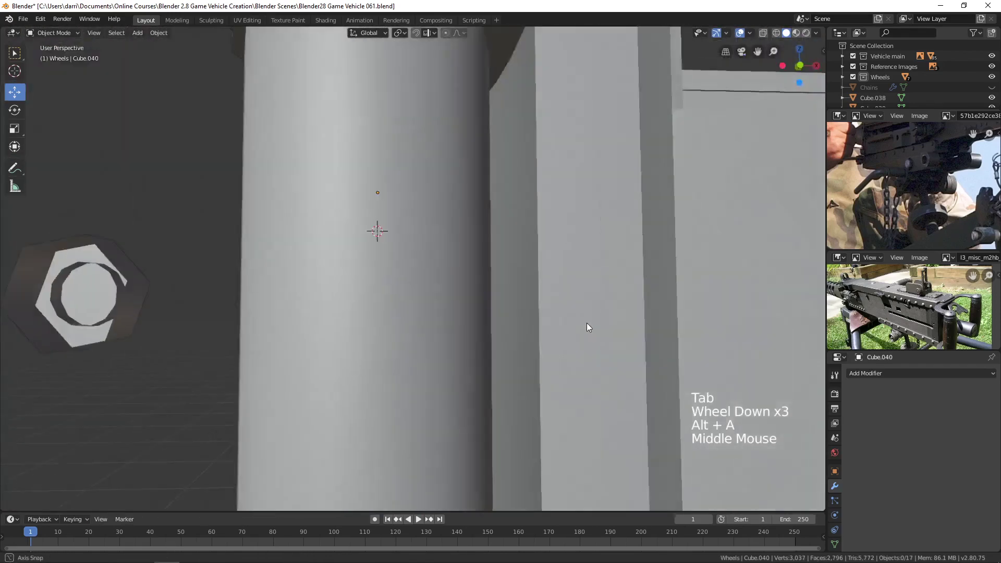
pyautogui.middleClick(379, 277)
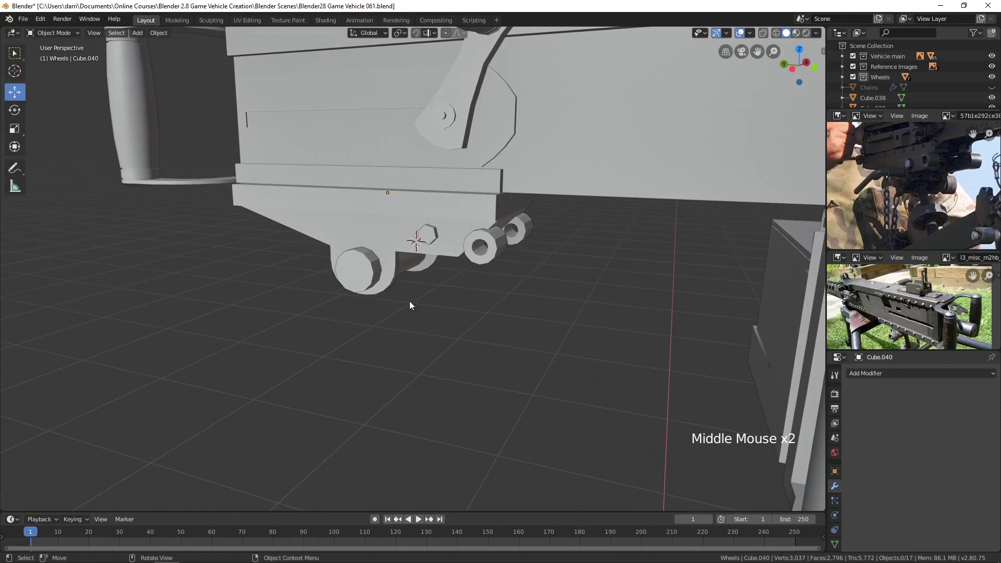
pyautogui.middleClick(411, 291)
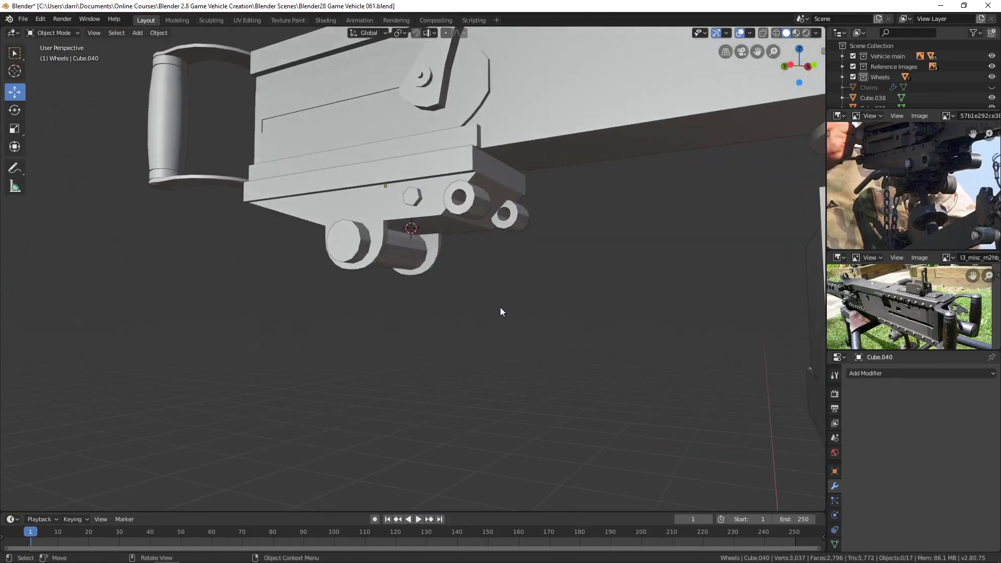
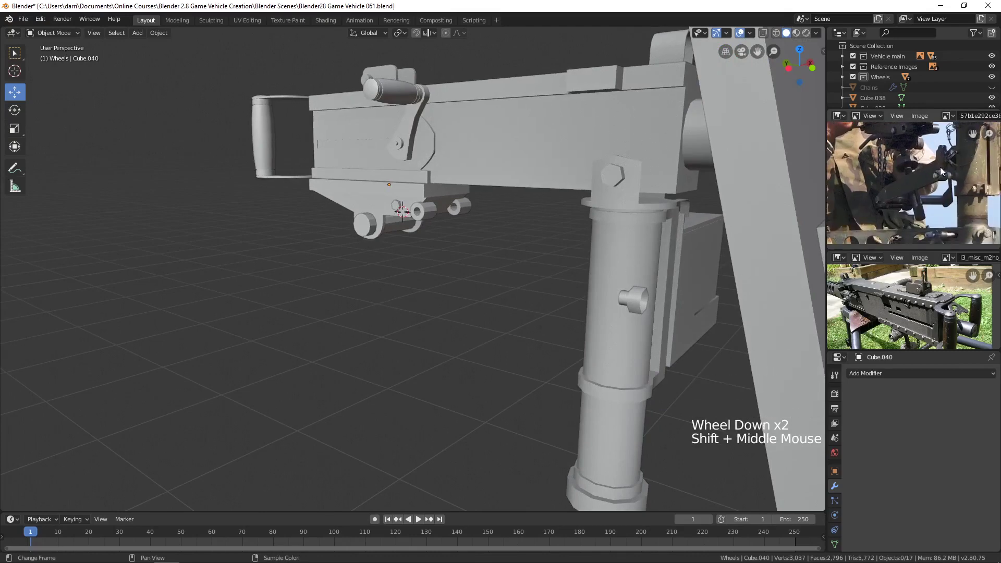
pyautogui.scroll(-3)
pyautogui.middleClick(410, 337)
pyautogui.middleClick(419, 320)
pyautogui.middleClick(569, 245)
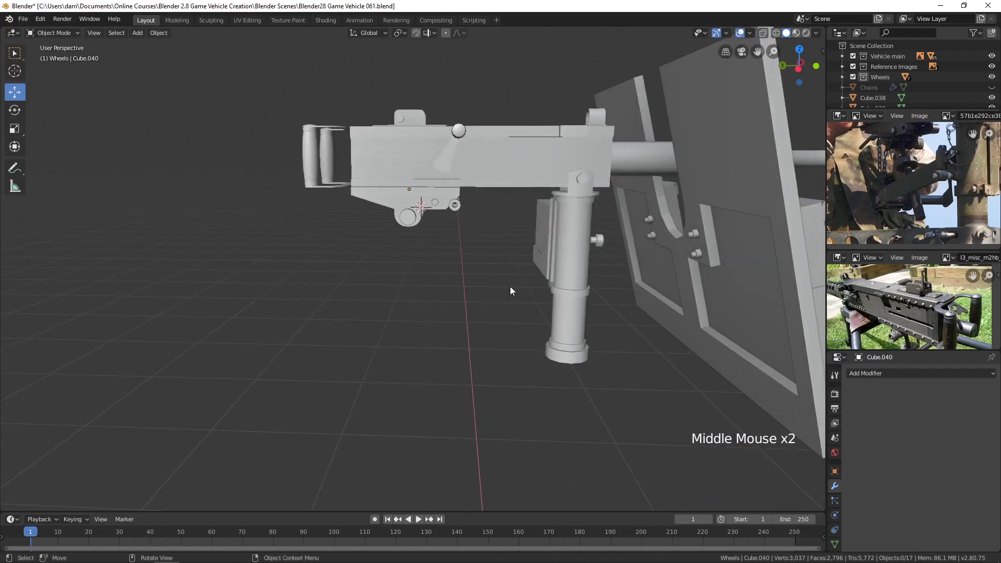
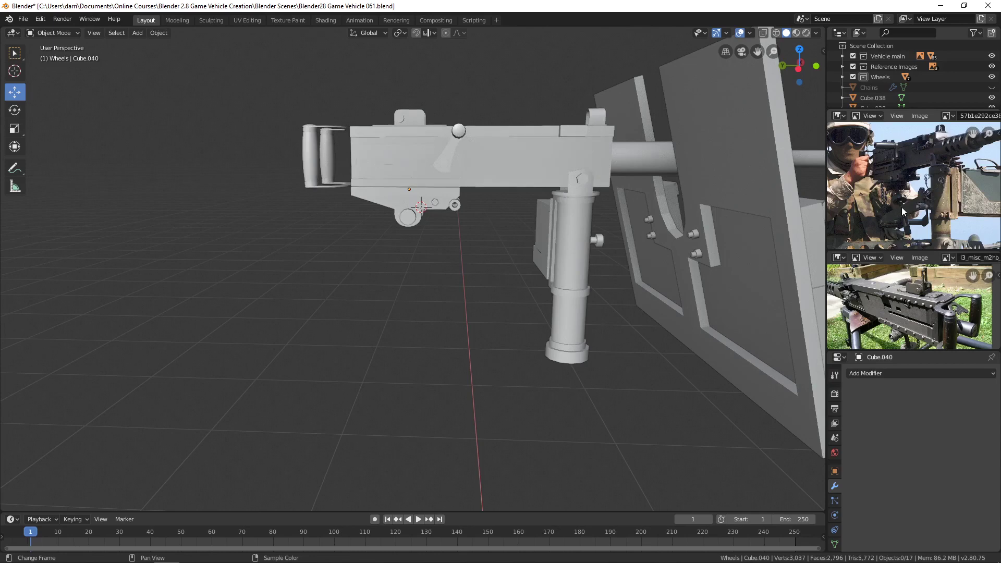
pyautogui.middleClick(473, 301)
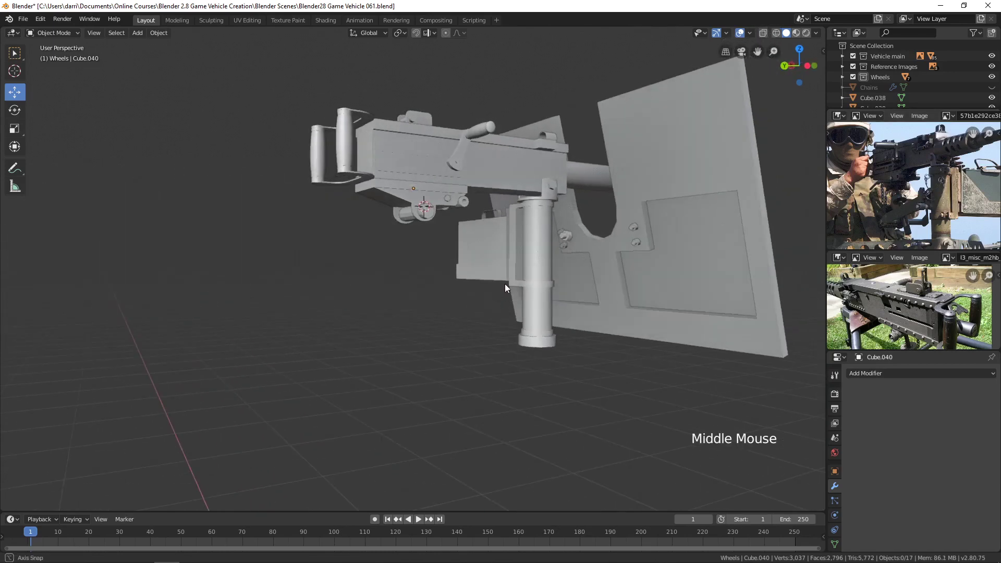
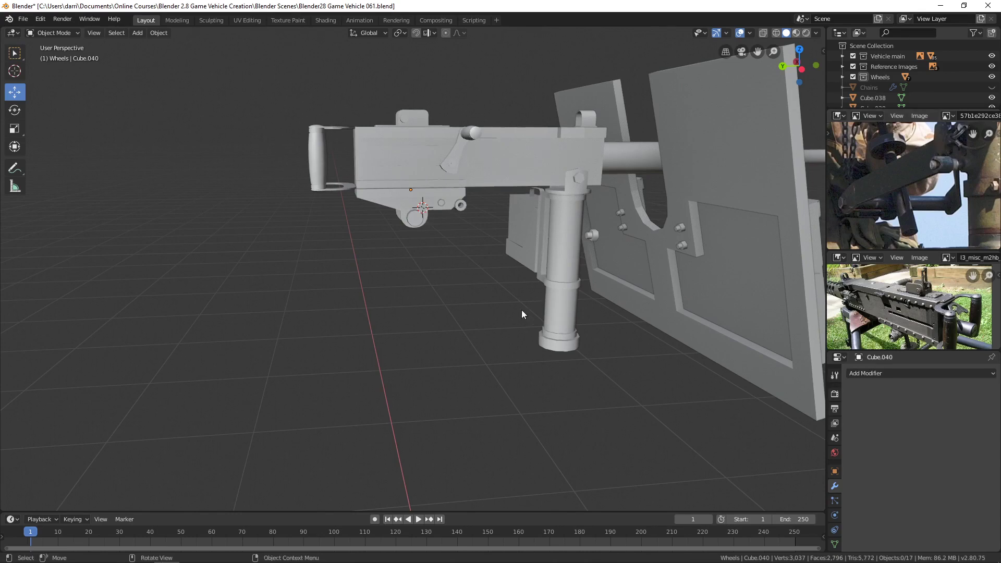
# Add a new 0.1 m cube at the world origin to begin a new part
pyautogui.scroll(-3)
pyautogui.middleClick(544, 315)
pyautogui.press('shift+s')
pyautogui.middleClick(553, 368)
pyautogui.scroll(-3)
pyautogui.middleClick(503, 312)
pyautogui.middleClick(536, 311)
pyautogui.press('shift+a')
pyautogui.press('KP_Decimal')
# Scale the cube flat on X and long on Y into a thin strip, then enter Edit Mode
pyautogui.scroll(-3)
pyautogui.middleClick(502, 289)
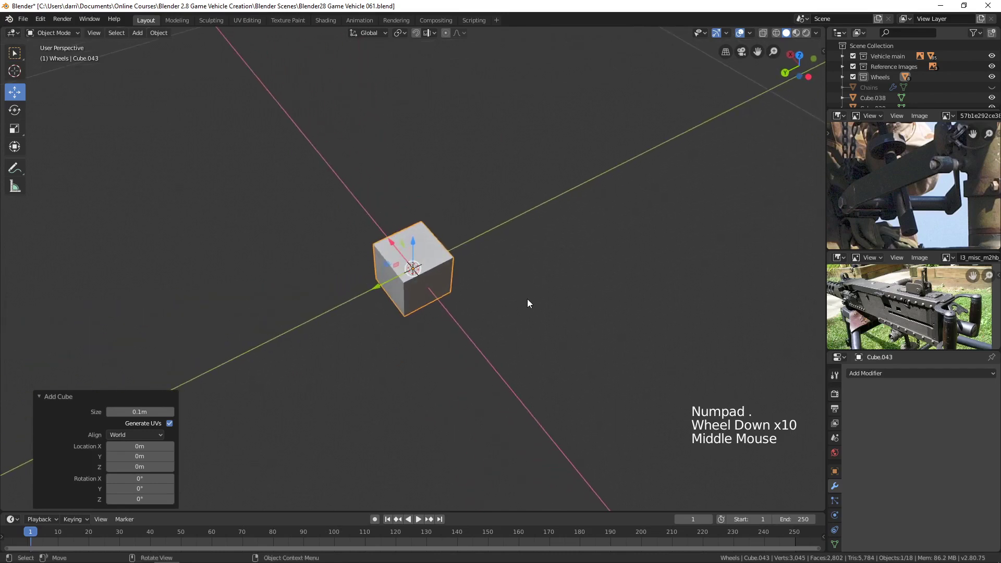
pyautogui.press('s')
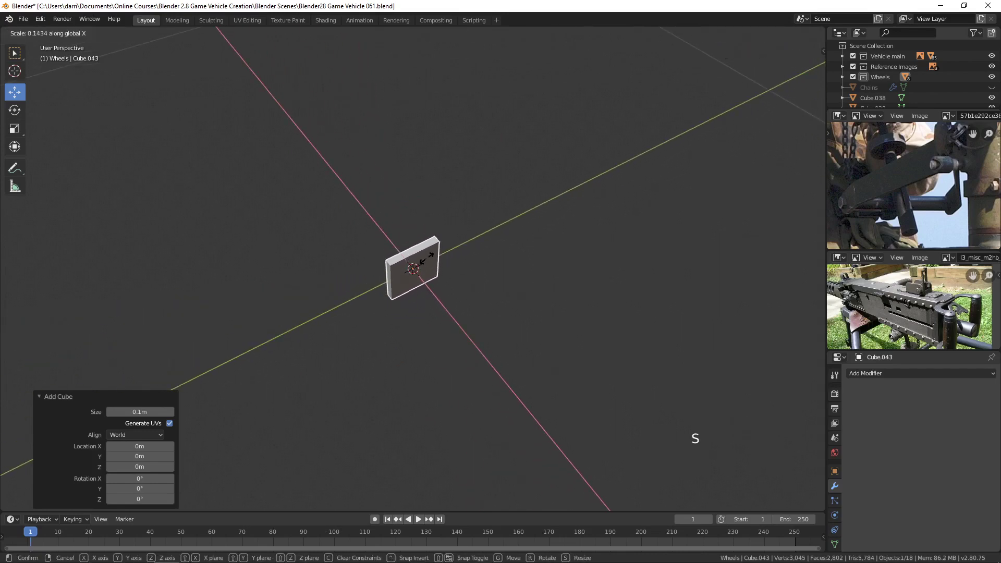
pyautogui.middleClick(468, 261)
pyautogui.press('s')
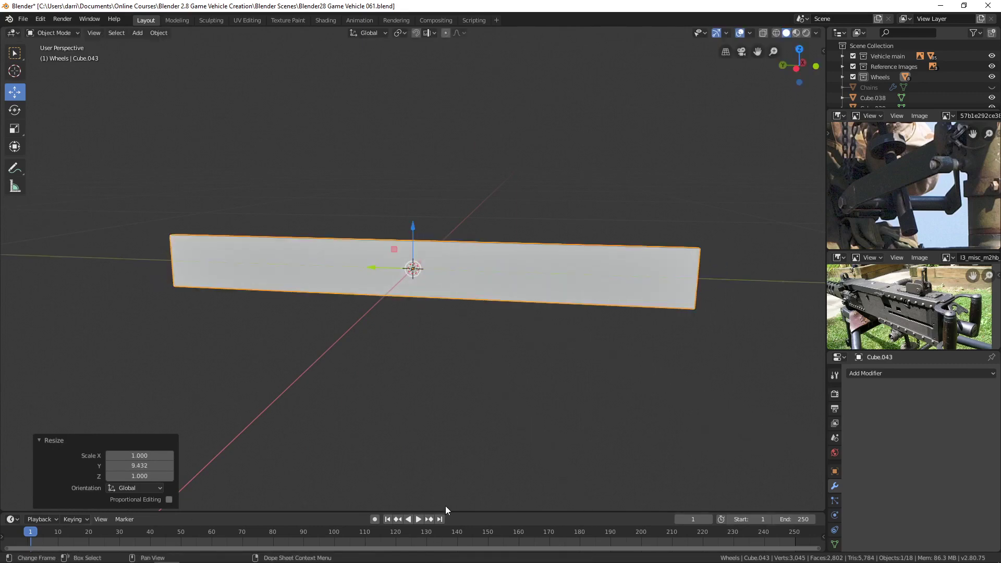
pyautogui.scroll(-3)
pyautogui.middleClick(497, 444)
pyautogui.middleClick(485, 422)
pyautogui.press('s')
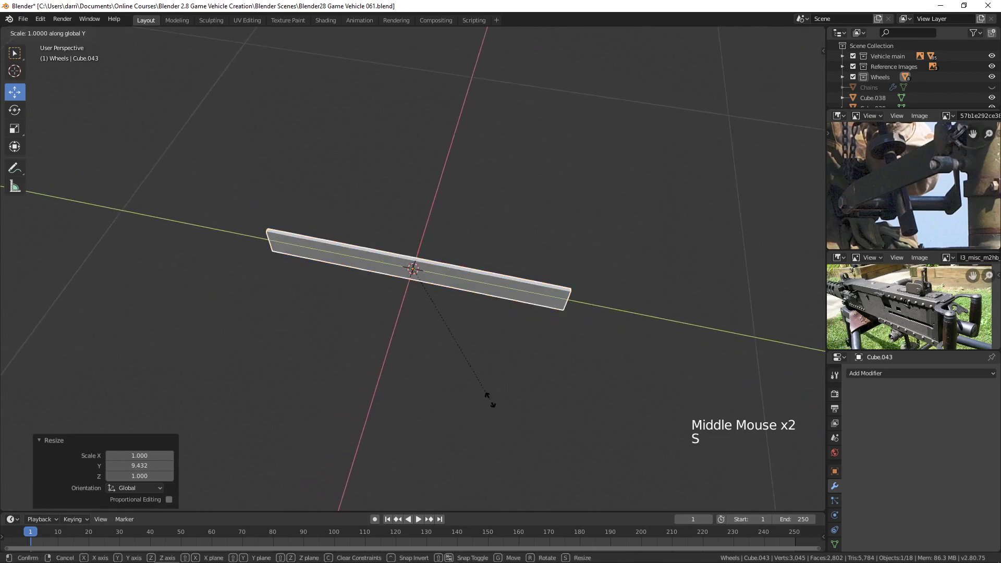
pyautogui.middleClick(436, 413)
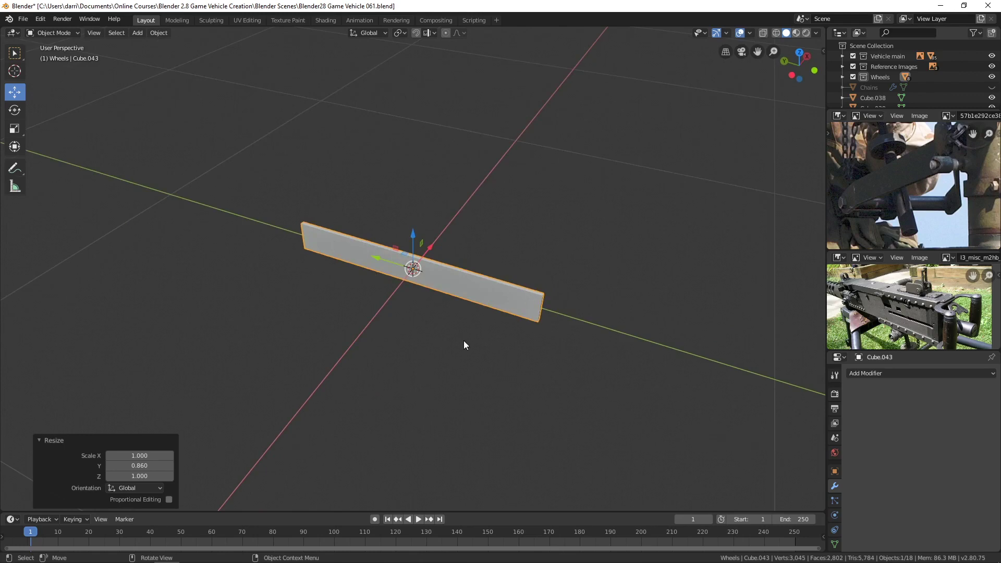
pyautogui.press('Tab')
pyautogui.middleClick(408, 322)
pyautogui.press('ctrl+r')
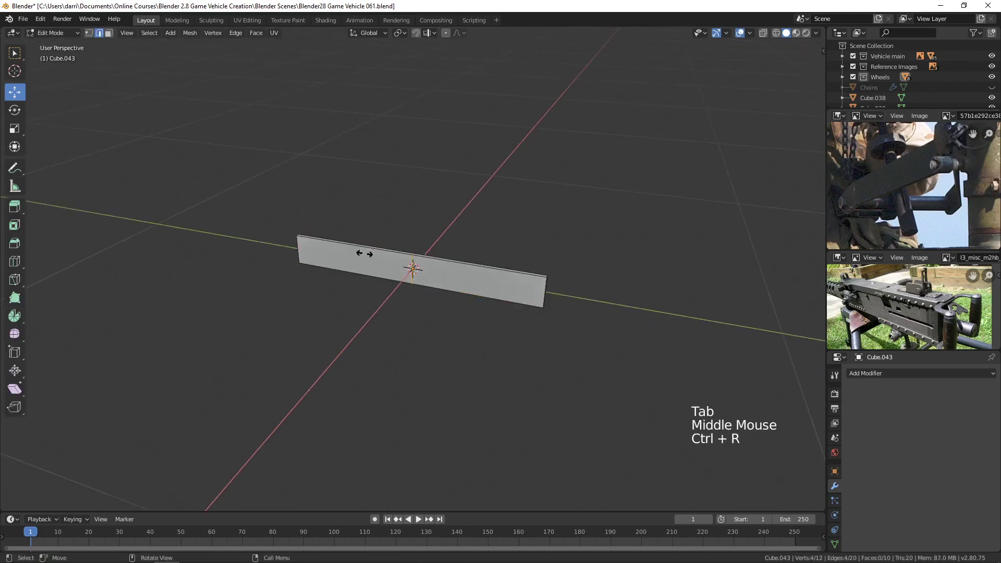
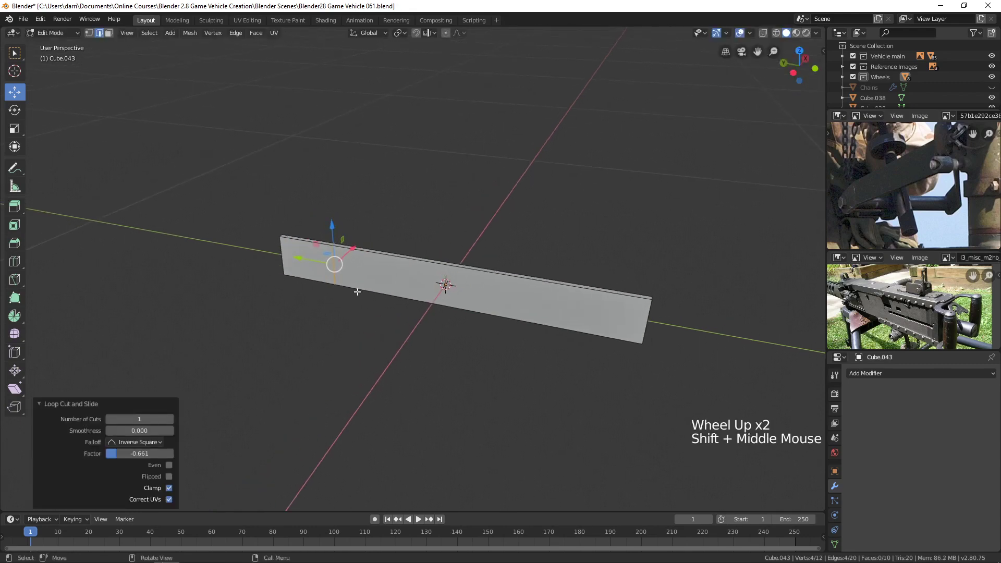
# Add edge loops and move the end faces to bend the strip into a zig-zag strap
pyautogui.middleClick(334, 335)
pyautogui.scroll(3)
pyautogui.middleClick(350, 332)
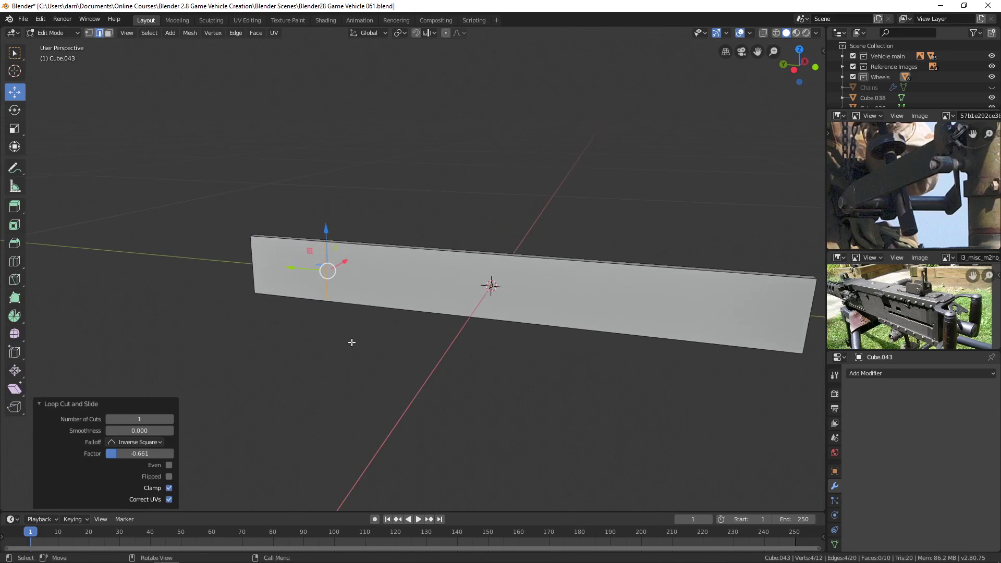
pyautogui.press('alt+z')
pyautogui.press('3')
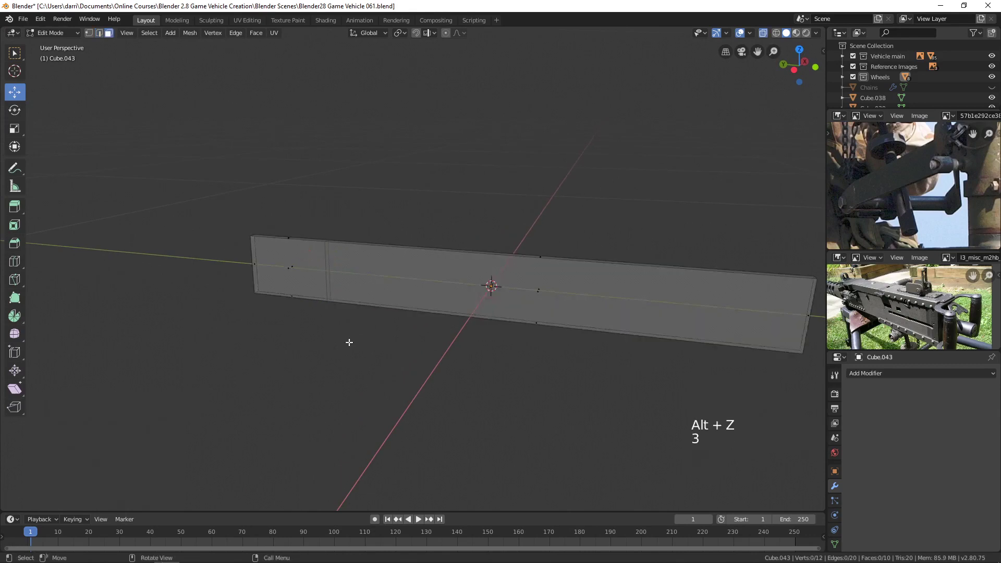
pyautogui.press('b')
pyautogui.scroll(-3)
pyautogui.middleClick(417, 346)
pyautogui.click(397, 181)
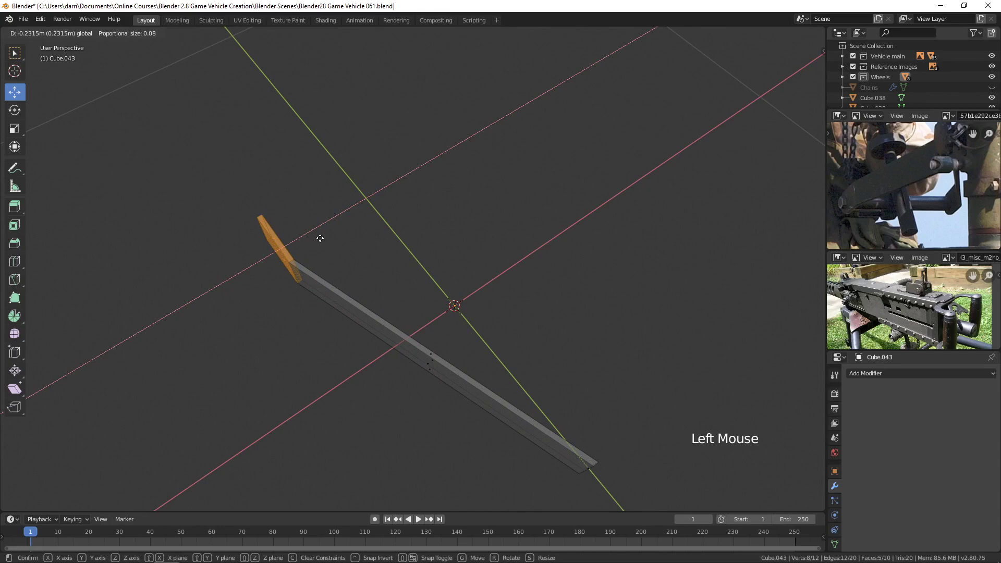
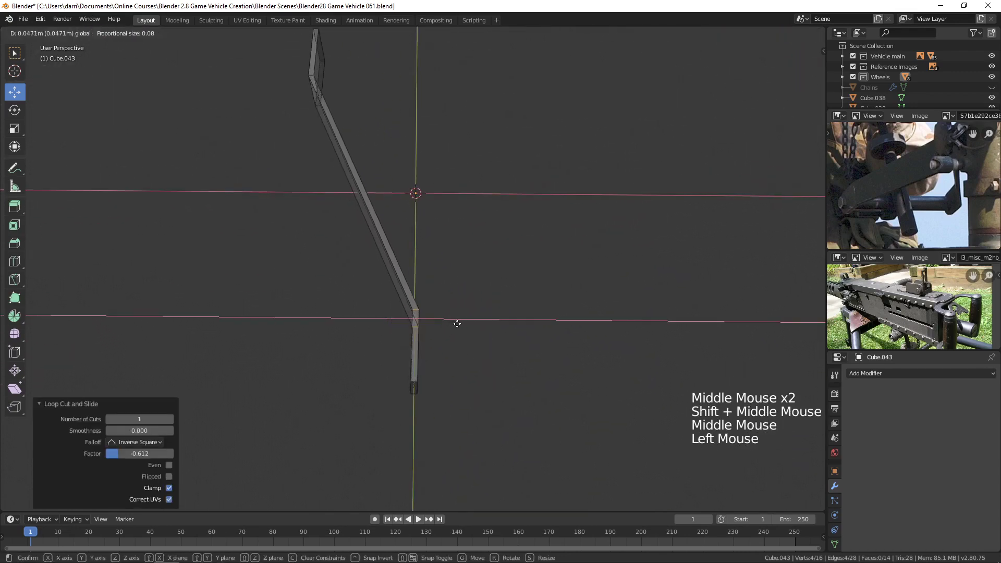
# Return to Object Mode and inspect the bent strap
pyautogui.scroll(-3)
pyautogui.middleClick(413, 343)
pyautogui.press('Tab')
pyautogui.middleClick(459, 320)
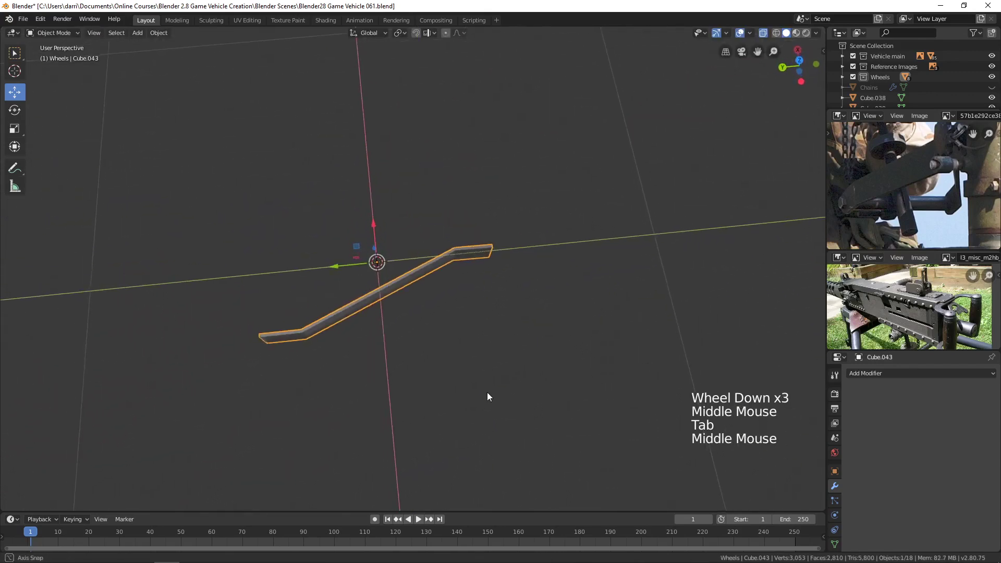
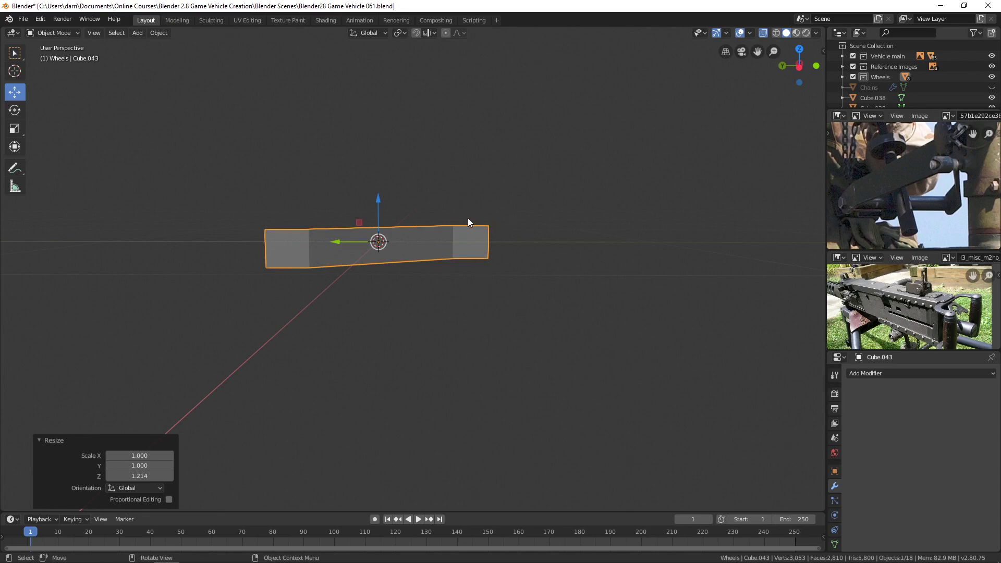
# Scale the strap taller along Z and return to its mesh with nothing selected
pyautogui.middleClick(335, 298)
pyautogui.scroll(3)
pyautogui.middleClick(419, 295)
pyautogui.press('Tab')
pyautogui.scroll(3)
pyautogui.middleClick(432, 308)
pyautogui.press('alt+a')
pyautogui.press('2')
pyautogui.press('alt+z')
# Select both end sections of the strap and enlarge them into tall flat plates
pyautogui.click(357, 256)
pyautogui.click(362, 375)
pyautogui.press('Tab')
pyautogui.press('ctrl+a')
pyautogui.press('Tab')
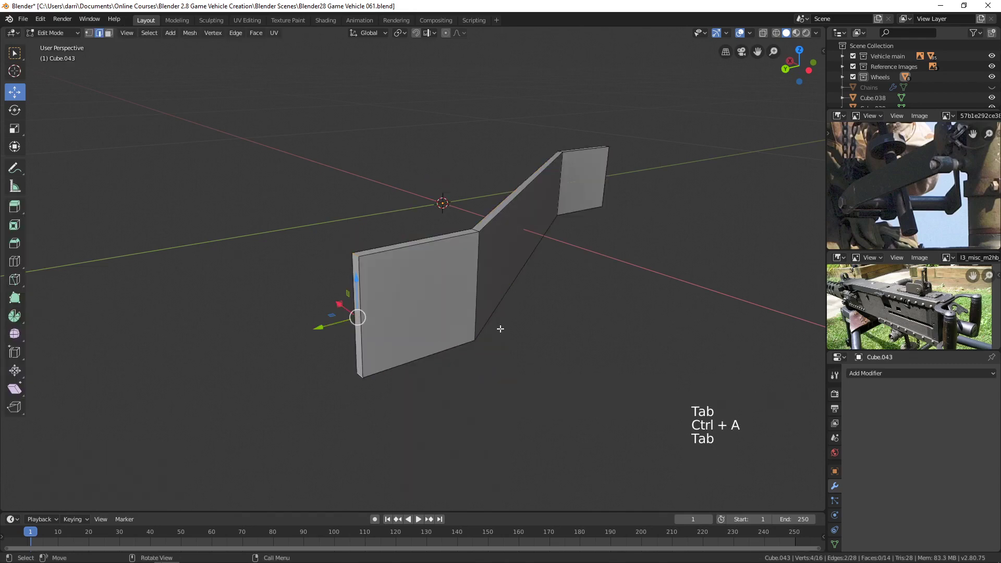
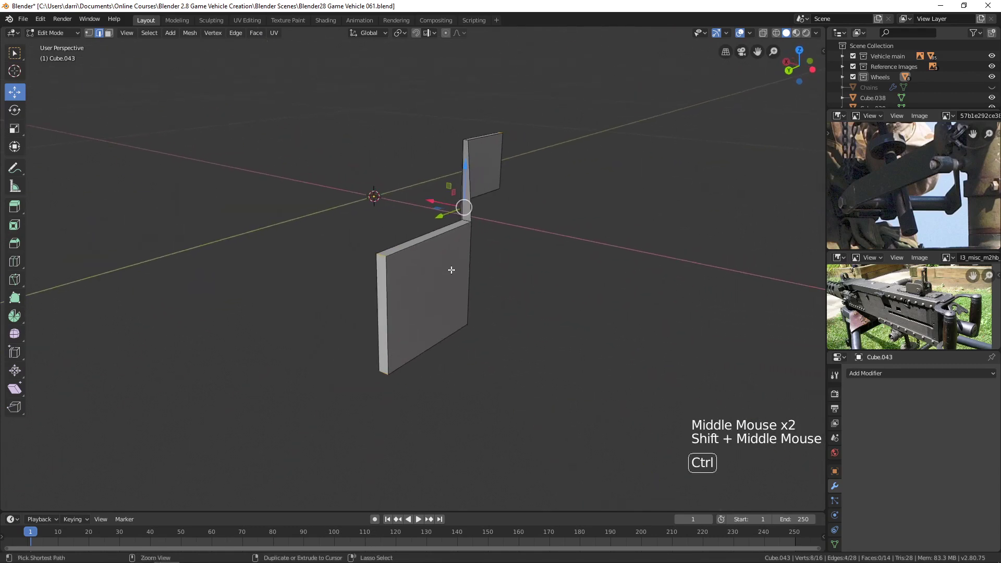
# Bevel the end plates' outer corner edges into rounded corners with several segments
pyautogui.press('ctrl+b')
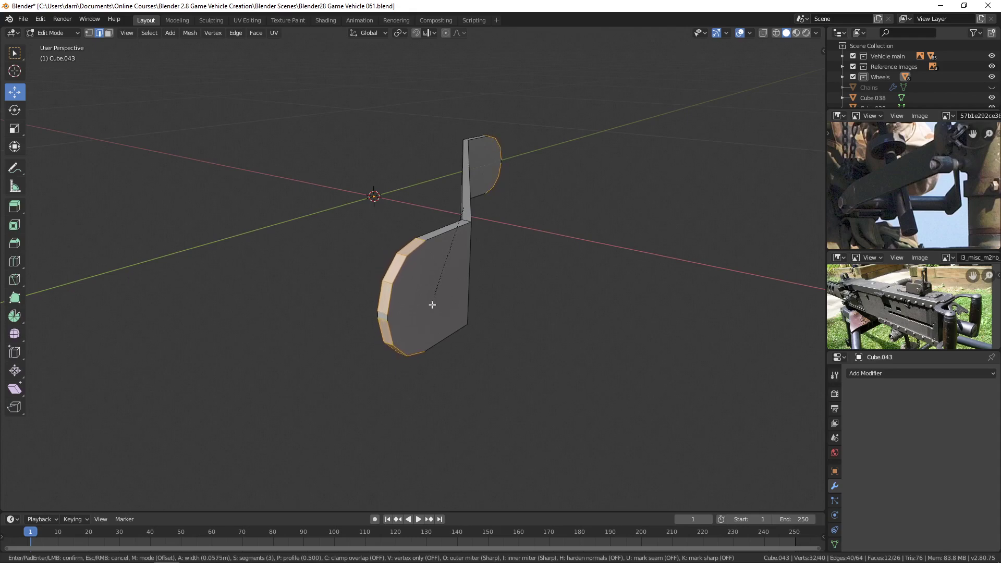
pyautogui.press('alt+a')
pyautogui.press('Tab')
pyautogui.scroll(-3)
pyautogui.middleClick(508, 275)
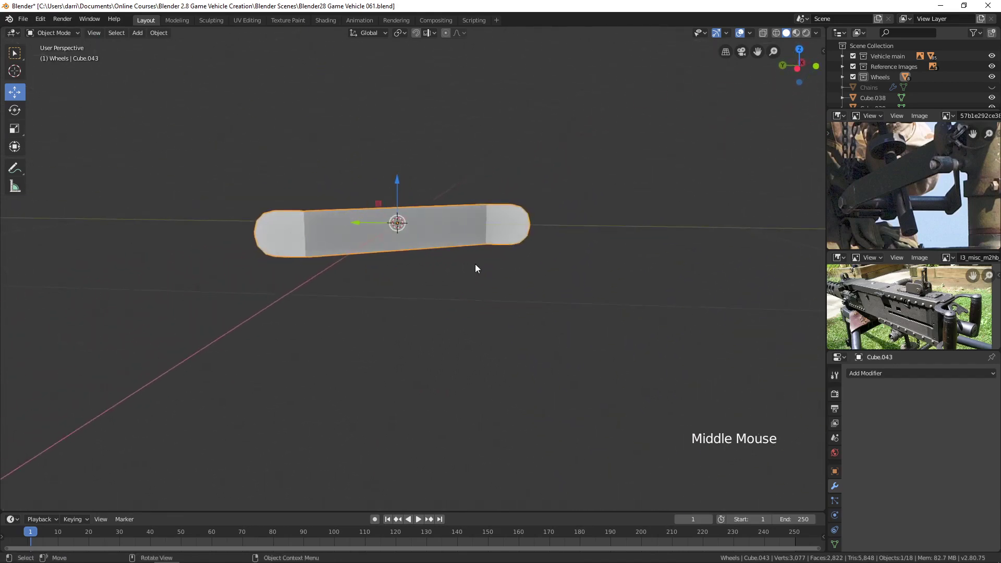
# In right side view, move the bracket below the receiver and scale it down to about 0.404
pyautogui.press('KP_3')
pyautogui.scroll(-3)
pyautogui.middleClick(475, 242)
pyautogui.scroll(3)
pyautogui.middleClick(447, 330)
pyautogui.press('g')
pyautogui.scroll(3)
pyautogui.middleClick(462, 250)
pyautogui.press('KP_Decimal')
pyautogui.press('s')
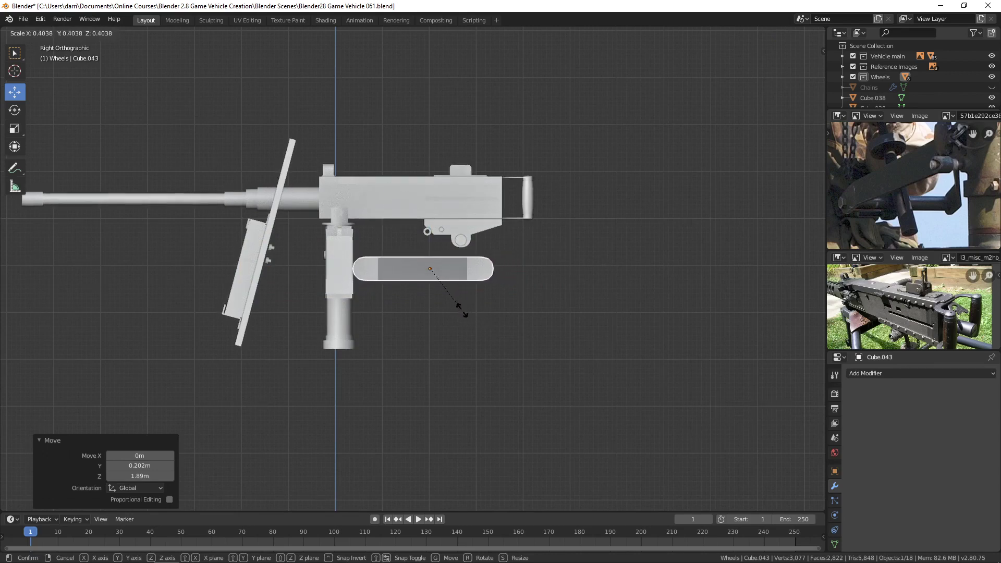
pyautogui.press('g')
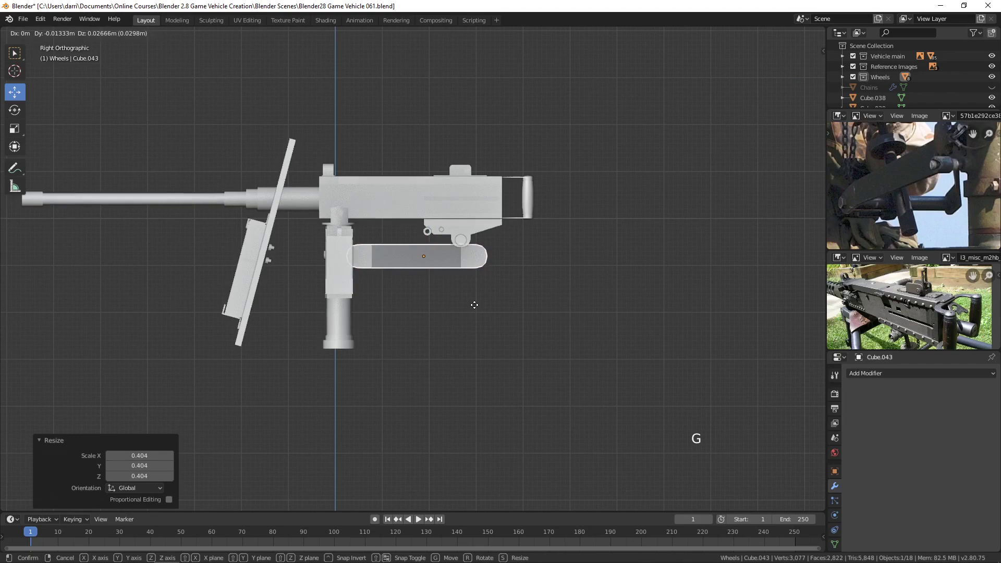
# Inspect the bracket's placement near the rear pins from several angles and reopen its mesh
pyautogui.scroll(3)
pyautogui.middleClick(515, 311)
pyautogui.middleClick(565, 318)
pyautogui.middleClick(422, 293)
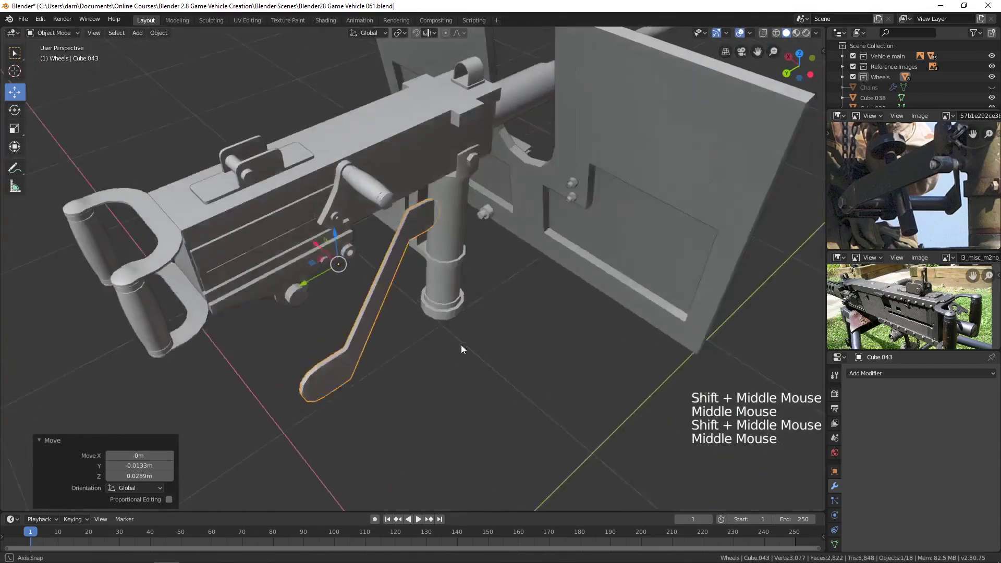
pyautogui.click(288, 254)
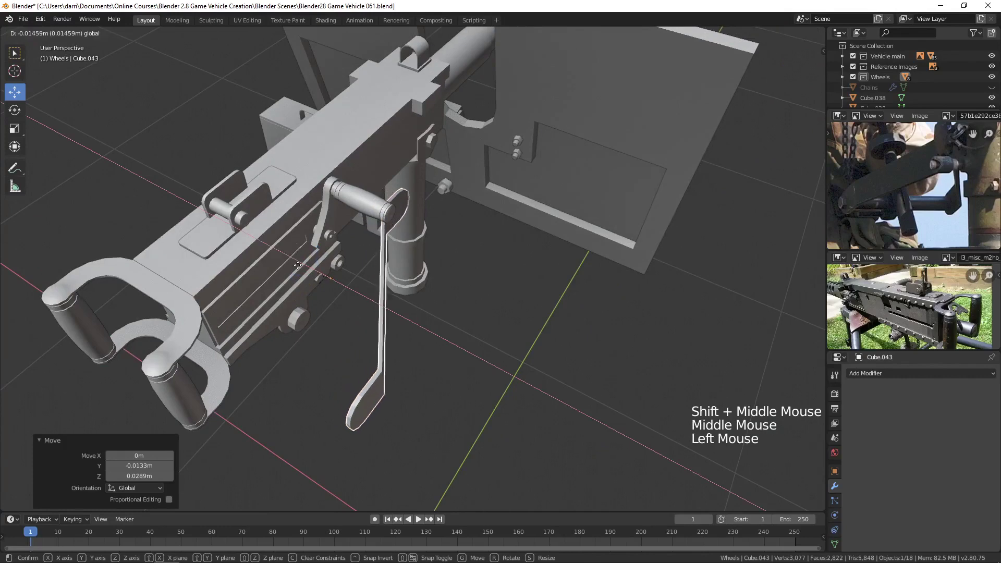
pyautogui.middleClick(496, 279)
pyautogui.scroll(3)
pyautogui.scroll(-3)
pyautogui.scroll(-3)
pyautogui.middleClick(401, 321)
pyautogui.scroll(3)
pyautogui.middleClick(470, 300)
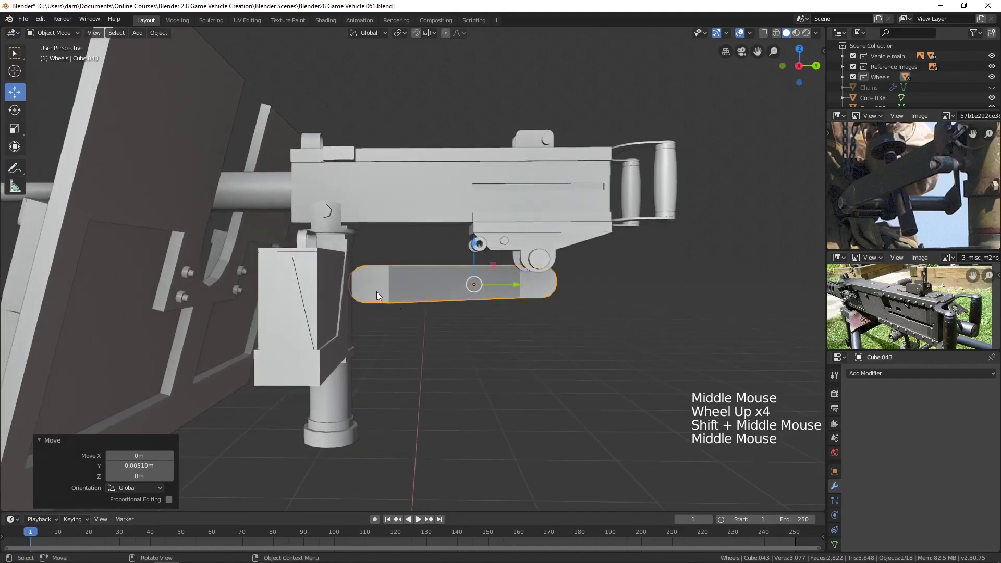
pyautogui.press('Tab')
# Select the bracket's end face and snap the 3D cursor to it
pyautogui.press('3')
pyautogui.click(373, 284)
pyautogui.middleClick(420, 327)
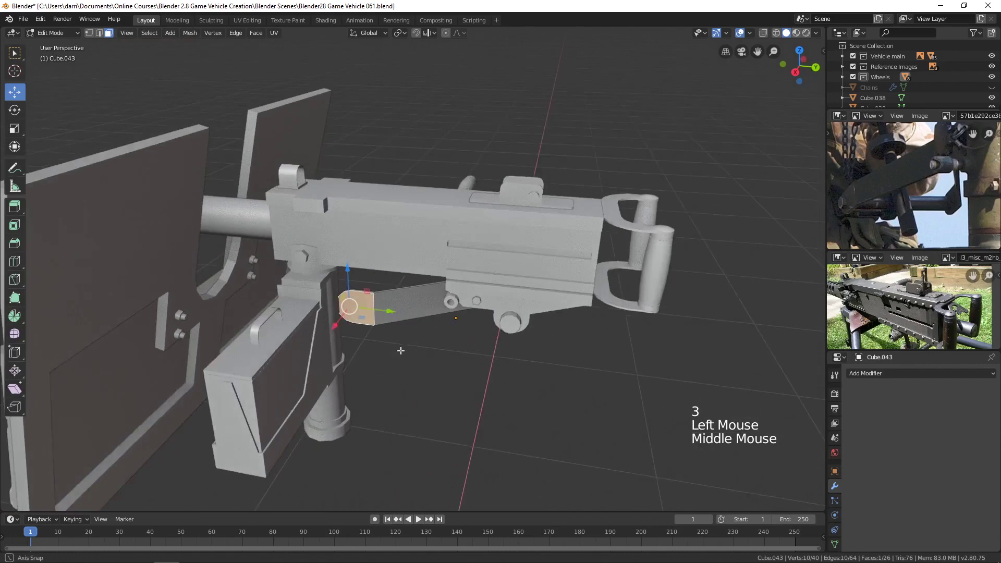
pyautogui.scroll(3)
pyautogui.press('shift+s')
# Back in Object Mode, set the 3D cursor as the transform pivot point
pyautogui.scroll(-3)
pyautogui.middleClick(417, 317)
pyautogui.press('Tab')
pyautogui.middleClick(507, 318)
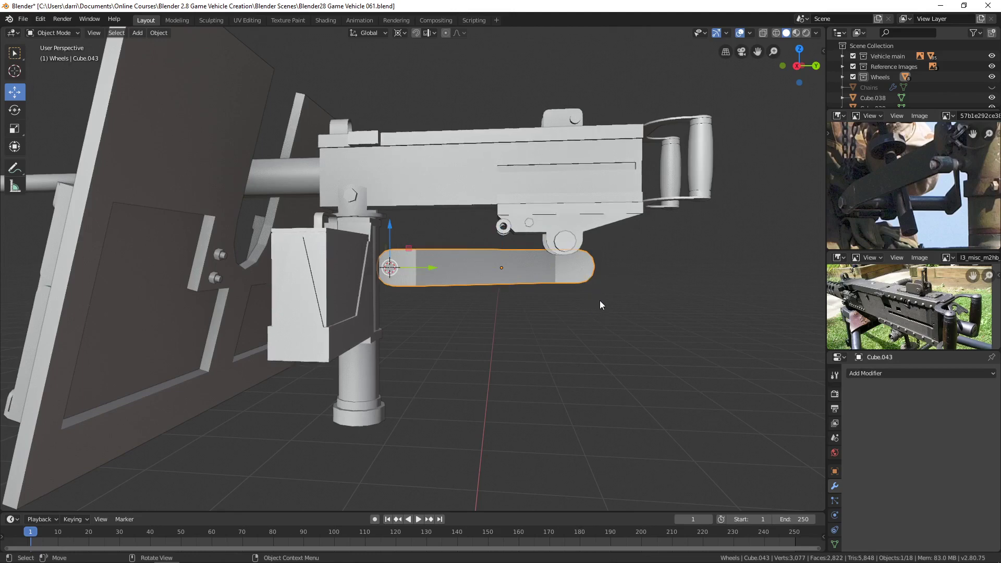
# Tilt the bracket about -30° around X on the cursor pivot, inspect it, then undo the tilt
pyautogui.press('r')
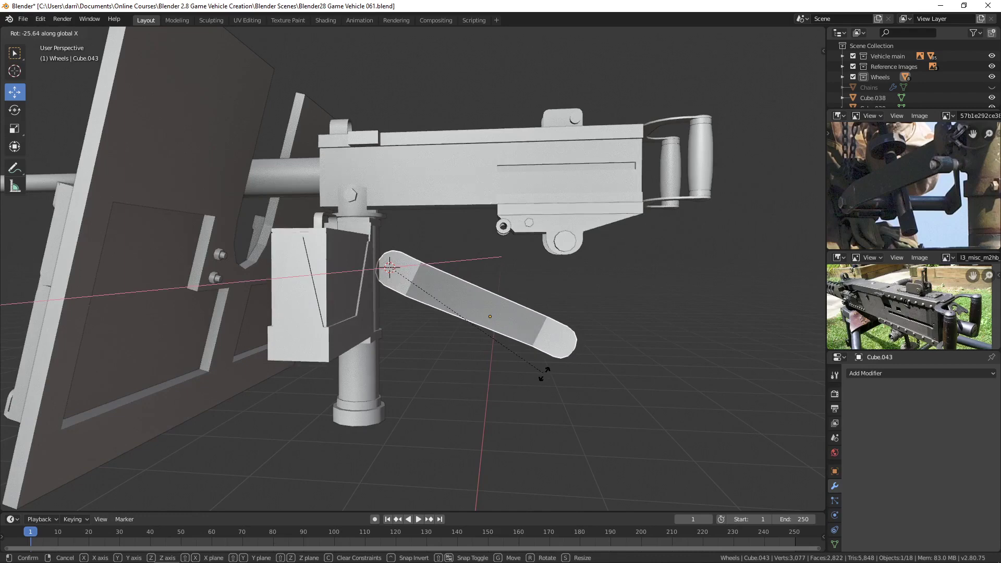
pyautogui.scroll(-3)
pyautogui.middleClick(589, 303)
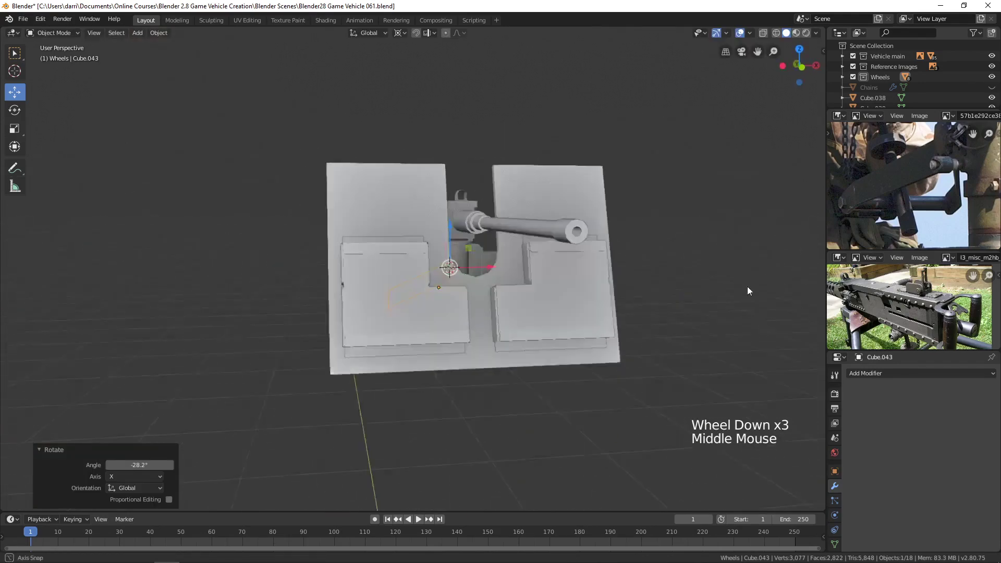
pyautogui.scroll(3)
pyautogui.middleClick(485, 308)
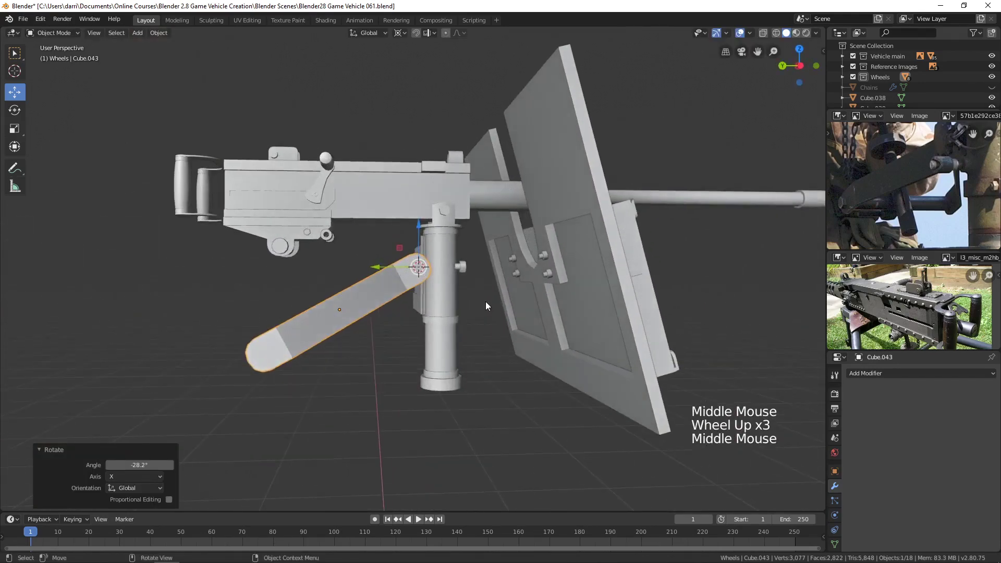
pyautogui.middleClick(417, 324)
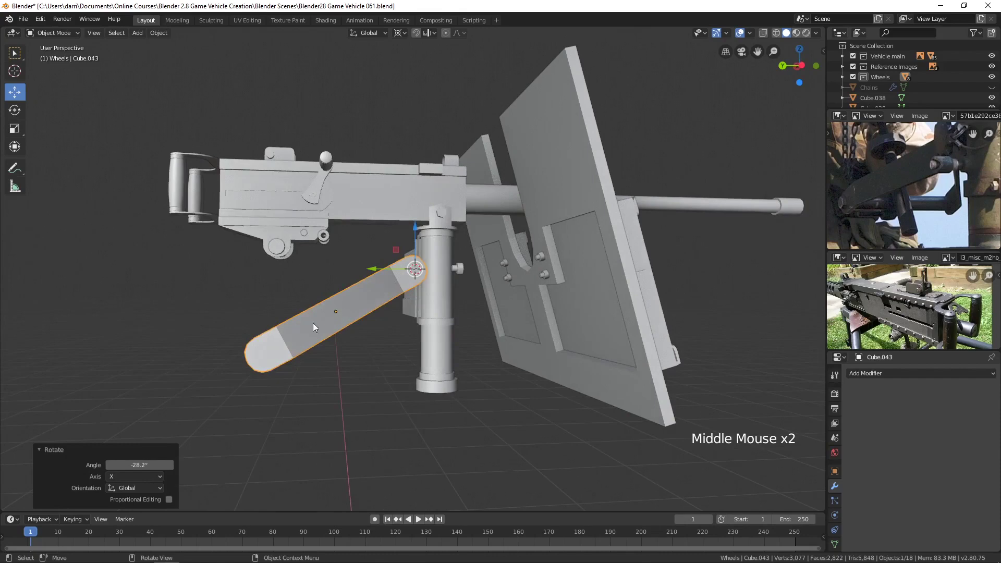
pyautogui.middleClick(375, 299)
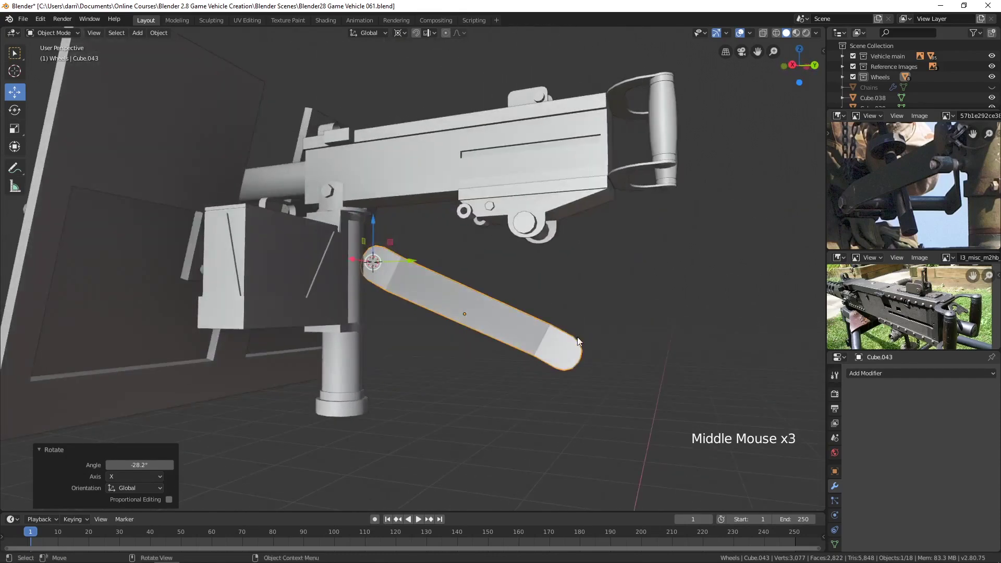
pyautogui.middleClick(440, 298)
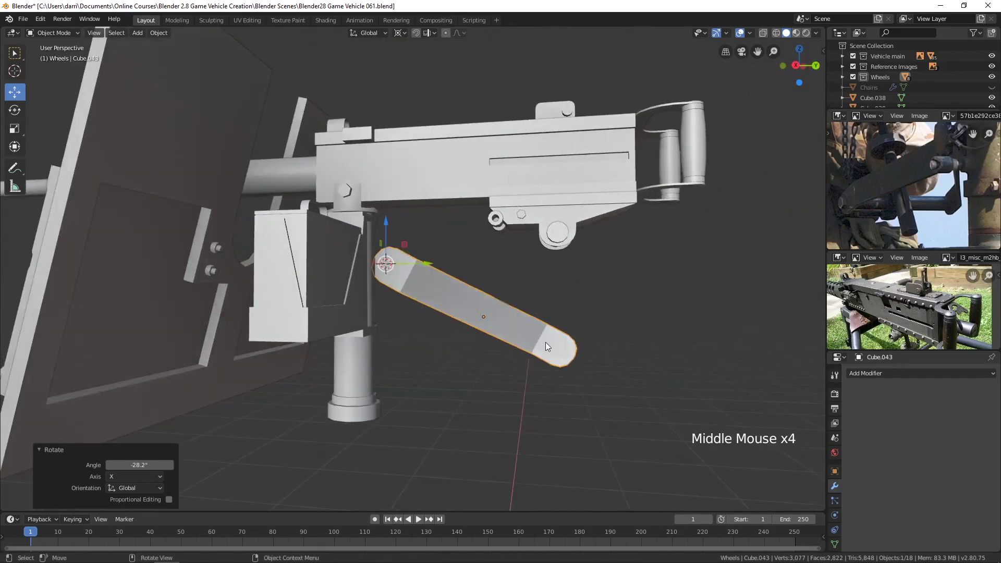
pyautogui.press('ctrl+z')
# Shrink the bracket slightly and tilt it downward around X again, then undo once more
pyautogui.press('s')
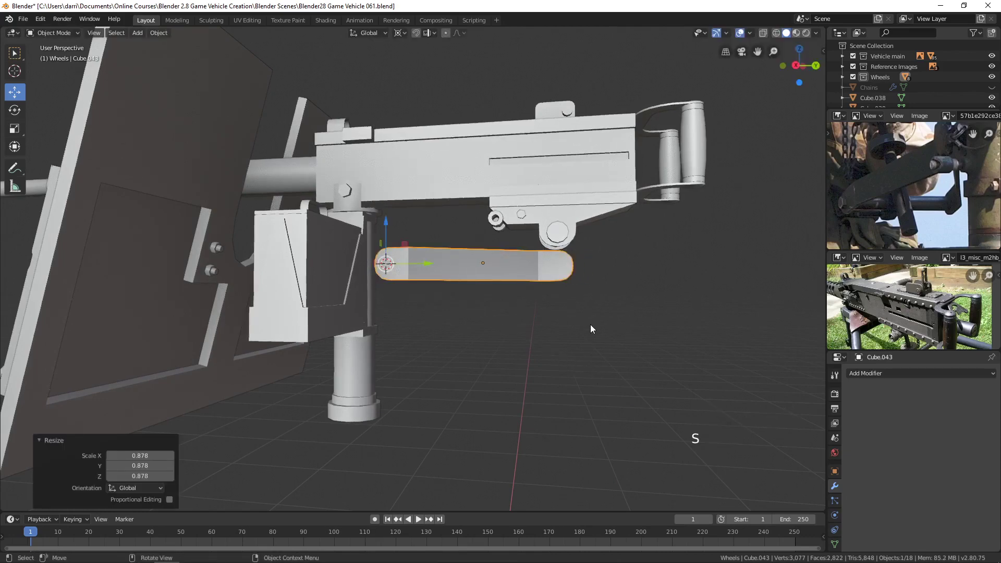
pyautogui.press('r')
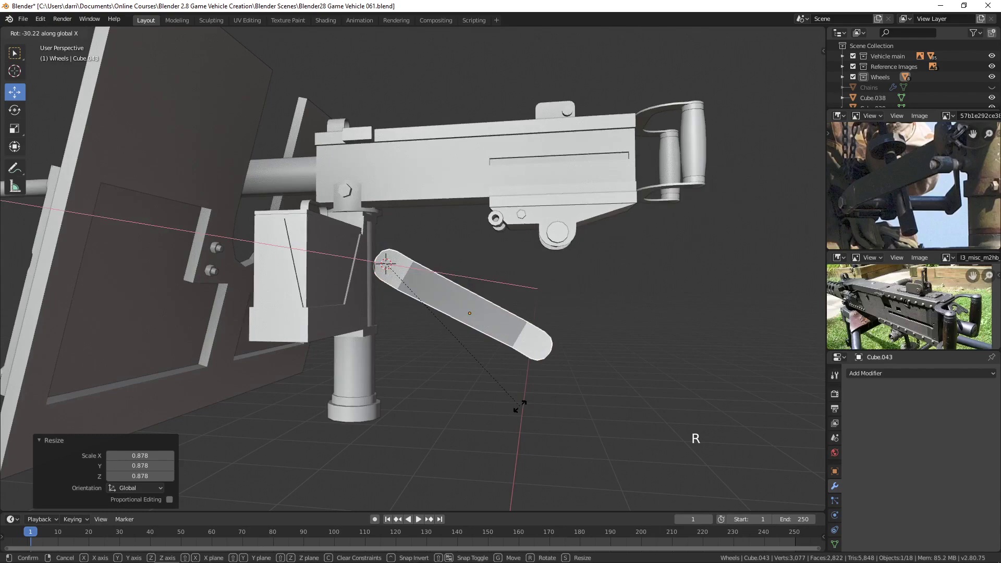
pyautogui.middleClick(575, 327)
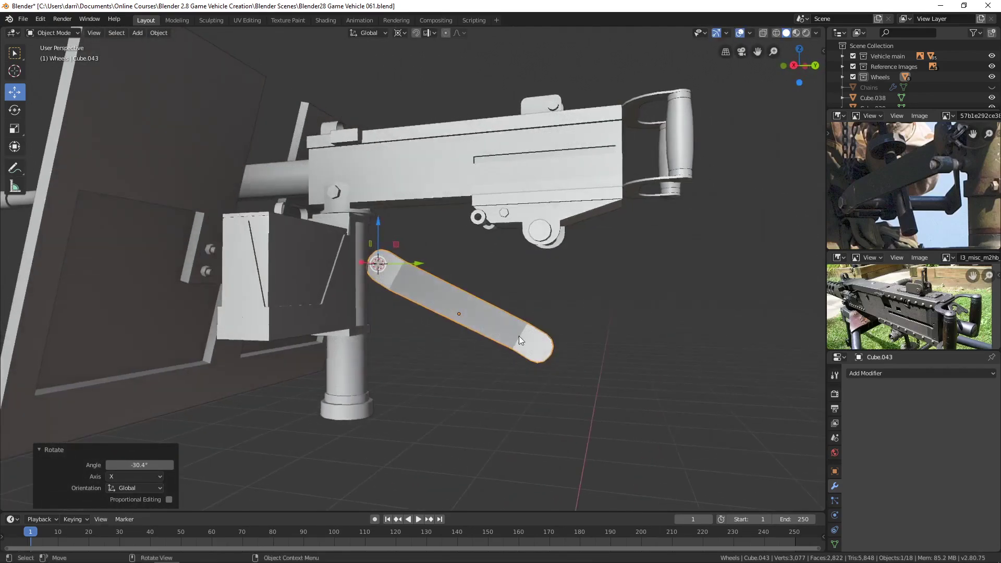
pyautogui.middleClick(549, 315)
pyautogui.scroll(-3)
pyautogui.middleClick(555, 302)
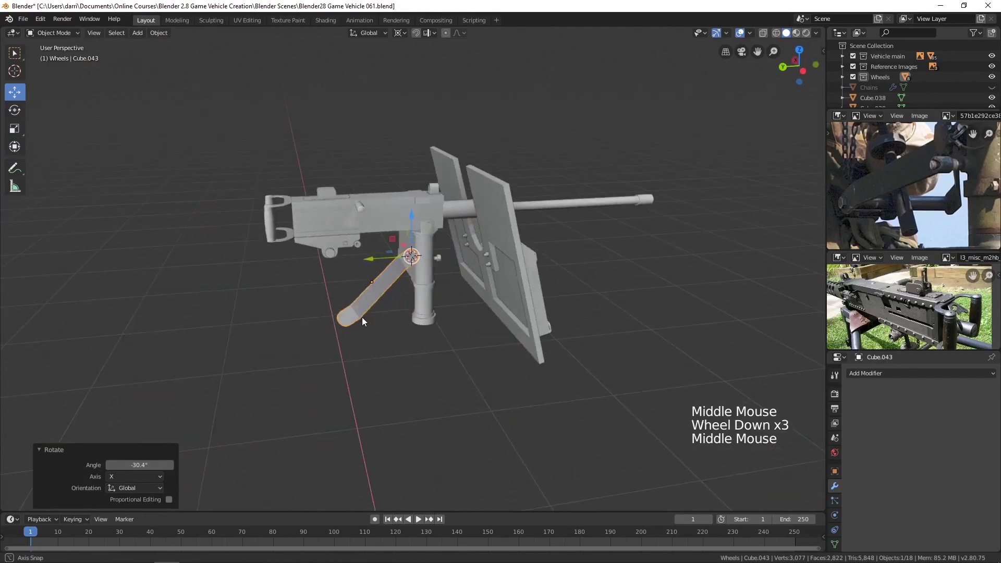
pyautogui.scroll(3)
pyautogui.middleClick(524, 299)
pyautogui.press('ctrl+z')
# Stretch the bracket vertically and tilt it roughly thirty degrees downward around X, plus a few more
pyautogui.press('s')
pyautogui.press('s')
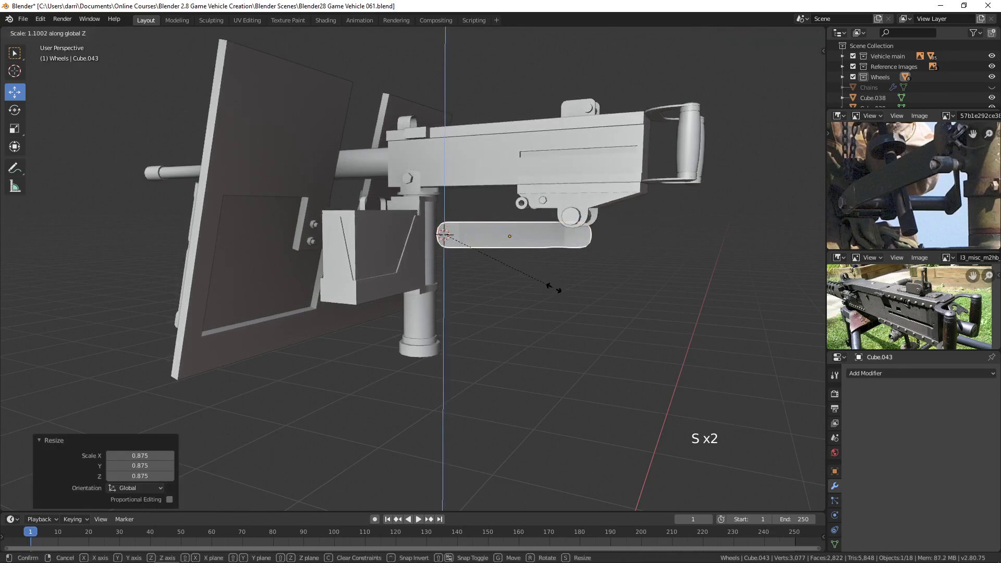
pyautogui.middleClick(578, 295)
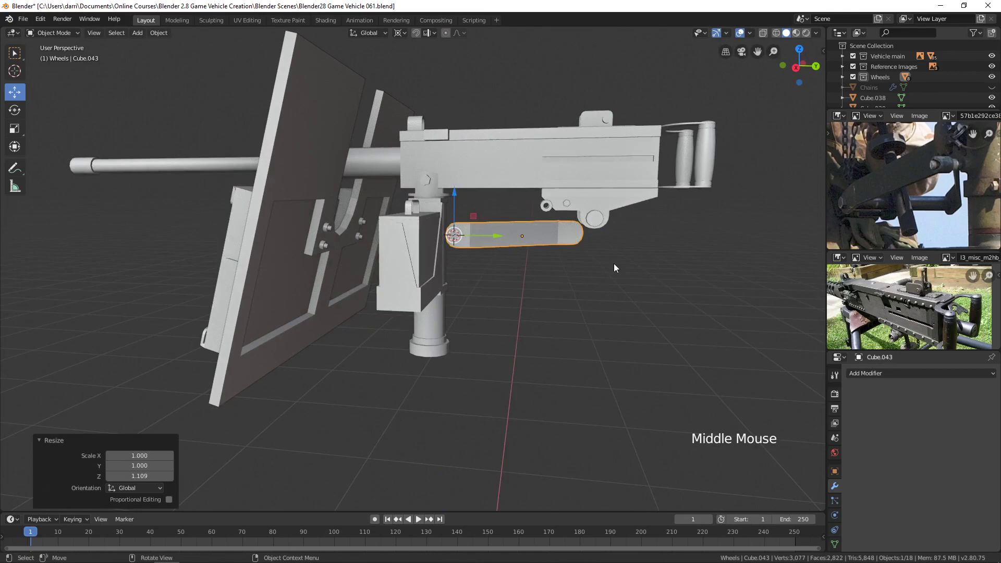
pyautogui.press('r')
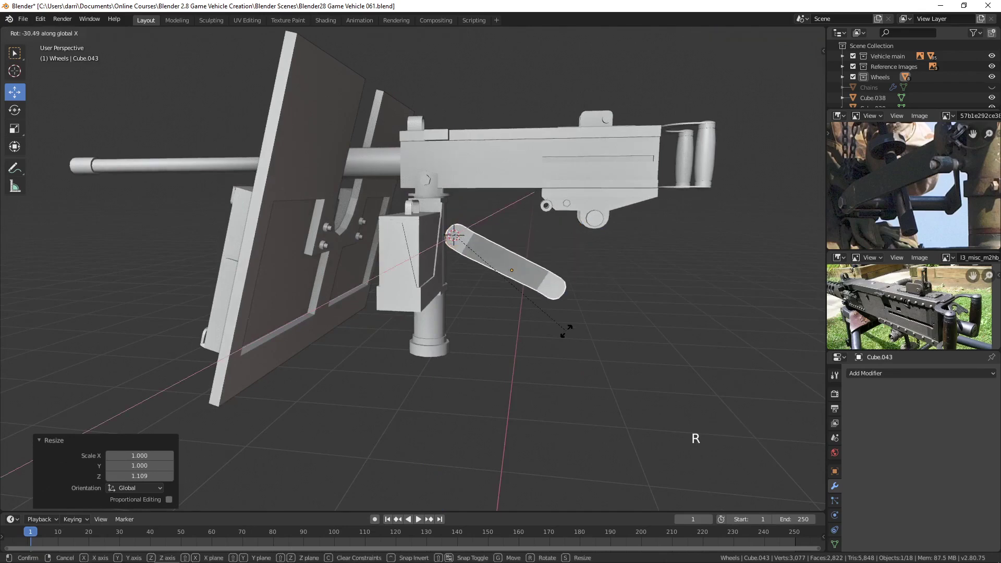
pyautogui.middleClick(592, 302)
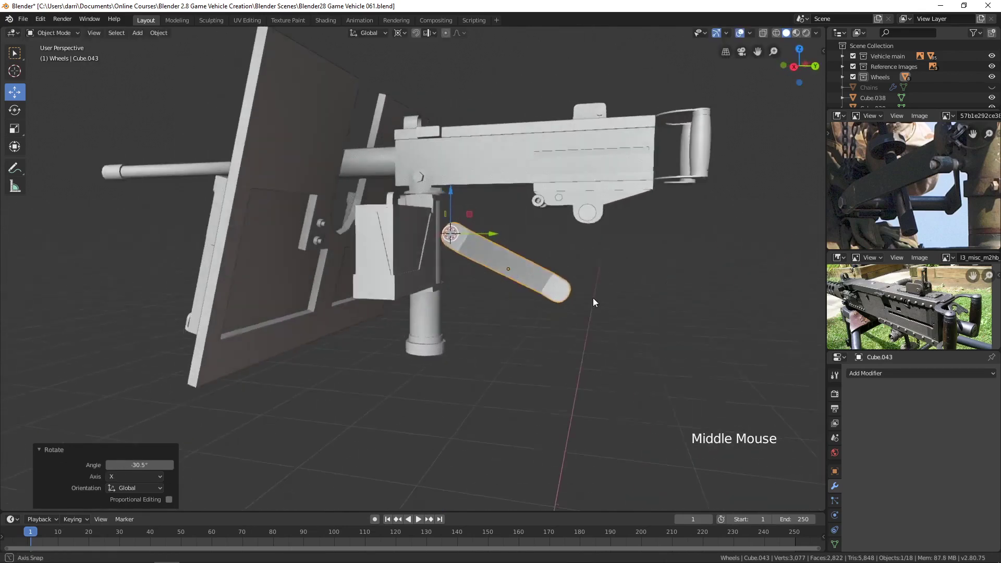
pyautogui.middleClick(582, 239)
pyautogui.press('r')
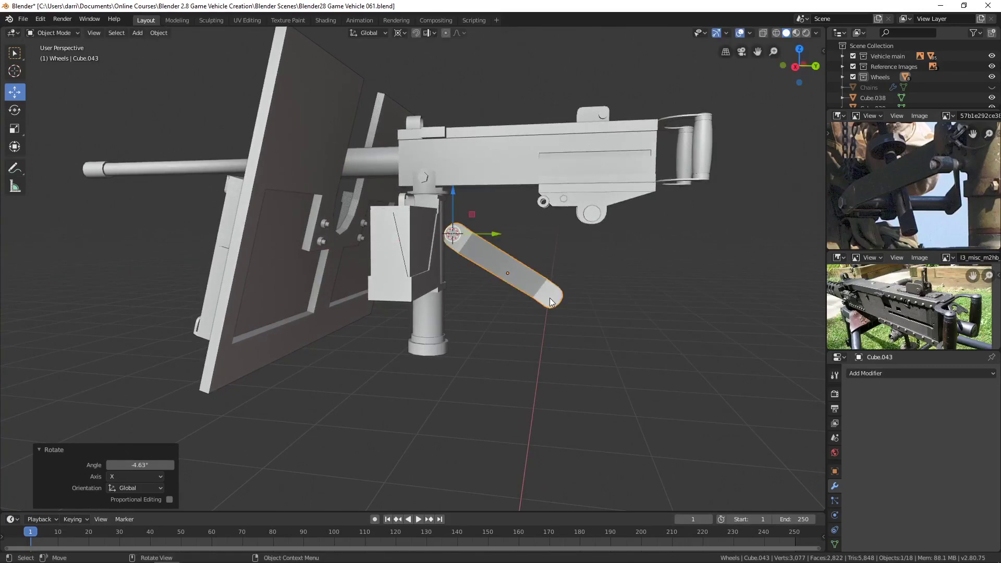
pyautogui.press('KP_3')
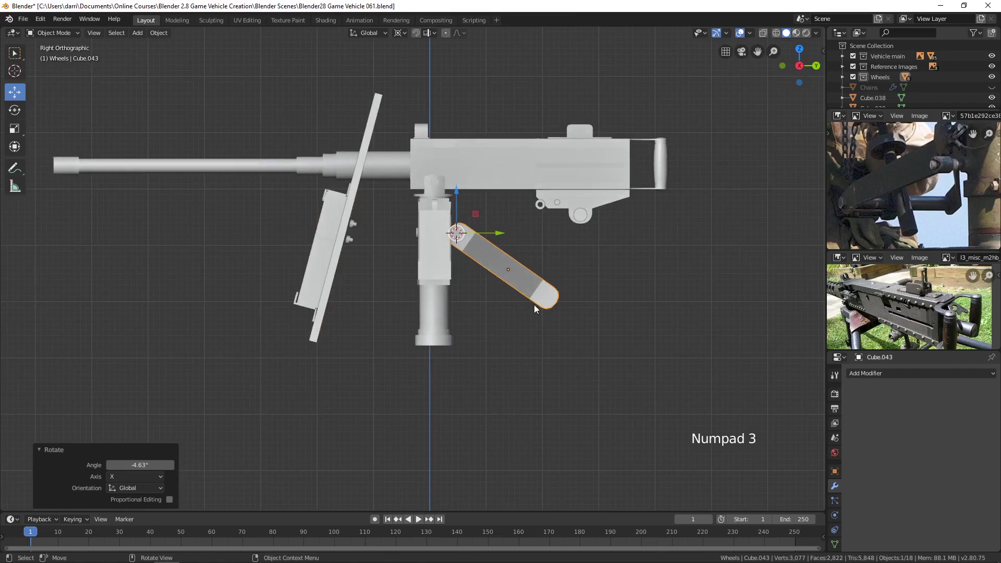
# Snap the 3D cursor to the bracket and set the bracket's origin to the 3D cursor
pyautogui.scroll(-3)
pyautogui.scroll(3)
pyautogui.middleClick(551, 301)
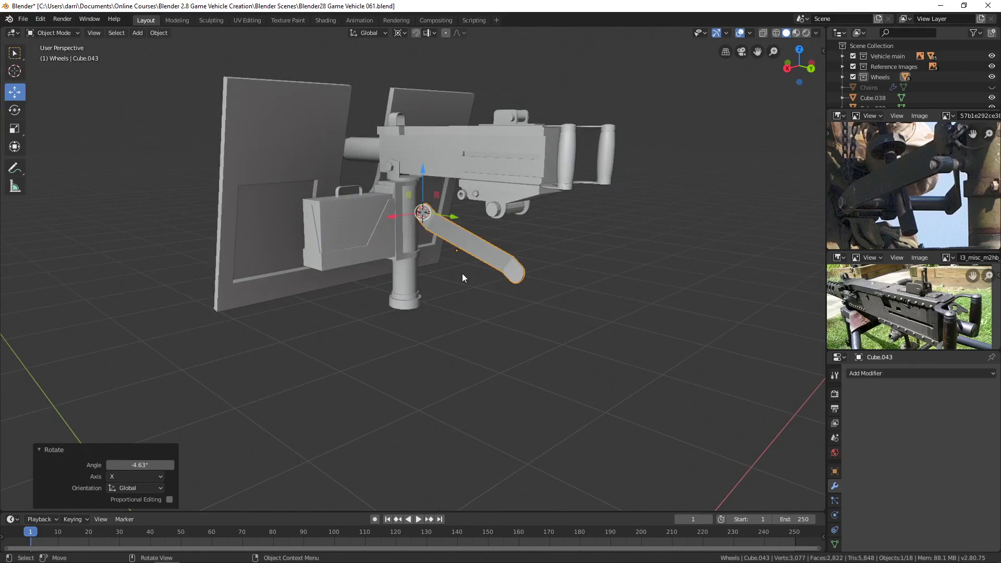
pyautogui.press('shift+s')
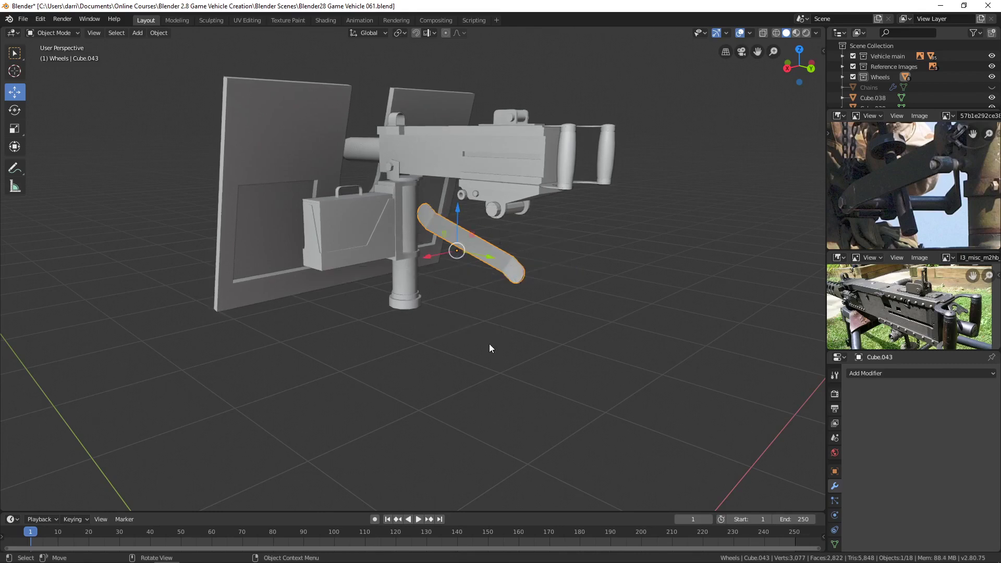
pyautogui.click(155, 40)
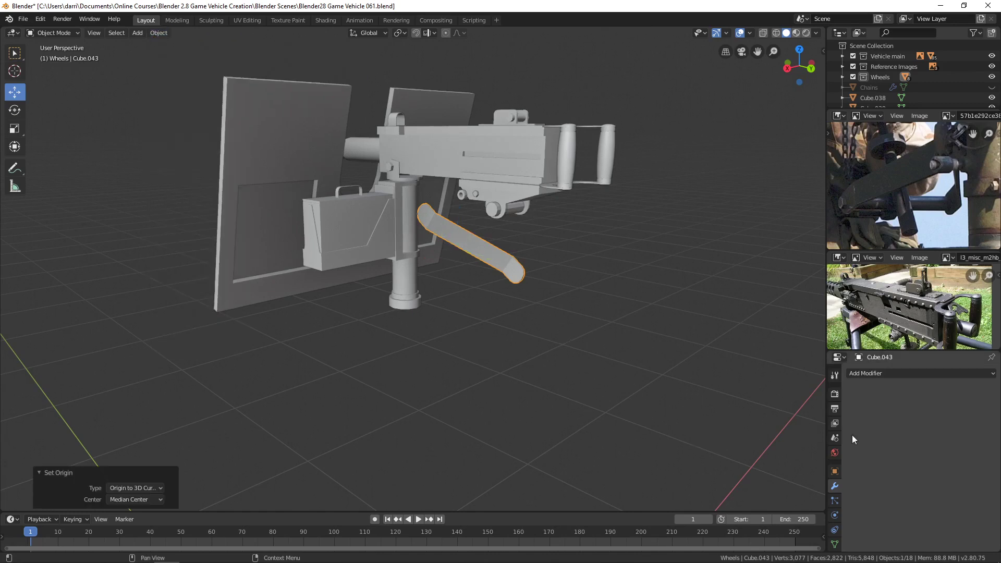
pyautogui.click(864, 376)
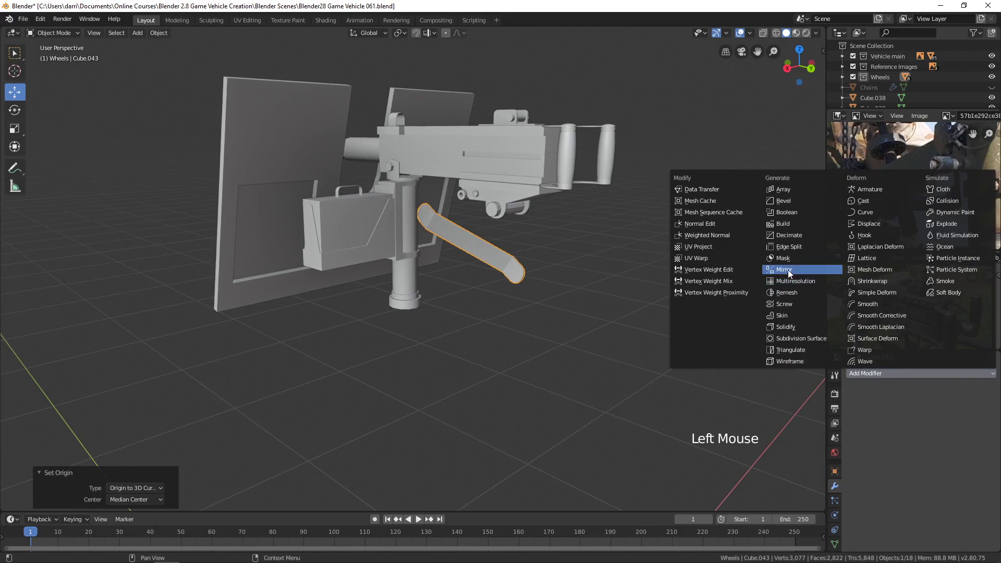
# Add a Mirror modifier so a matching angled bracket hangs on the other side of the receiver
pyautogui.middleClick(554, 326)
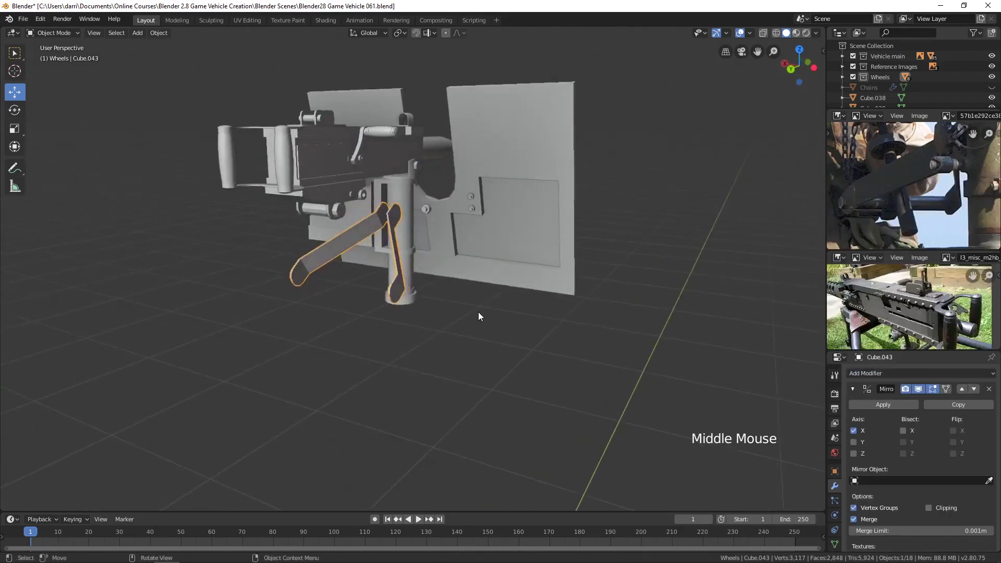
pyautogui.press('alt+a')
pyautogui.middleClick(465, 327)
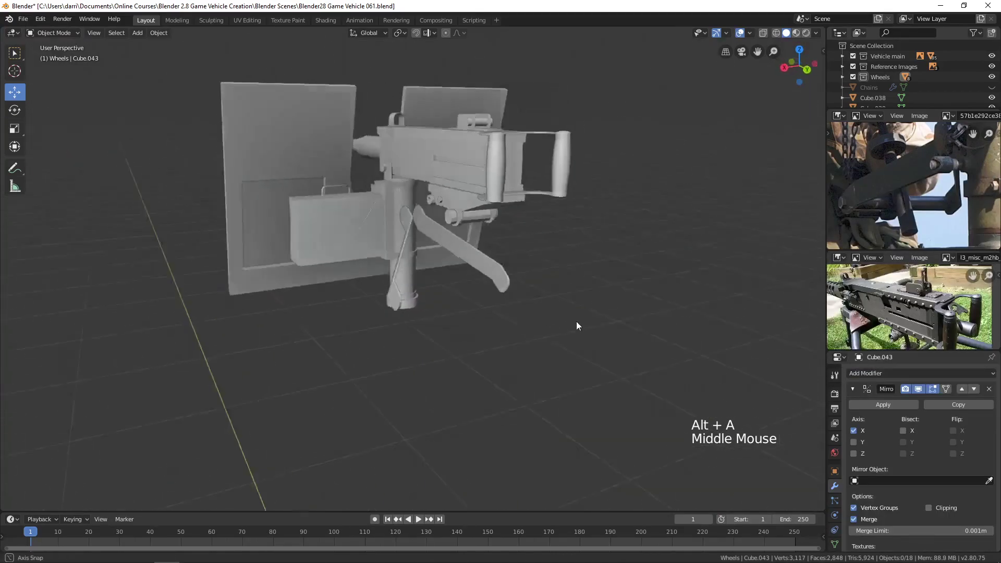
pyautogui.middleClick(597, 333)
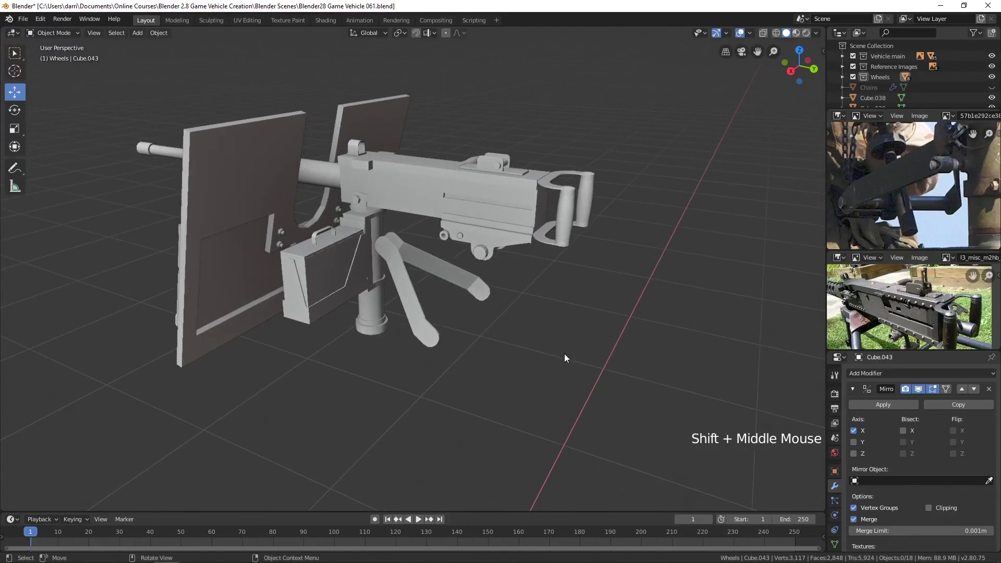
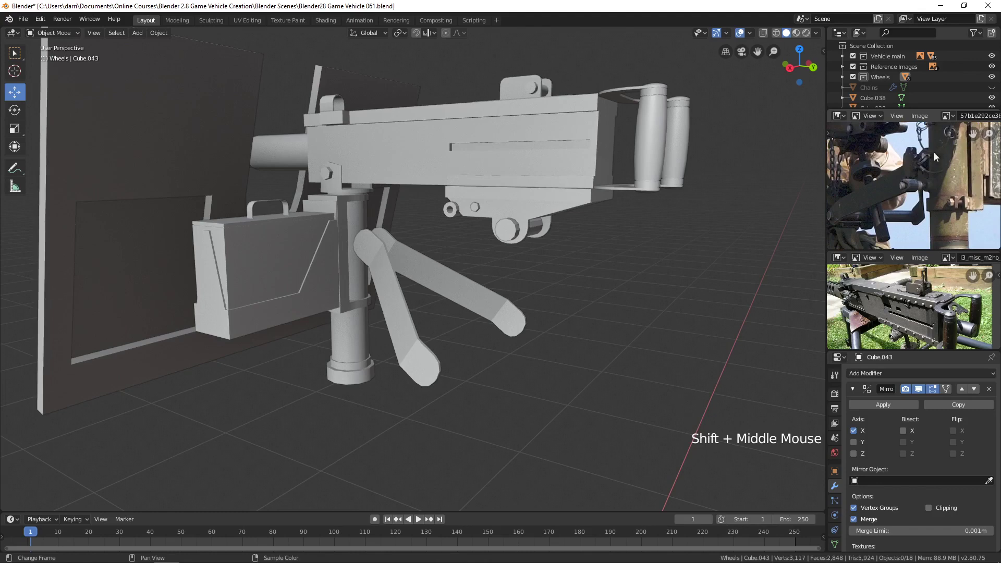
pyautogui.scroll(-3)
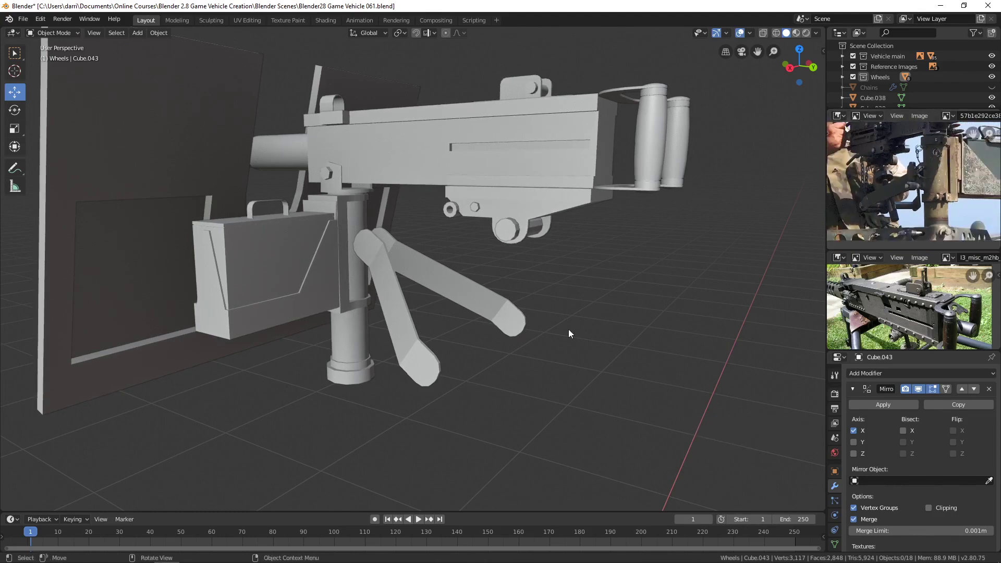